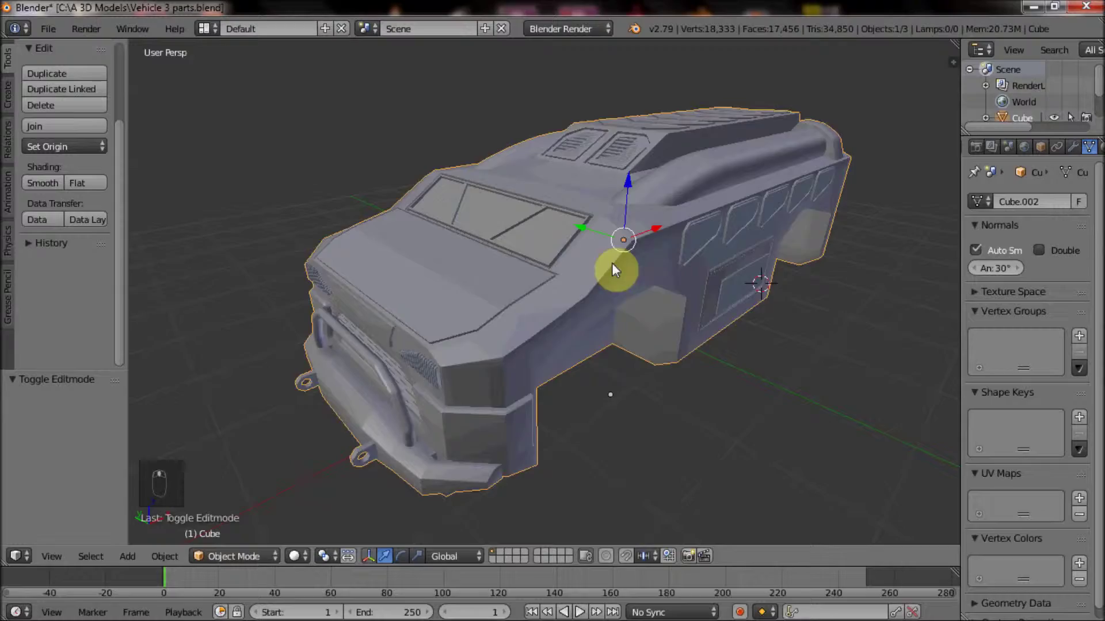
- Briefly inspect the vehicle mesh in Edit Mode and return to Object Mode
key("Tab")
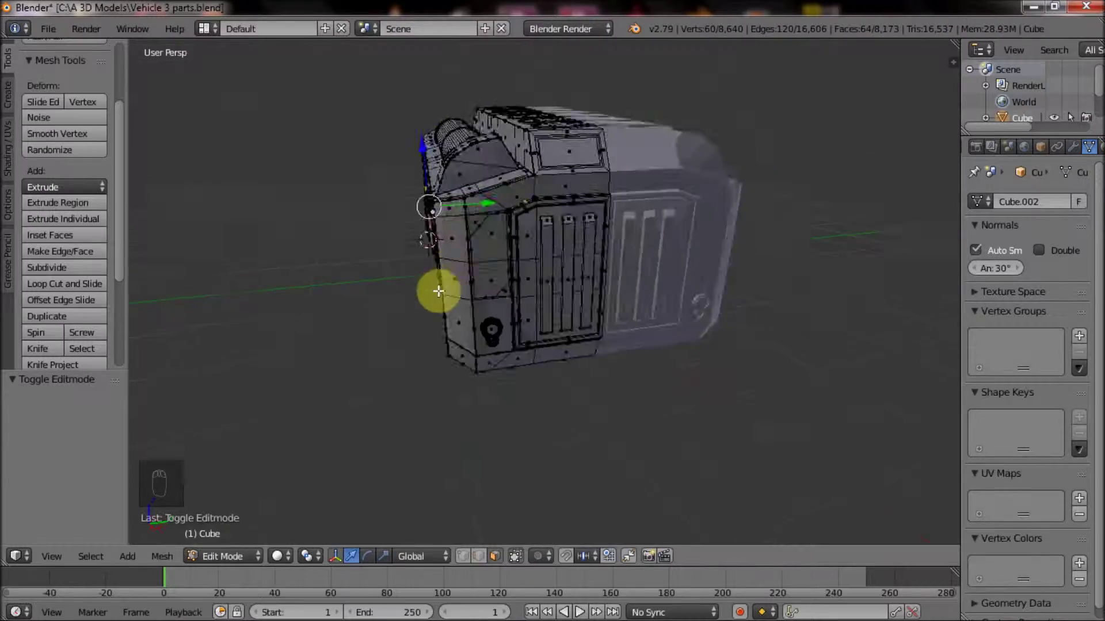
key("Tab")
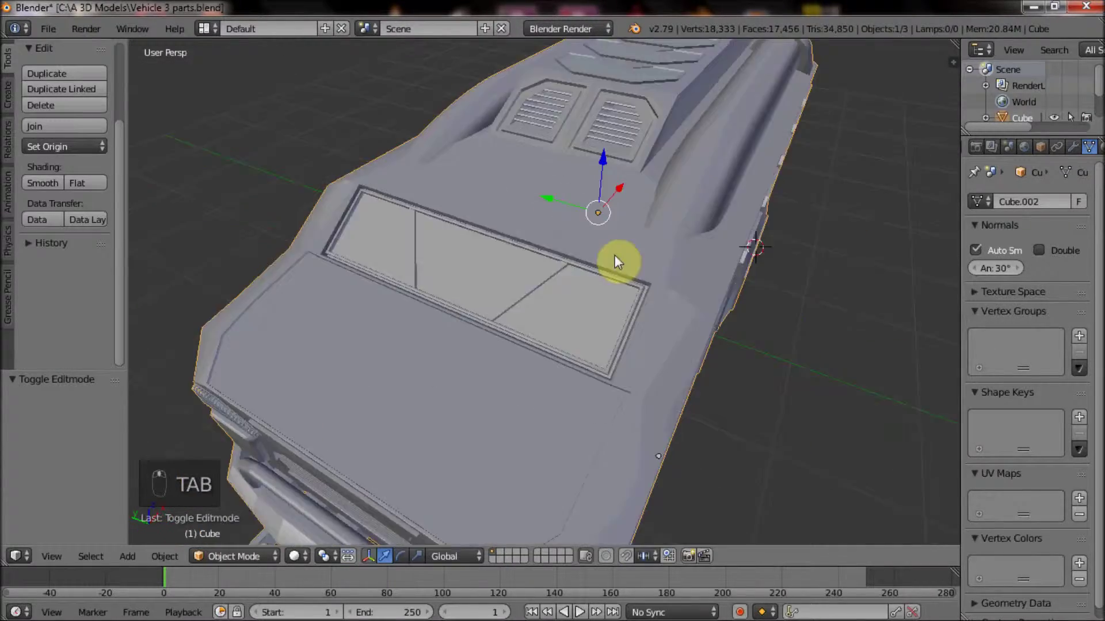
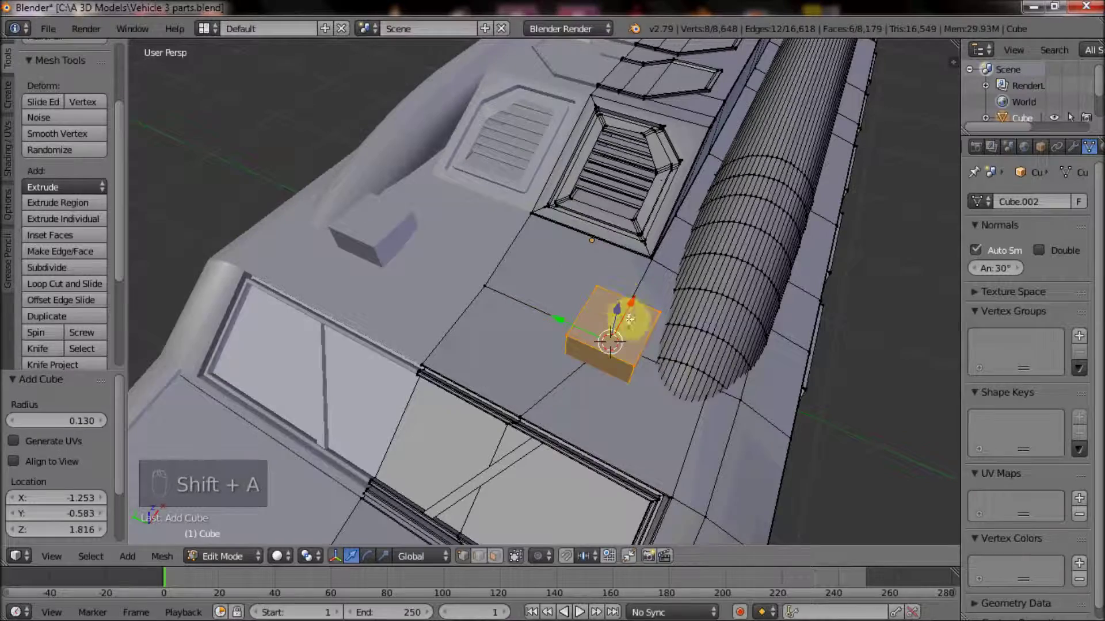
- Move the roof cube into place along one axis and scale it into a wide plate flattened along Z
right_click(580, 610)
key("x")
key("ctrl+l")
left_click(579, 609)
left_click(579, 610)
left_click(579, 609)
middle_click(580, 611)
key("s")
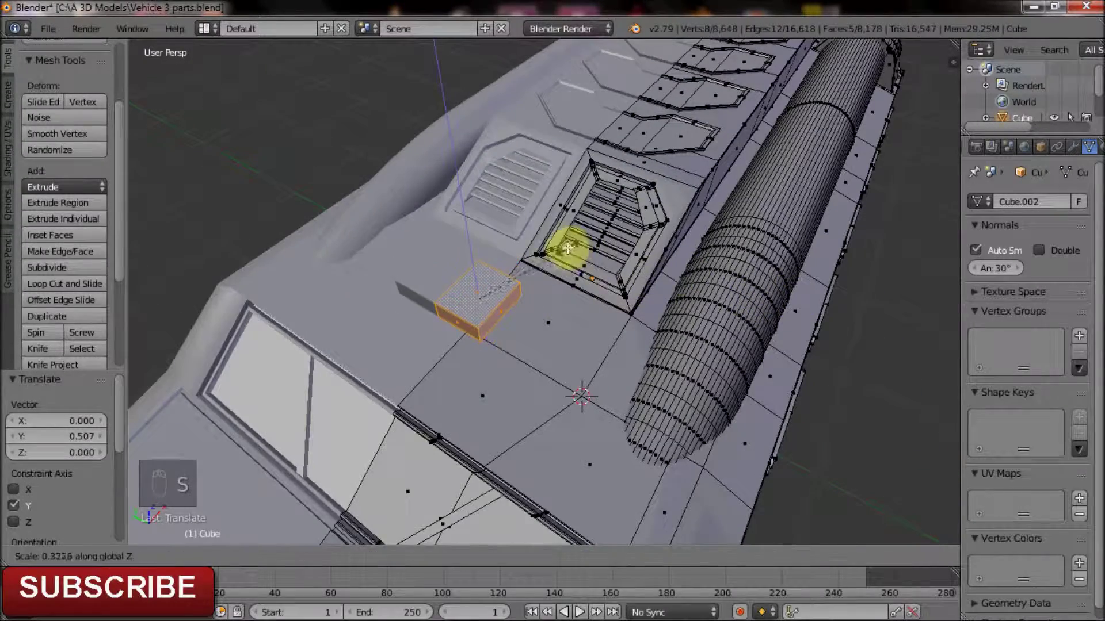
key("s")
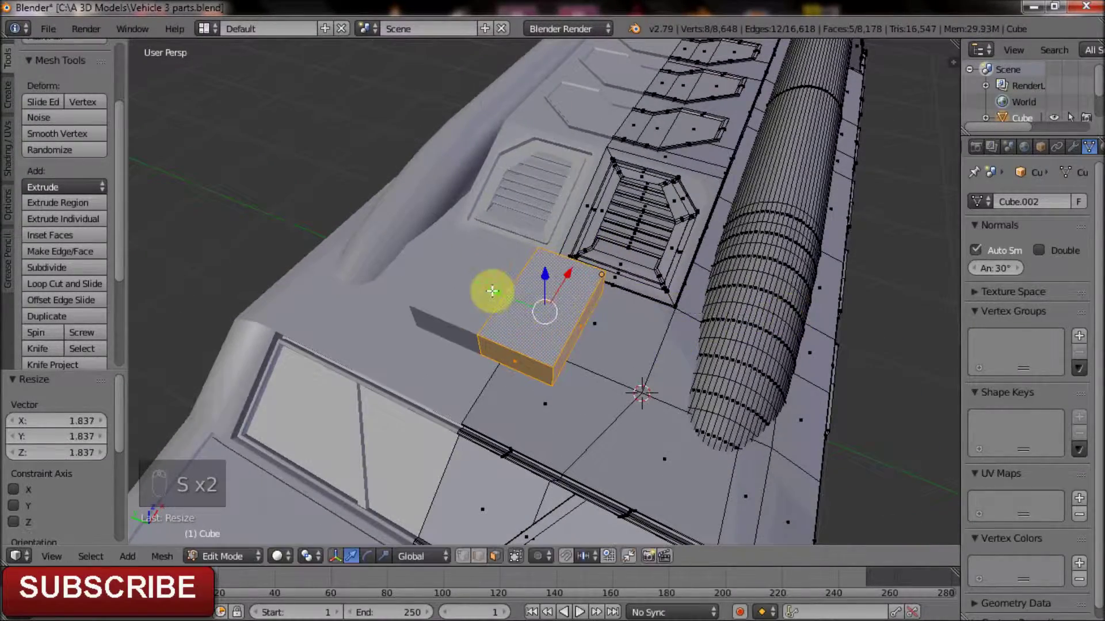
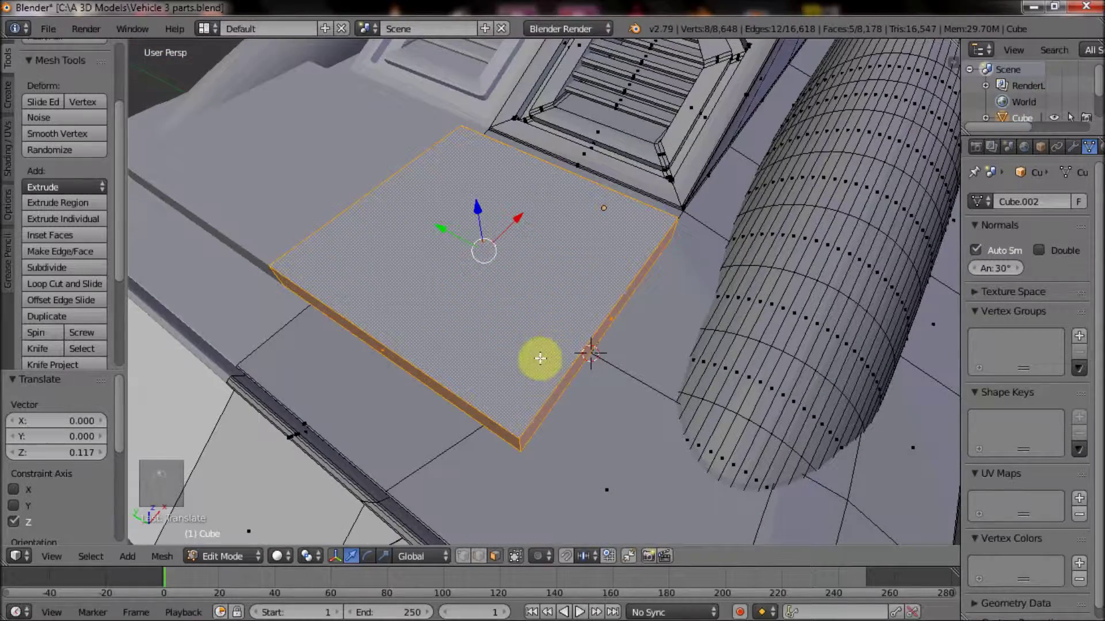
left_click(483, 555)
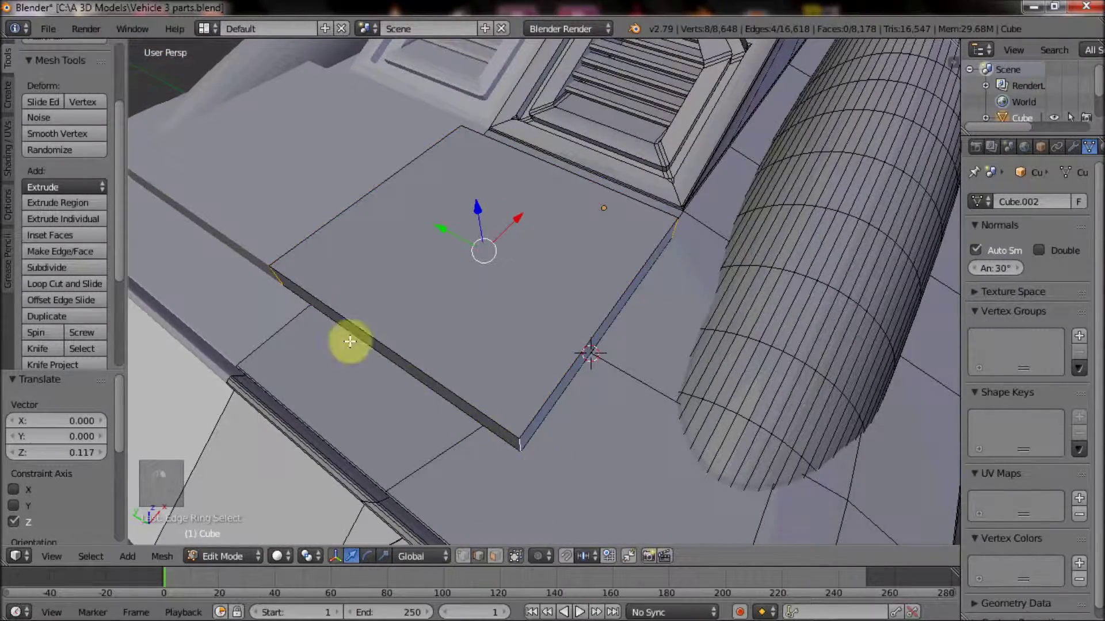
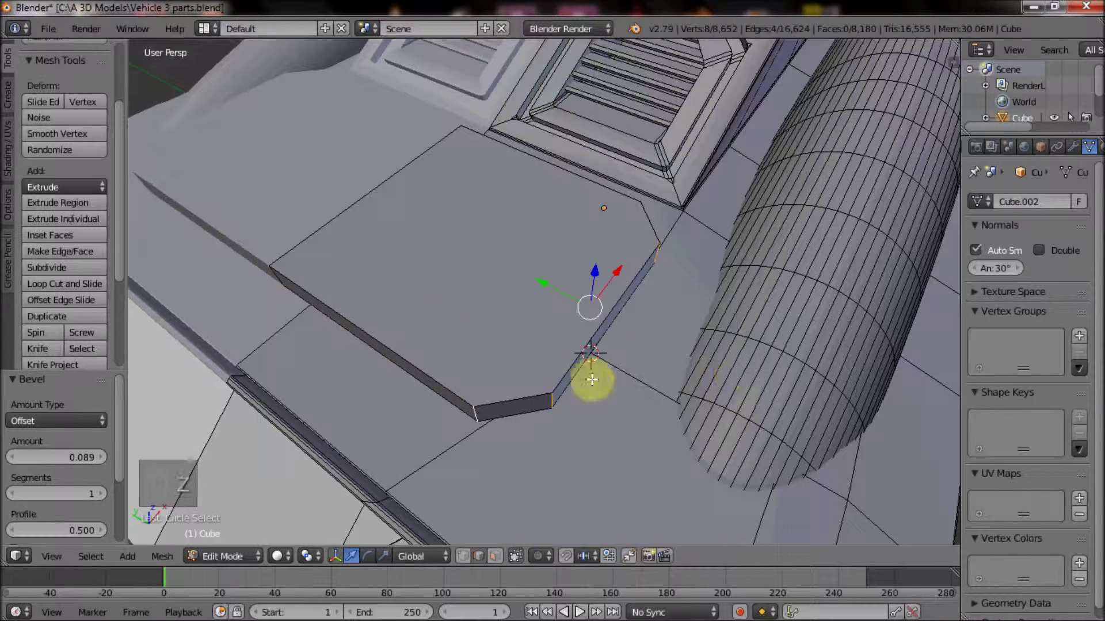
- Bevel the plate's corners, tilt it around the Y axis and return to Object Mode
key("ctrl+b")
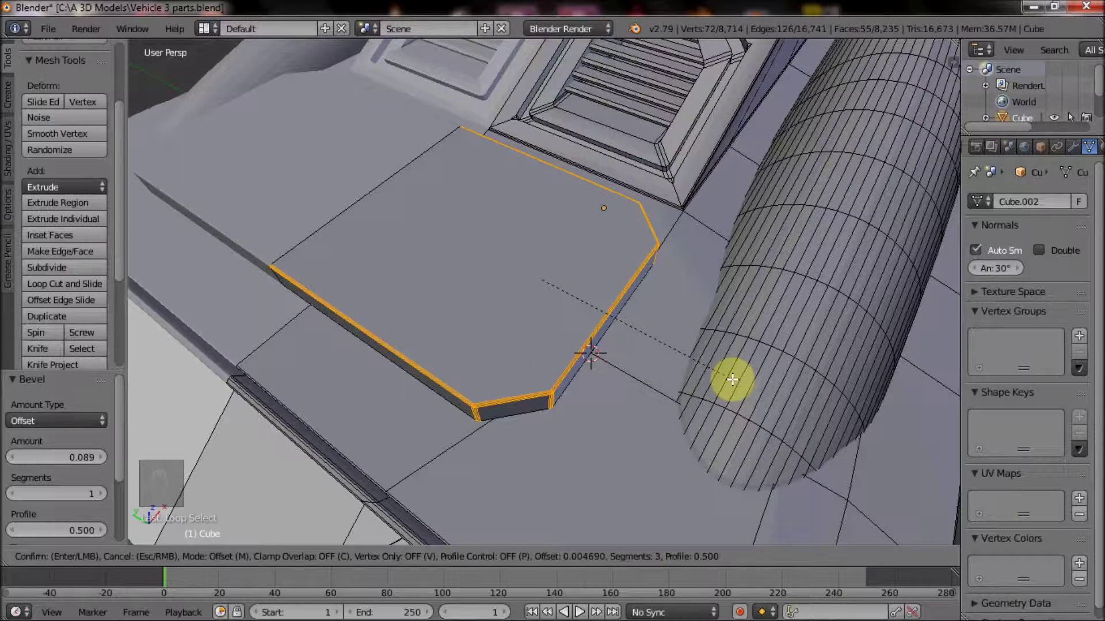
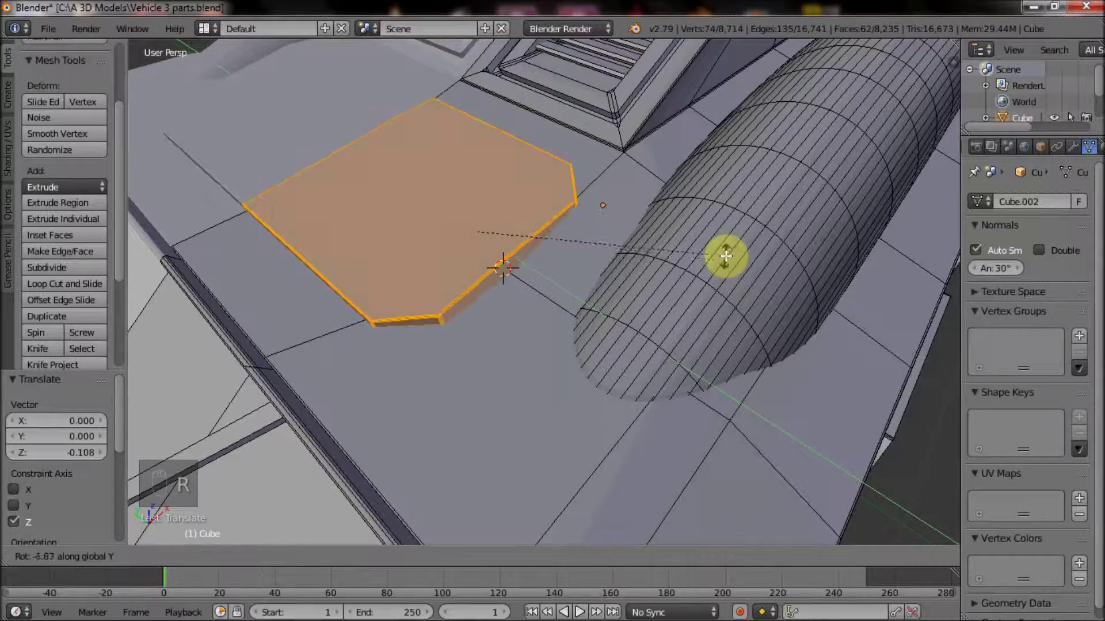
left_click_drag(657, 277, 571, 278)
left_click_drag(660, 273, 661, 274)
key("r")
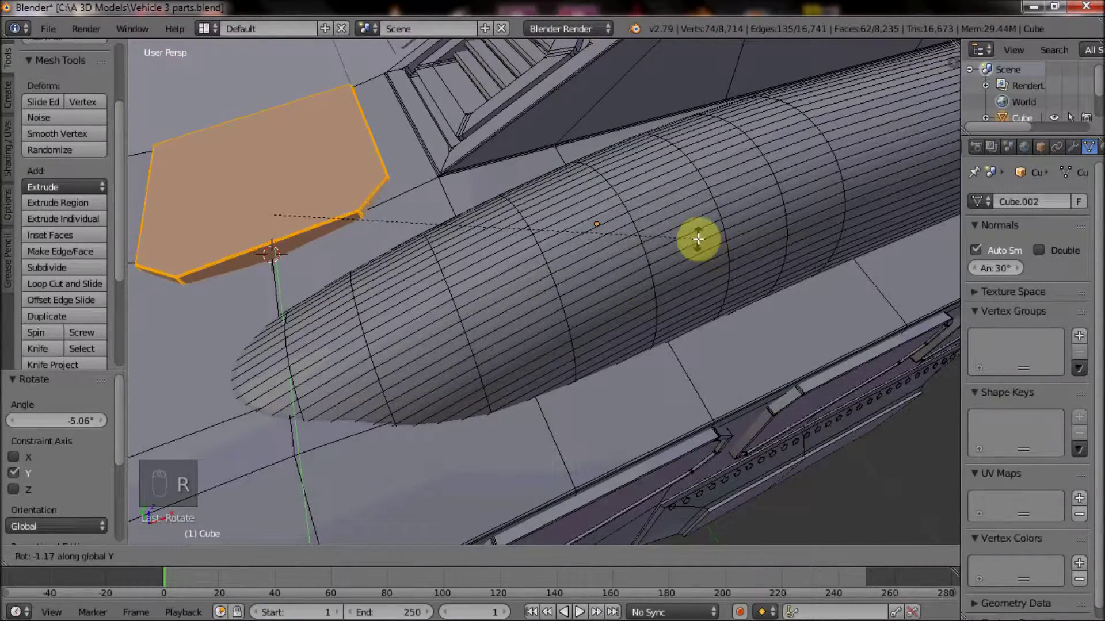
key("Tab")
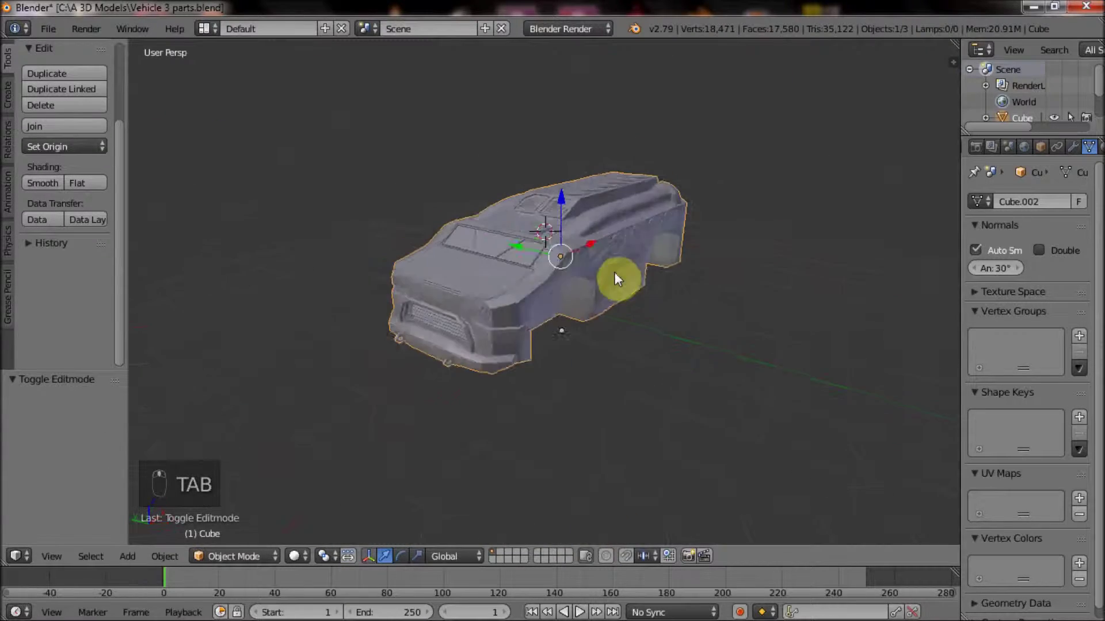
- Reset the 3D cursor to the centre and add a new cylinder there
middle_click(639, 287)
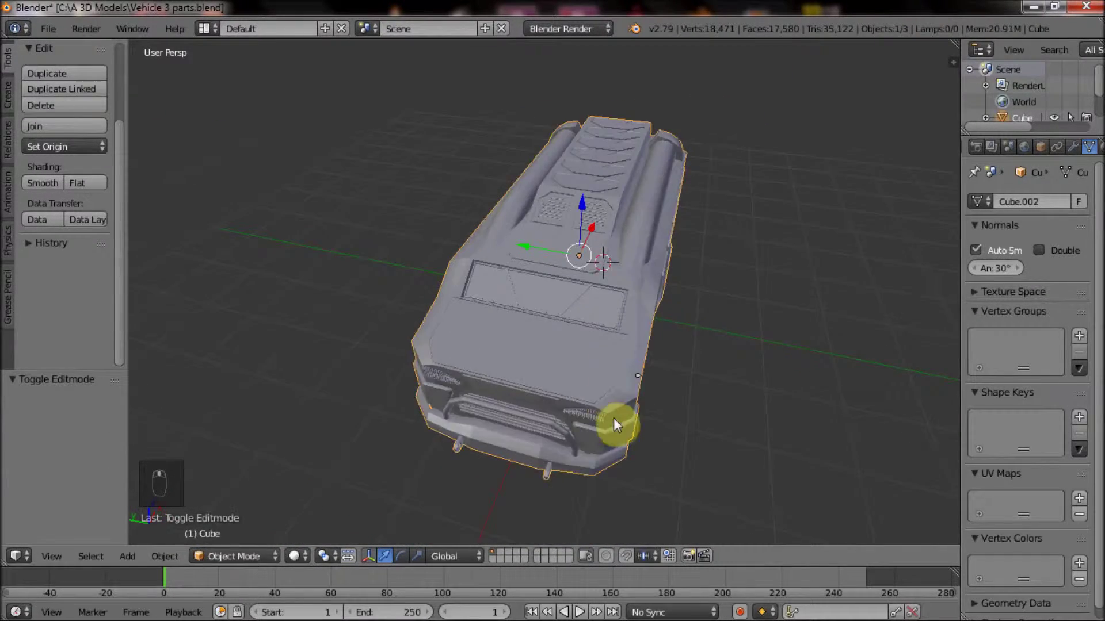
key("shift+c")
key("shift+a")
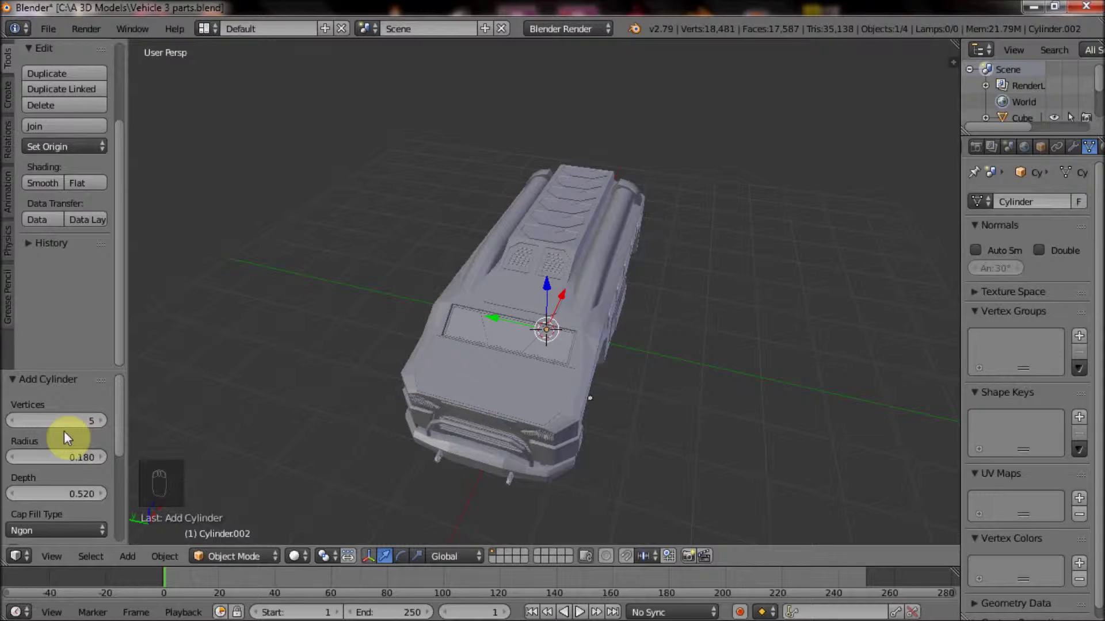
- Reduce the cylinder's vertex count and move it along Y onto the hood from the top view
left_click(68, 428)
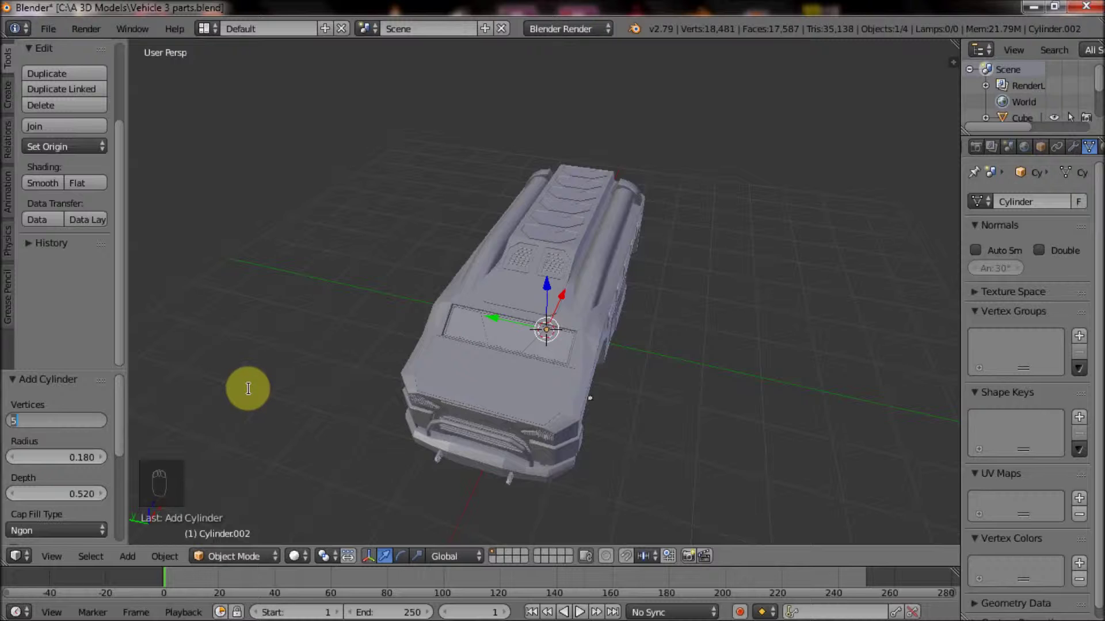
left_click_drag(500, 321, 667, 299)
middle_click(668, 299)
key("KP_7")
key("KP_5")
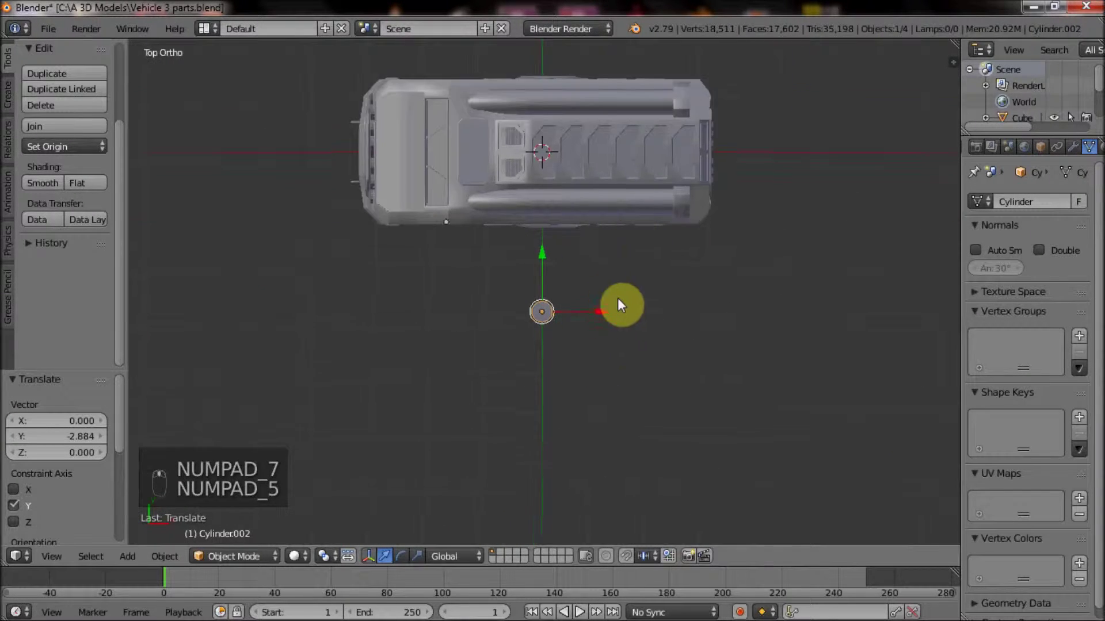
key("z")
key("z")
key("Tab")
key("z")
left_click(467, 565)
- Dissolve extra circle vertices, stretch half the circle into a rounded slot and rotate it around Z
key("b")
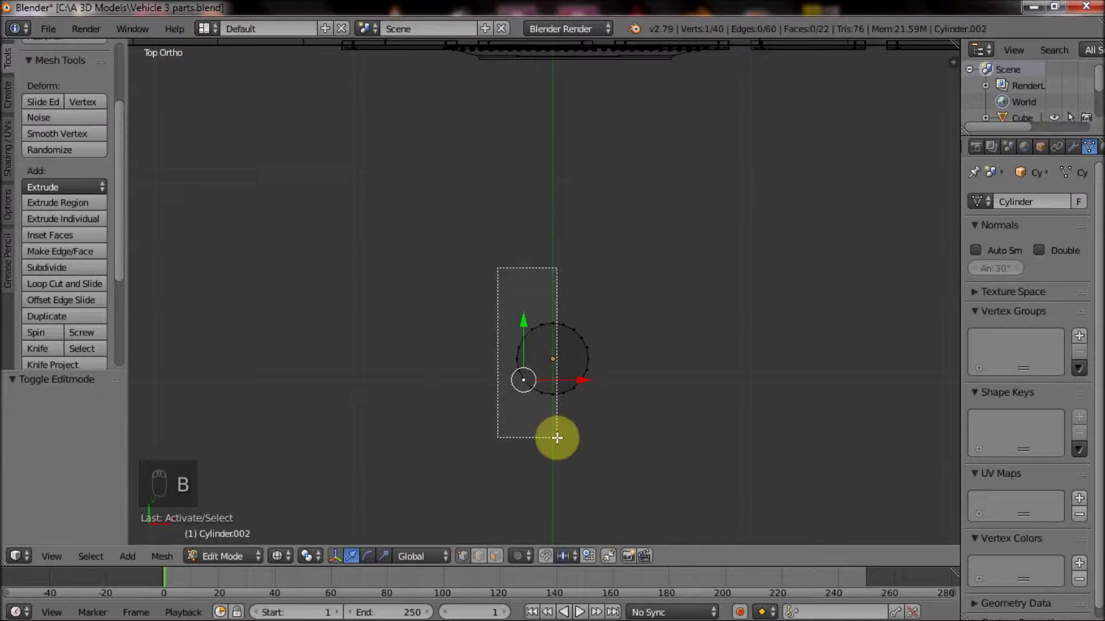
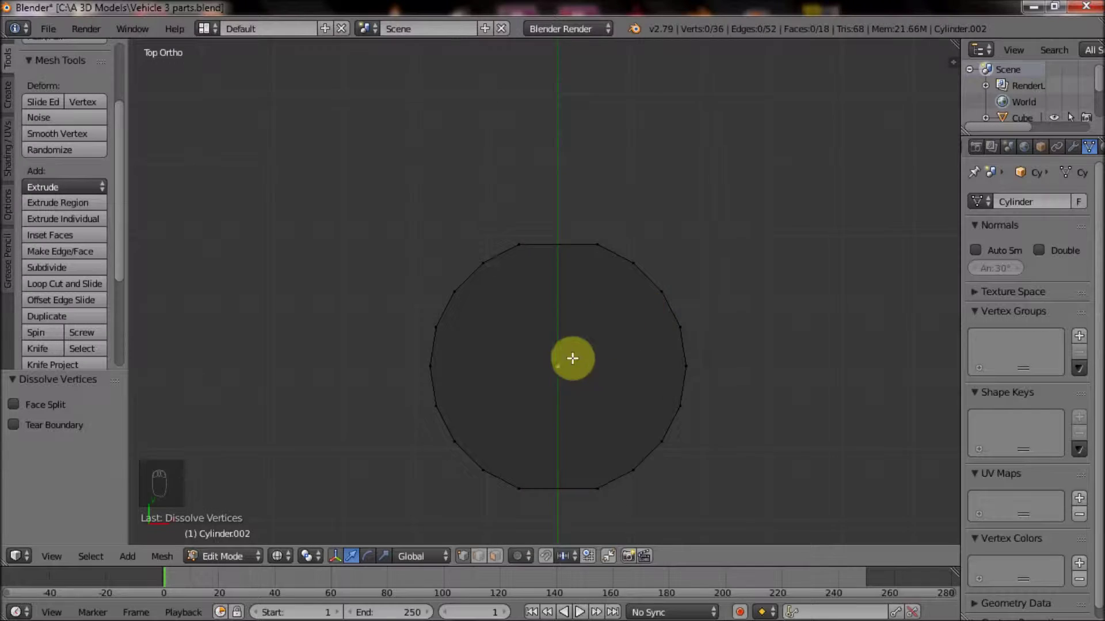
key("b")
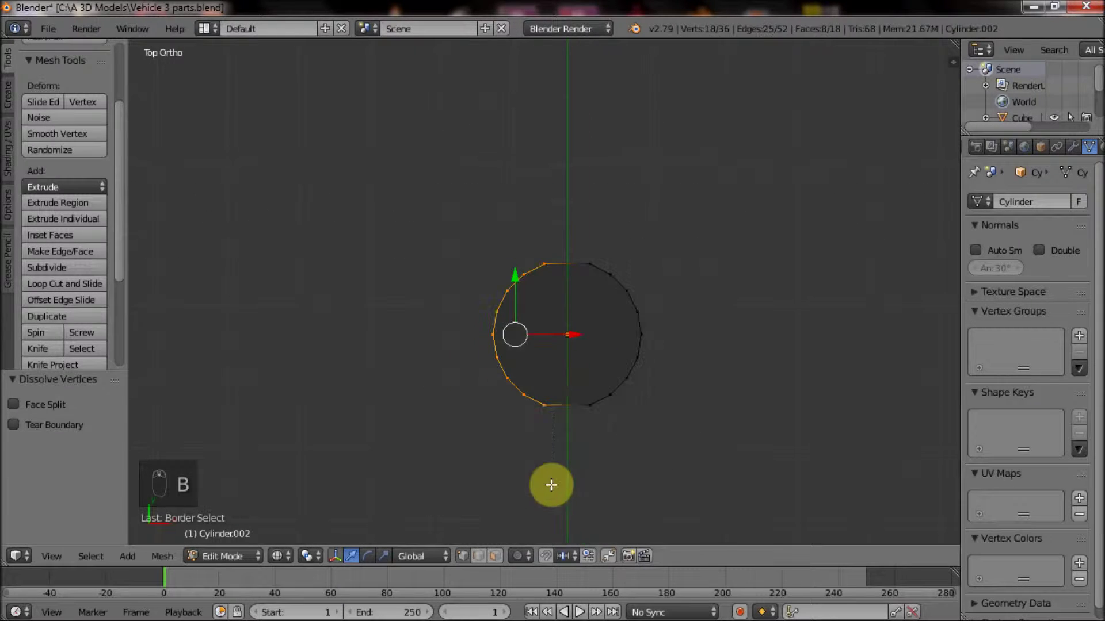
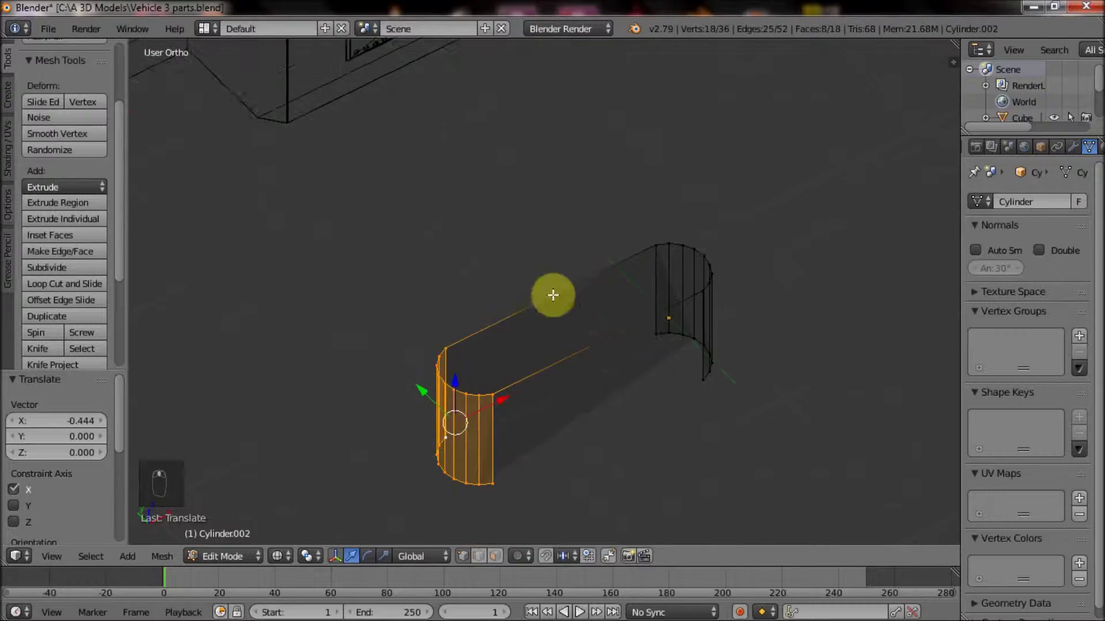
key("z")
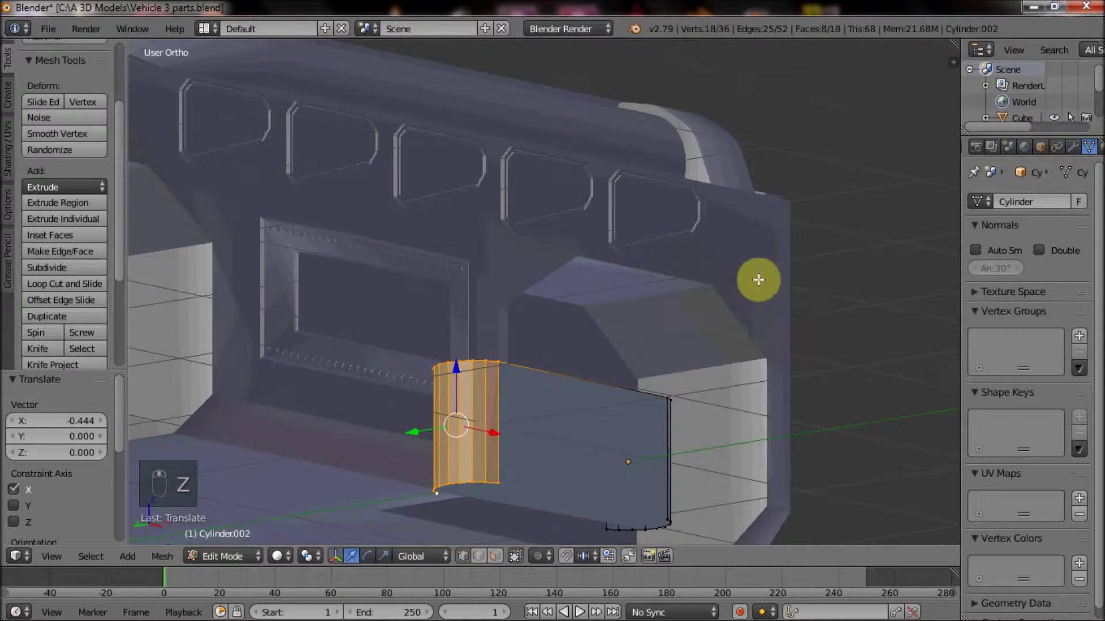
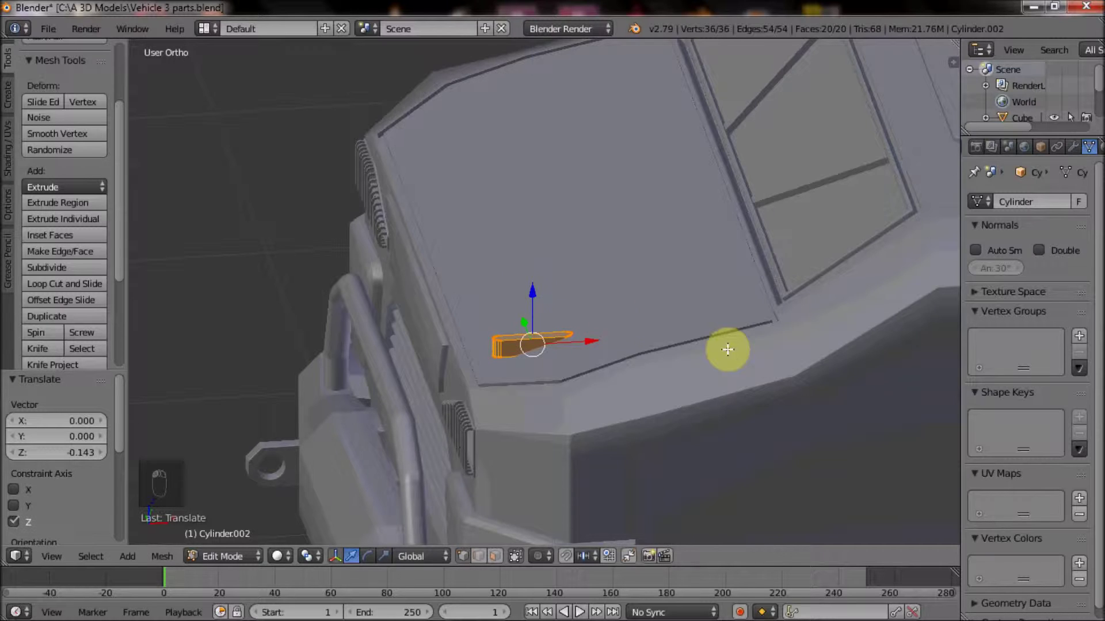
key("r")
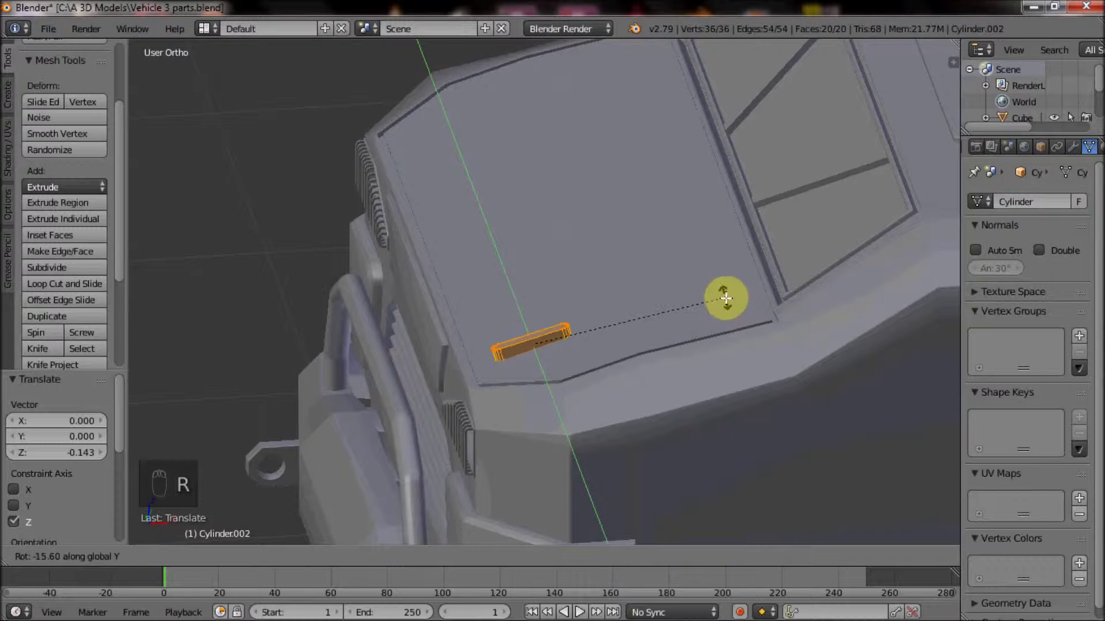
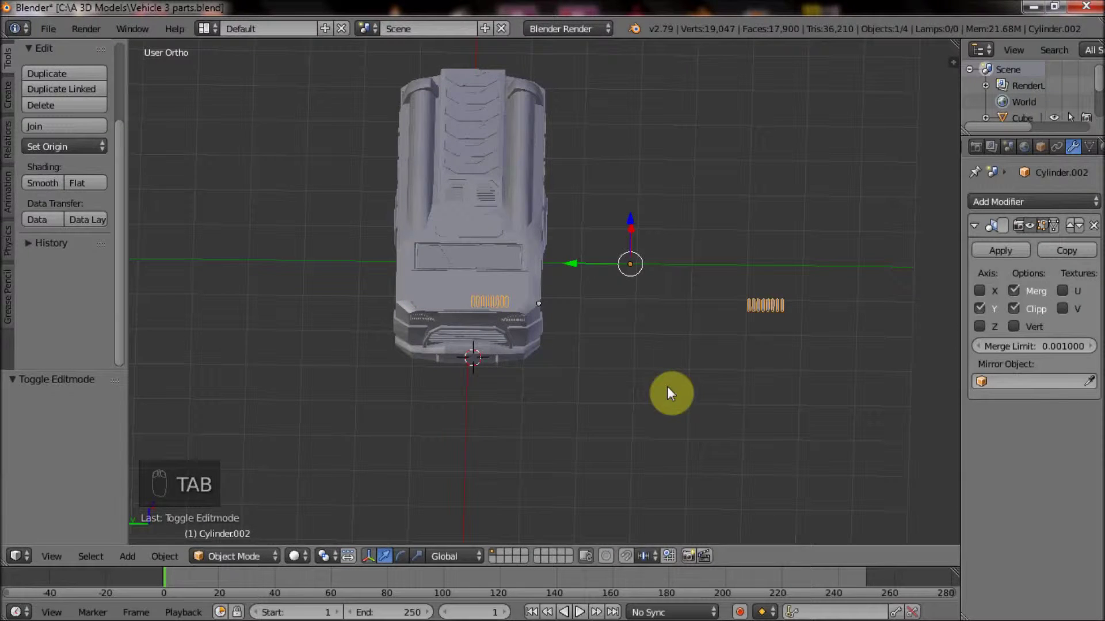
- Set the slots' origin to the 3D cursor and select all slot shapes in Edit Mode to arrange the vent row
left_click(698, 255)
key("ctrl+shift+alt+c")
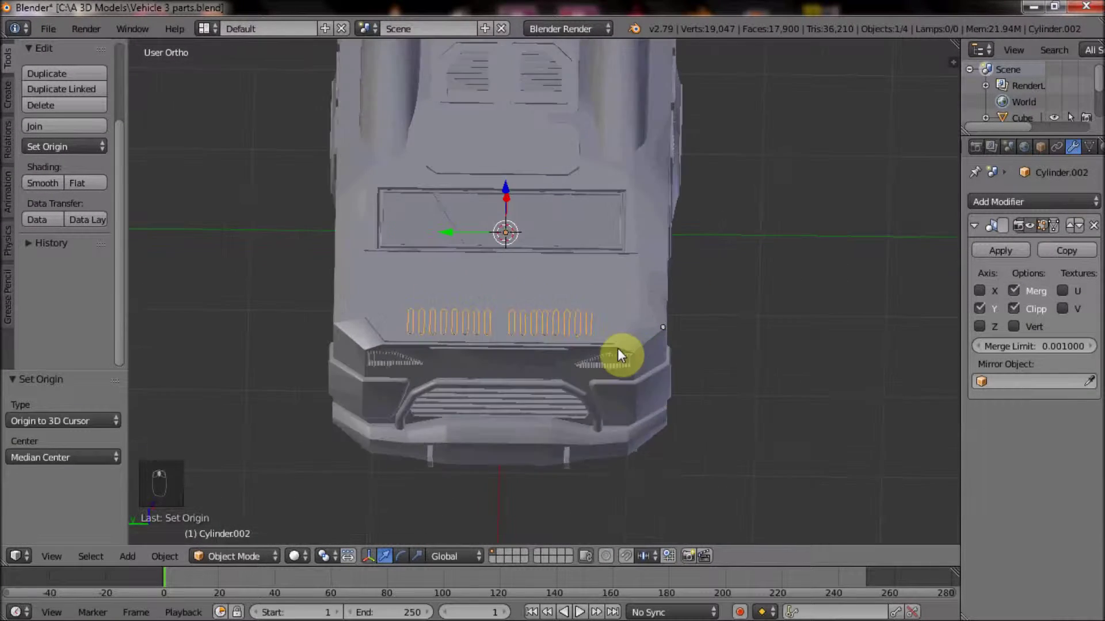
middle_click(615, 355)
left_click_drag(609, 355, 643, 320)
key("Tab")
key("a")
key("a")
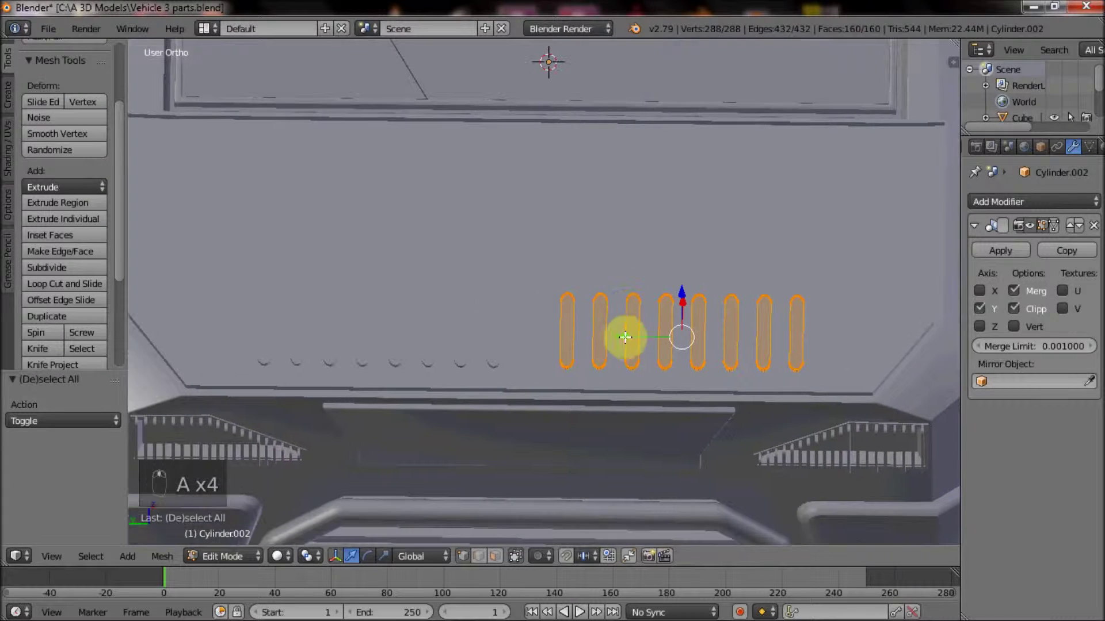
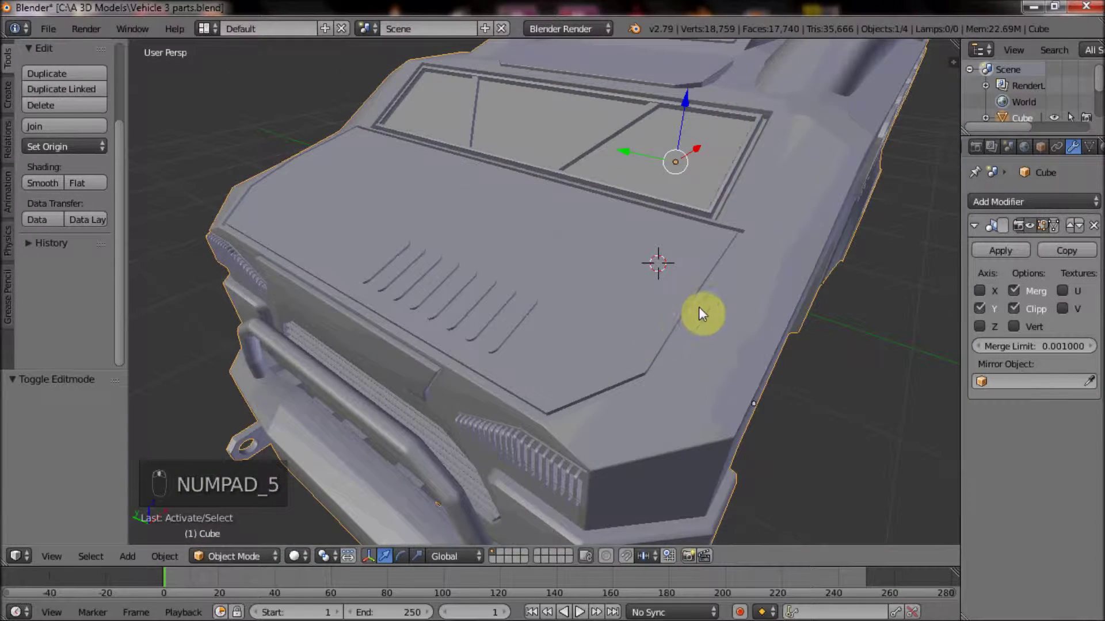
- Add a Boolean modifier on the body cutting out the slot shapes, apply it and check the result
left_click_drag(1015, 151, 790, 287)
middle_click(648, 304)
left_click(1092, 487)
left_click_drag(1000, 487, 686, 375)
left_click_drag(696, 364, 876, 468)
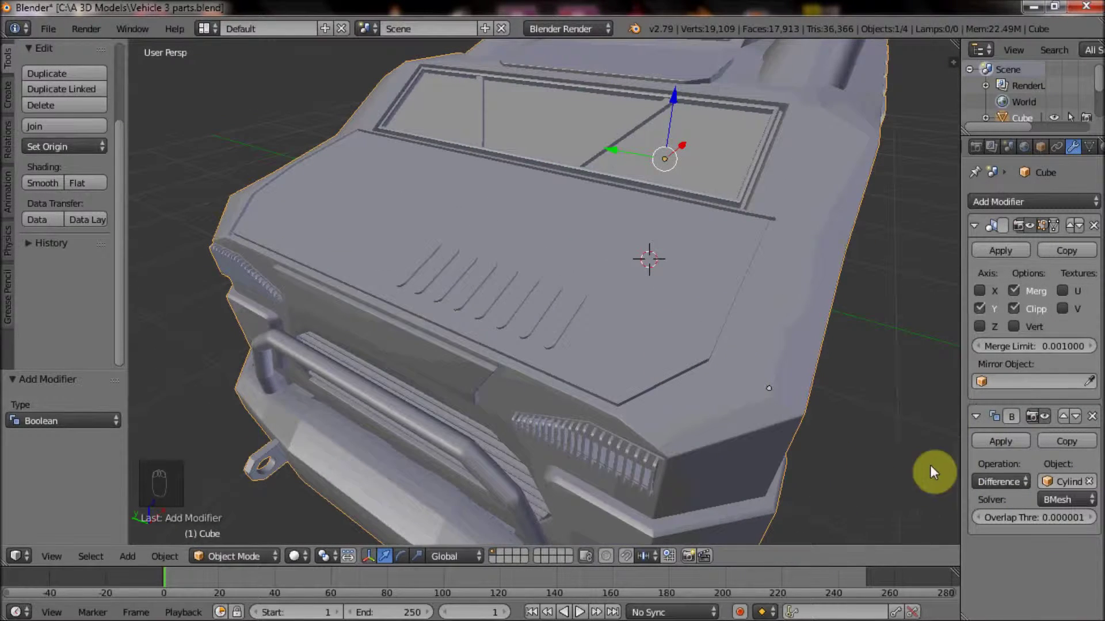
left_click_drag(1023, 489, 959, 434)
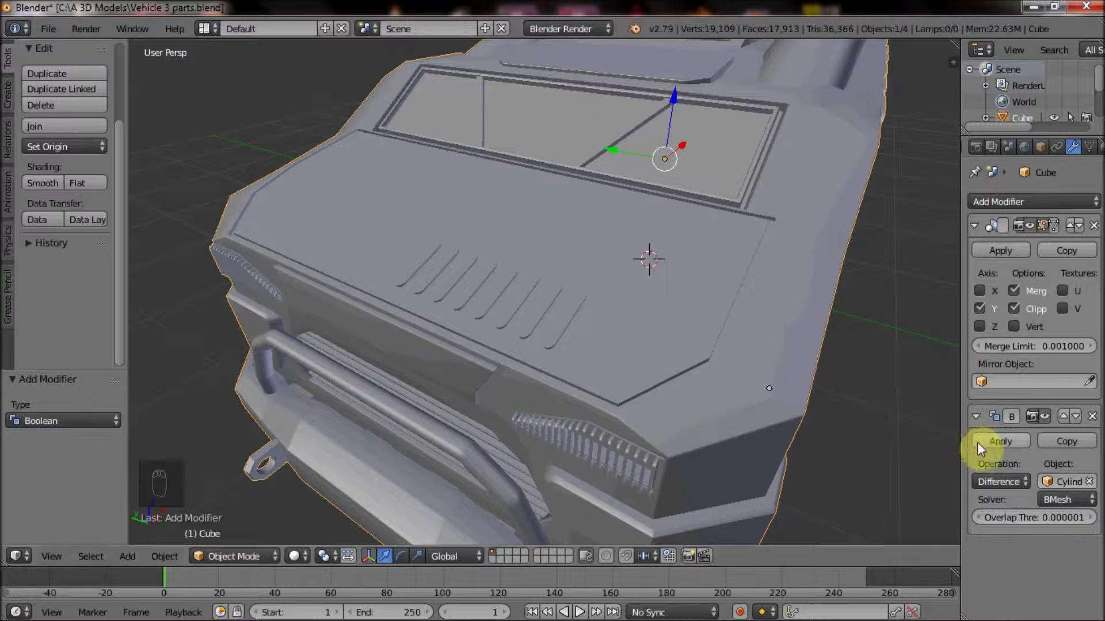
left_click(1000, 450)
left_click_drag(573, 323, 558, 302)
- Delete the cutter object and enter Edit Mode on the body, zooming in on the vent slots
key("x")
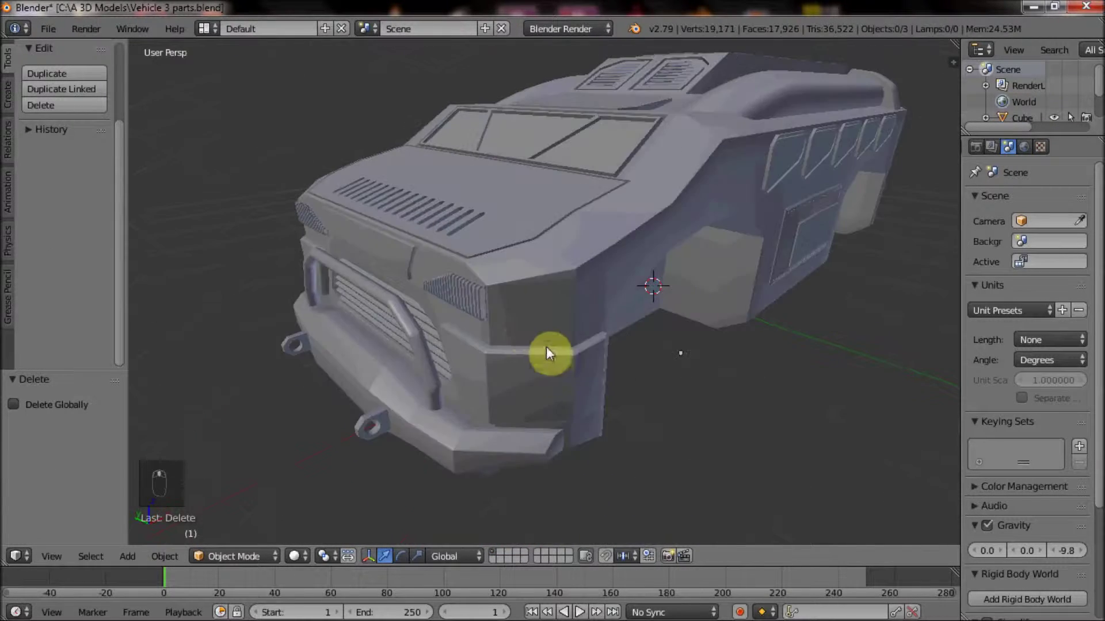
key("Tab")
key("Tab")
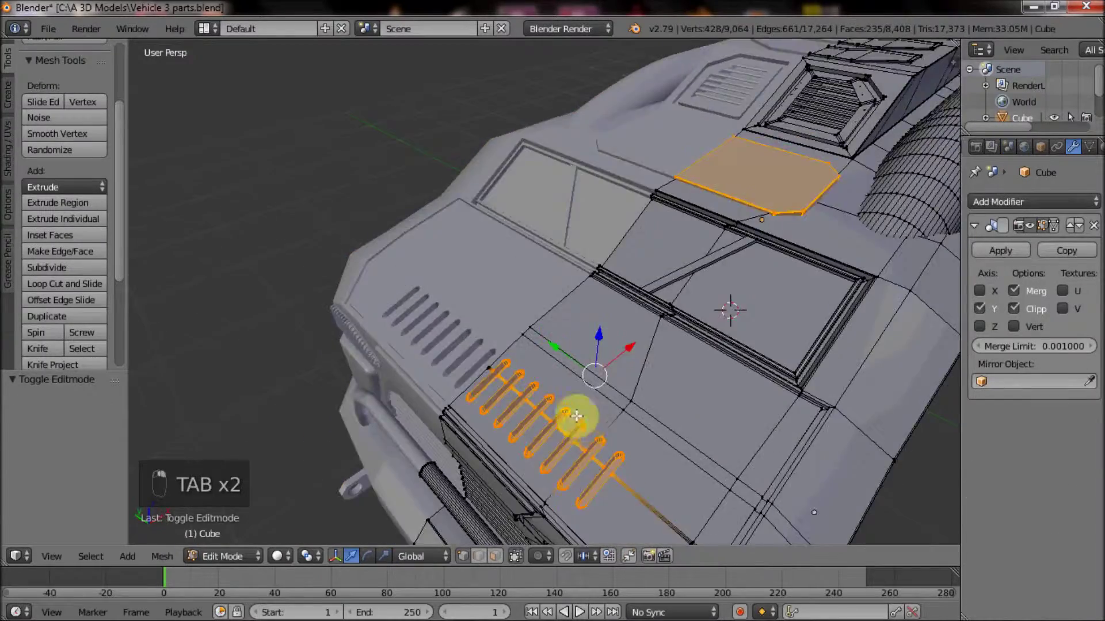
key("z")
key("z")
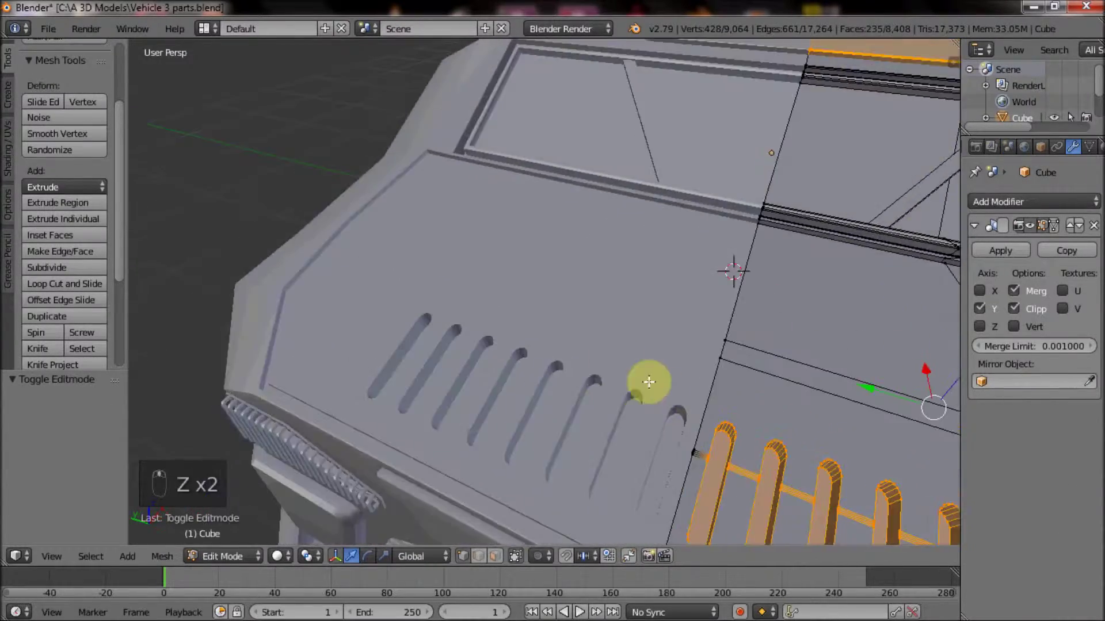
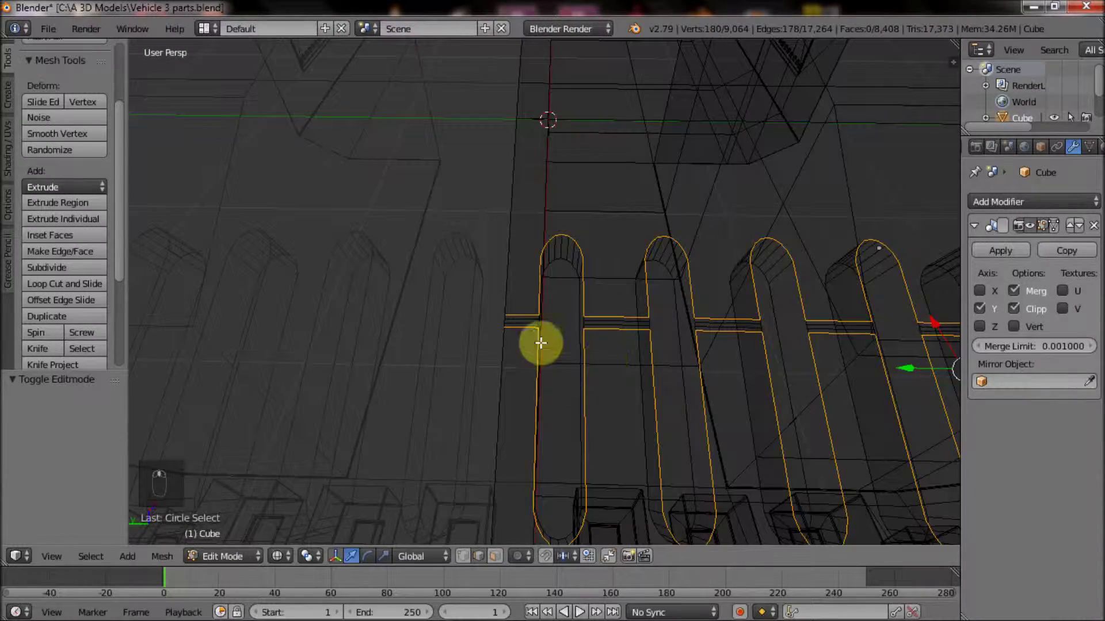
- Dissolve stray edges between the slots, bevel the slot edges and return to Object Mode
key("c")
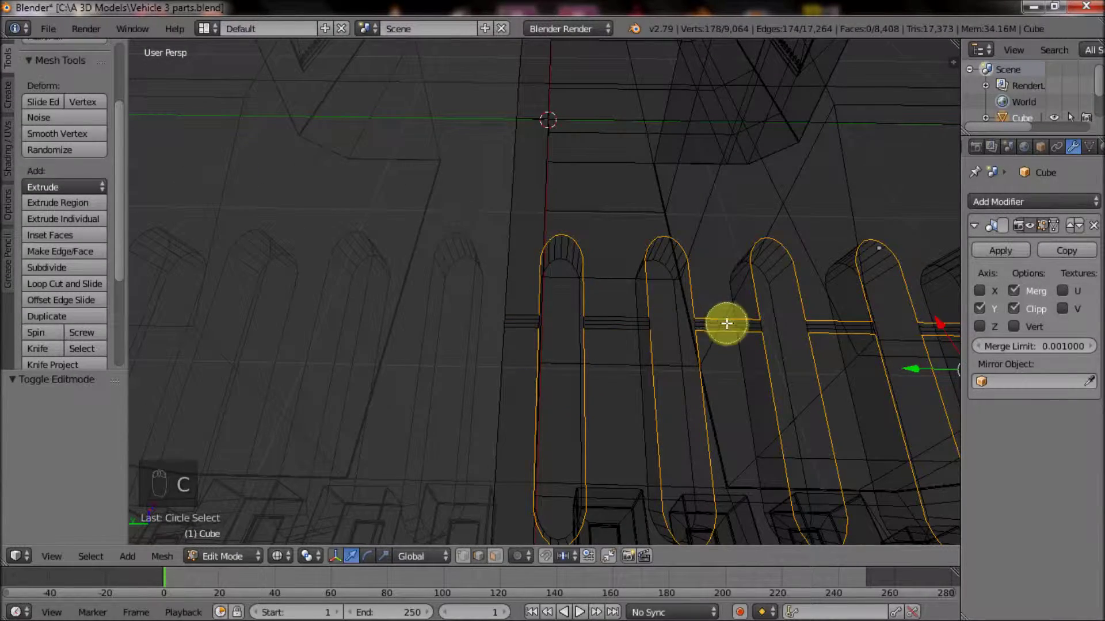
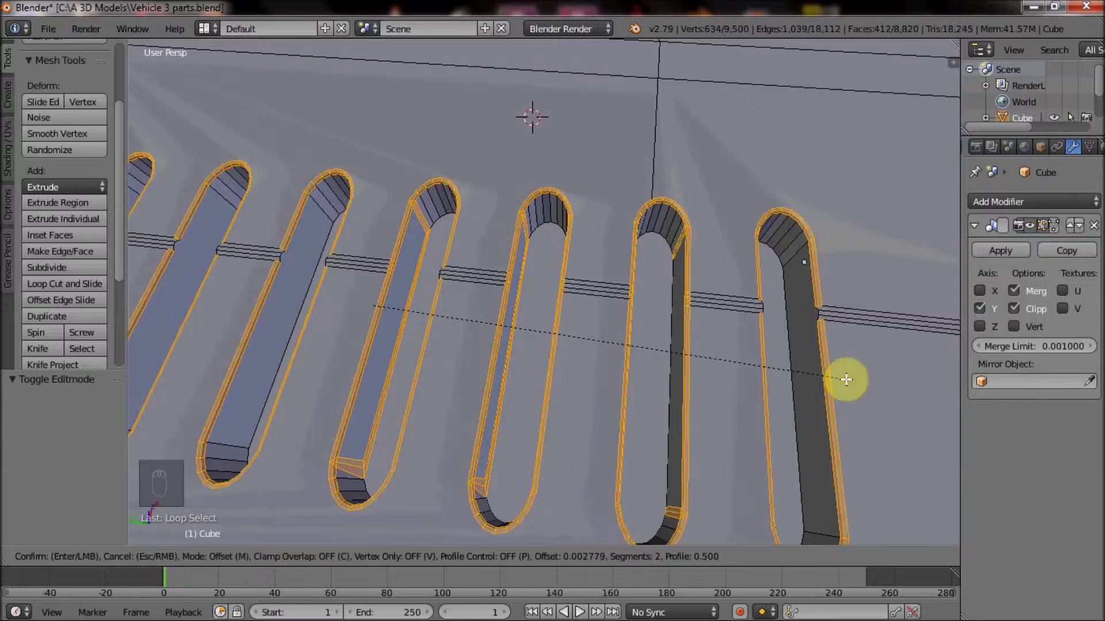
key("ctrl+z")
key("ctrl+z")
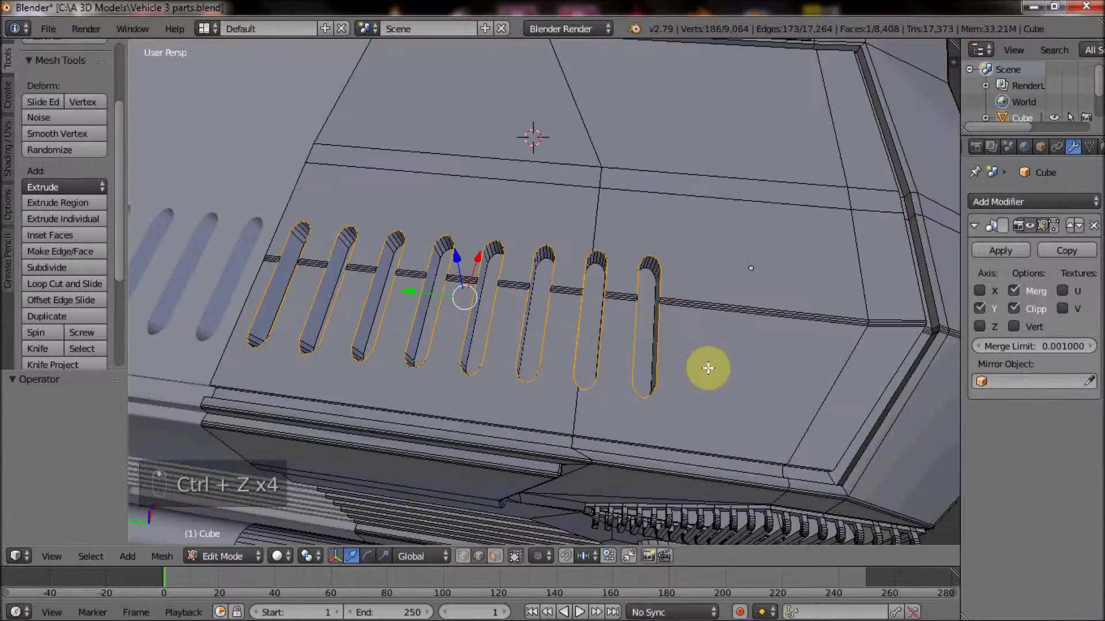
key("ctrl+z")
key("Tab")
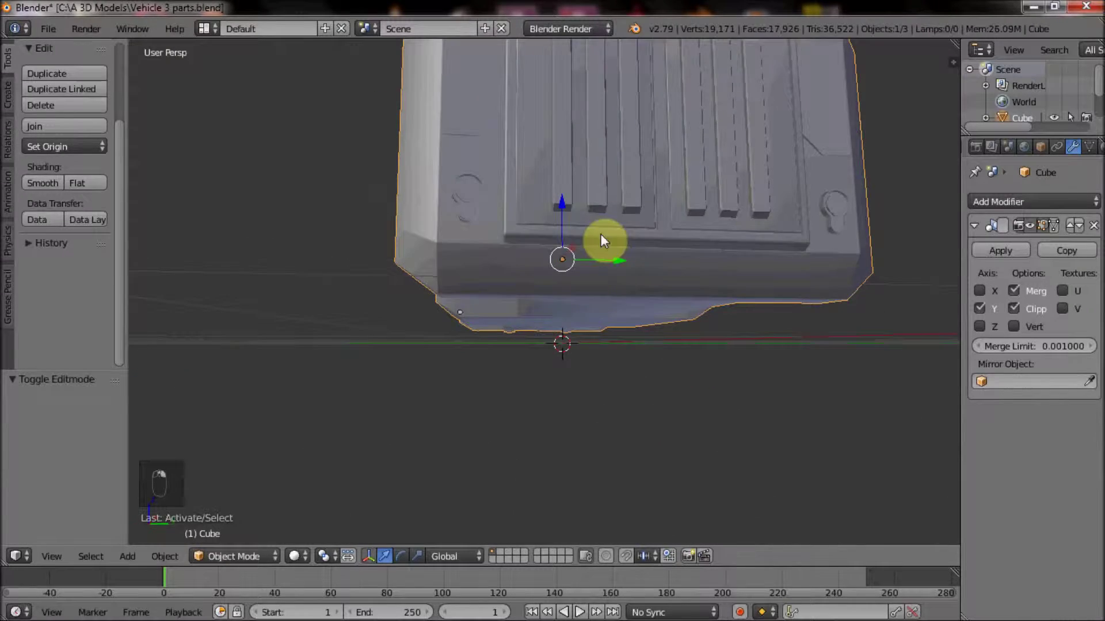
- Add a cube under the rear door in Edit Mode, bevel its edges into a ledge block and exit
key("Tab")
middle_click(555, 305)
key("shift+a")
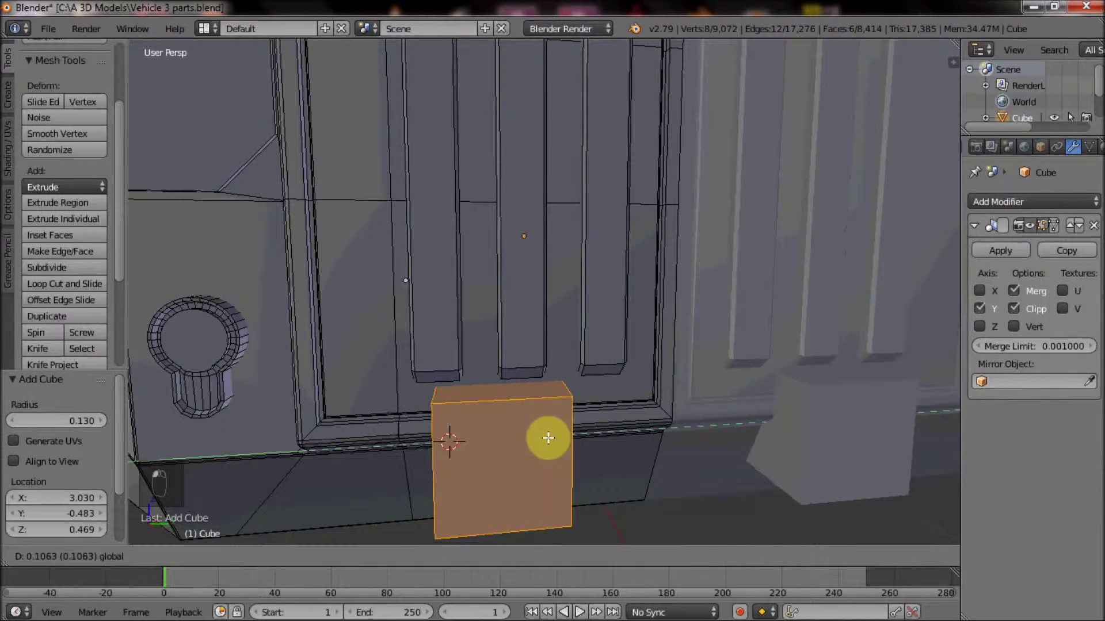
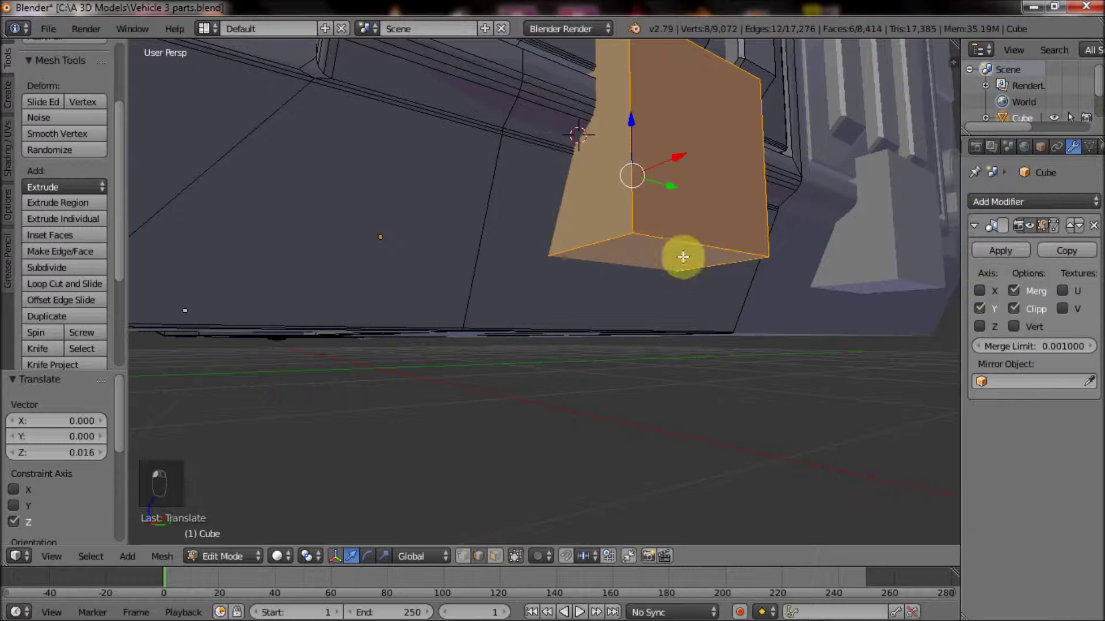
key("ctrl+b")
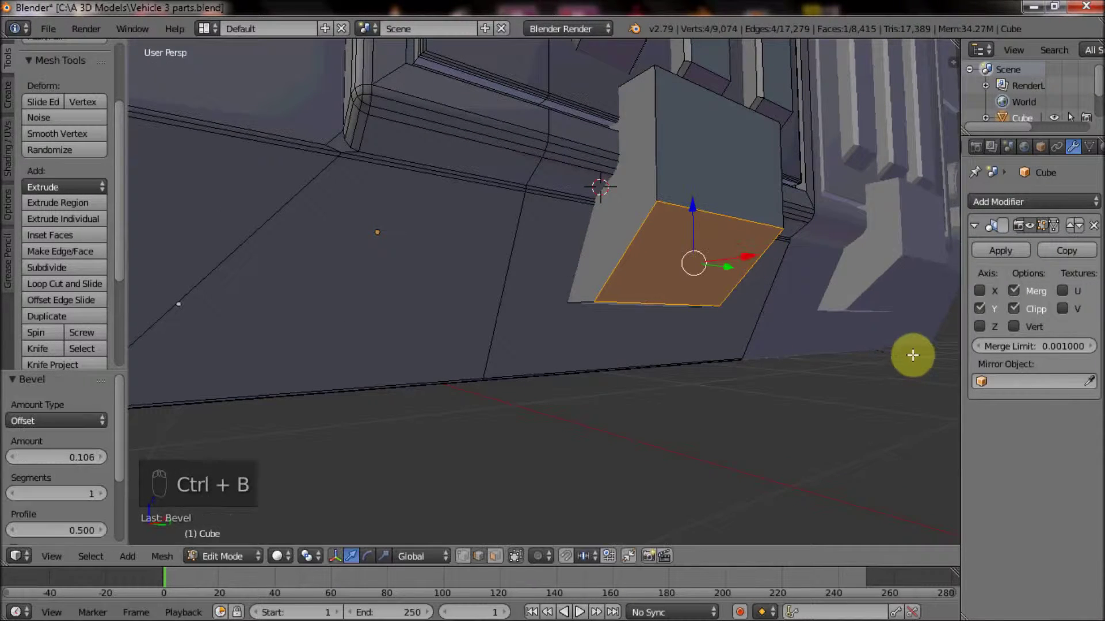
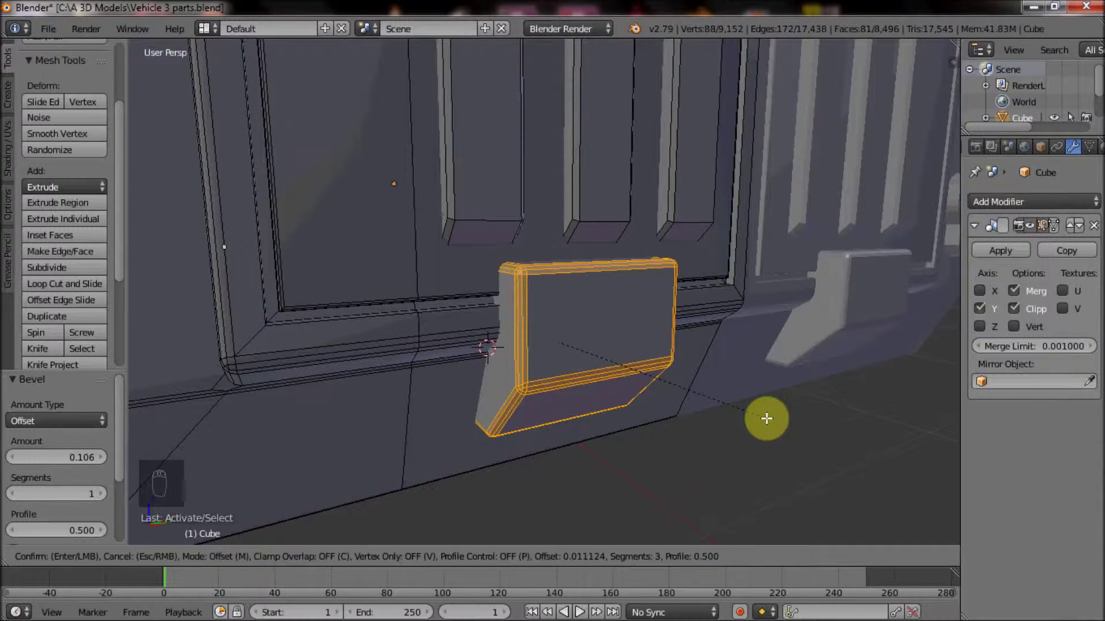
key("Tab")
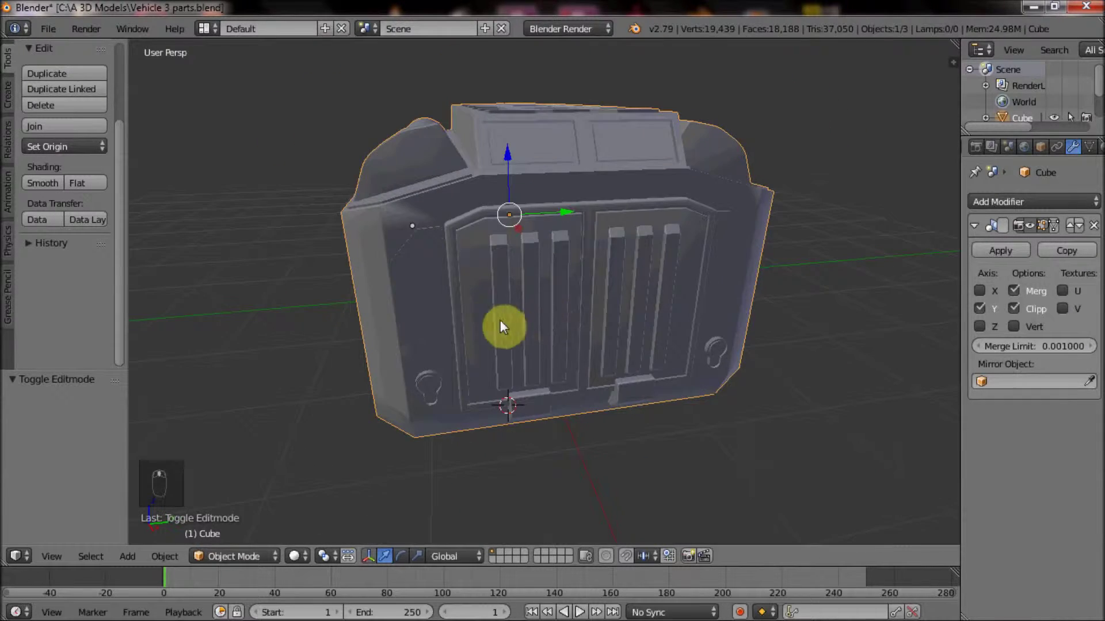
- Unhide the old ring-shaped wheel cylinders and delete them
left_click_drag(440, 314, 600, 337)
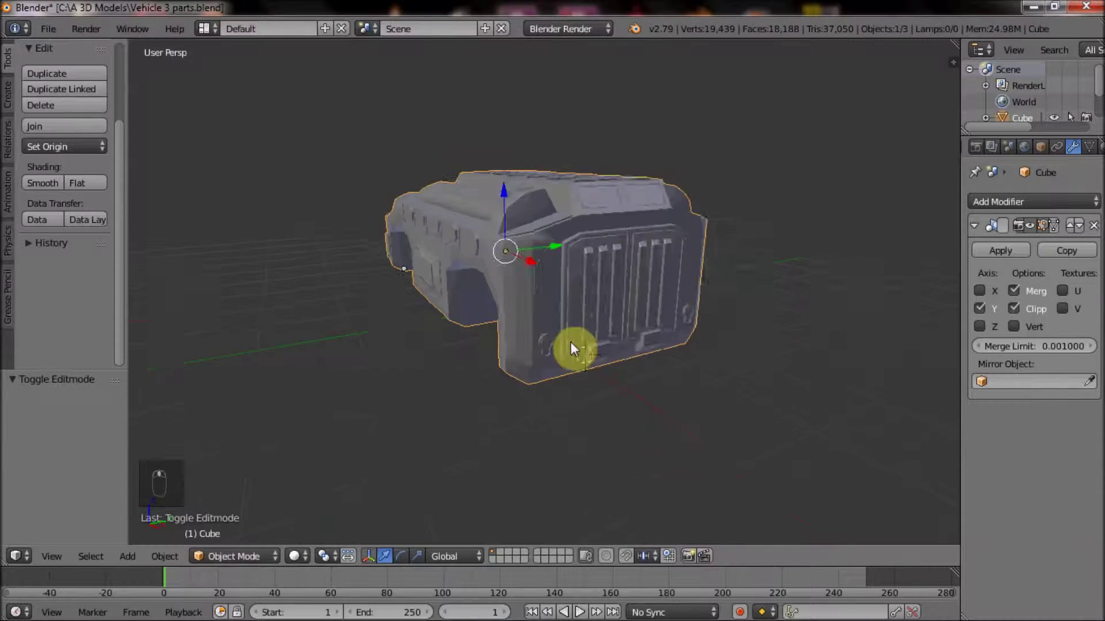
middle_click(691, 384)
left_click_drag(493, 362, 525, 373)
left_click_drag(557, 310, 584, 128)
left_click_drag(557, 309, 595, 231)
key("alt+h")
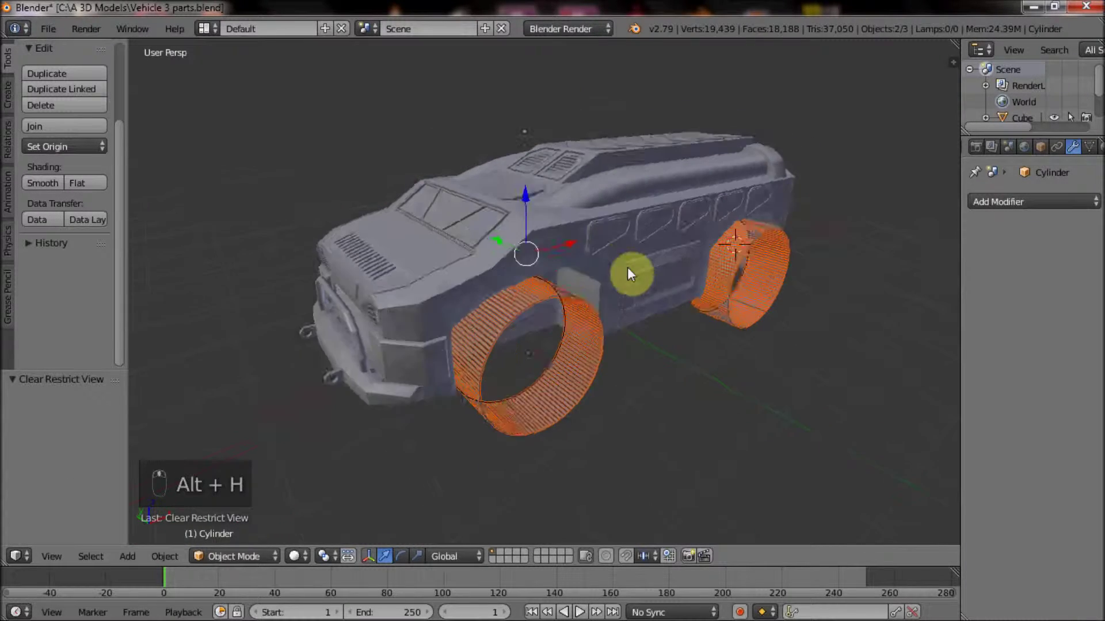
key("x")
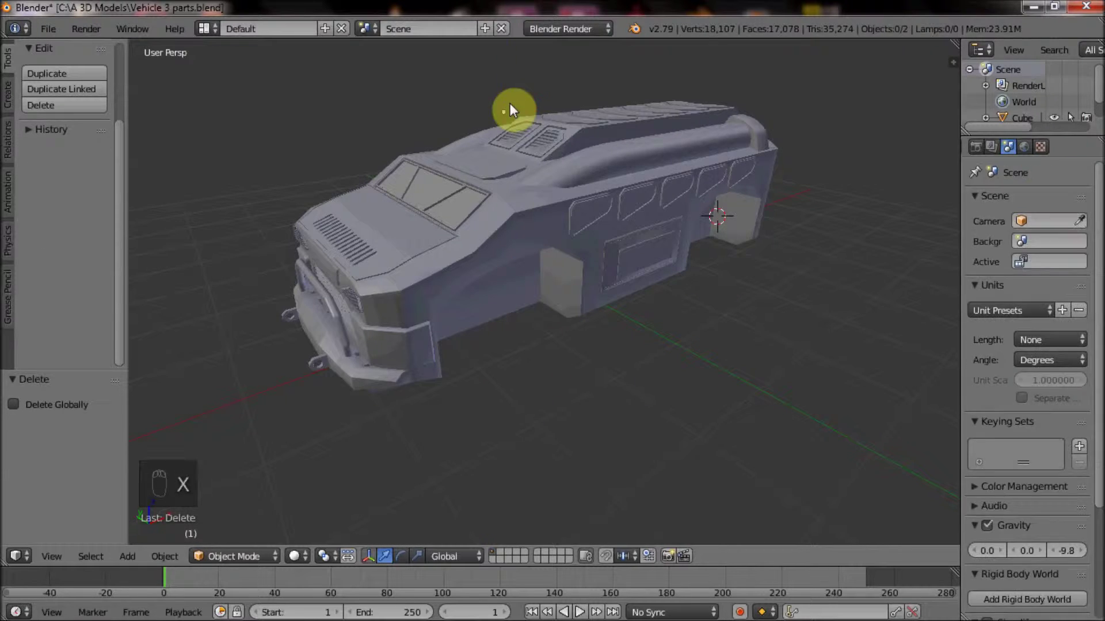
- Hide the vehicle body, reset the 3D cursor and add a new cylinder for the wheel
left_click_drag(68, 66, 81, 150)
left_click(84, 157)
key("x")
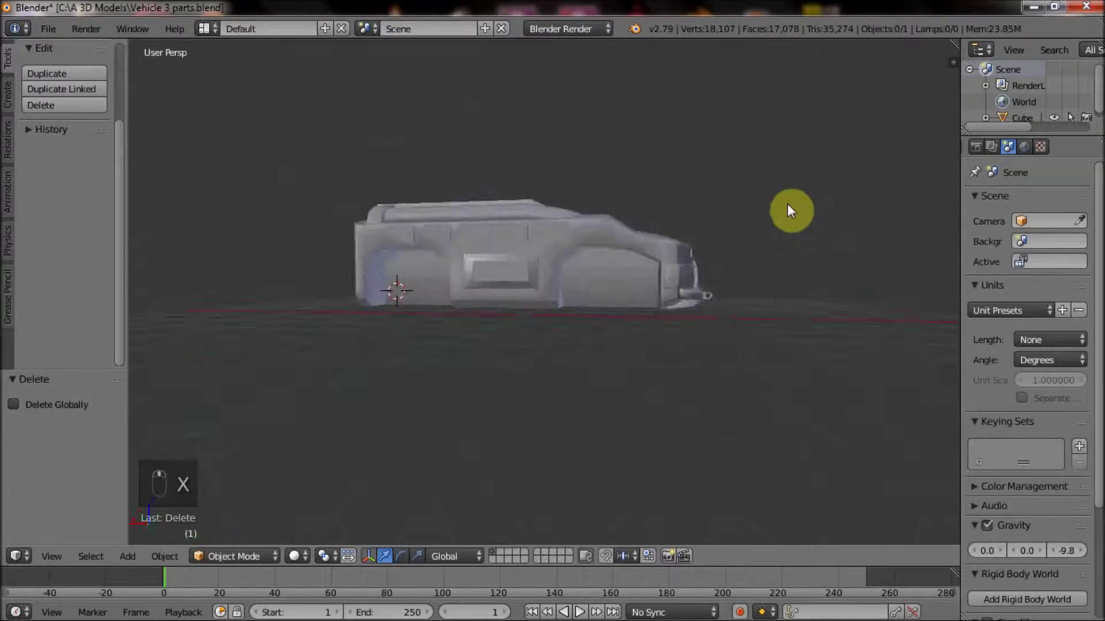
left_click_drag(691, 343, 667, 306)
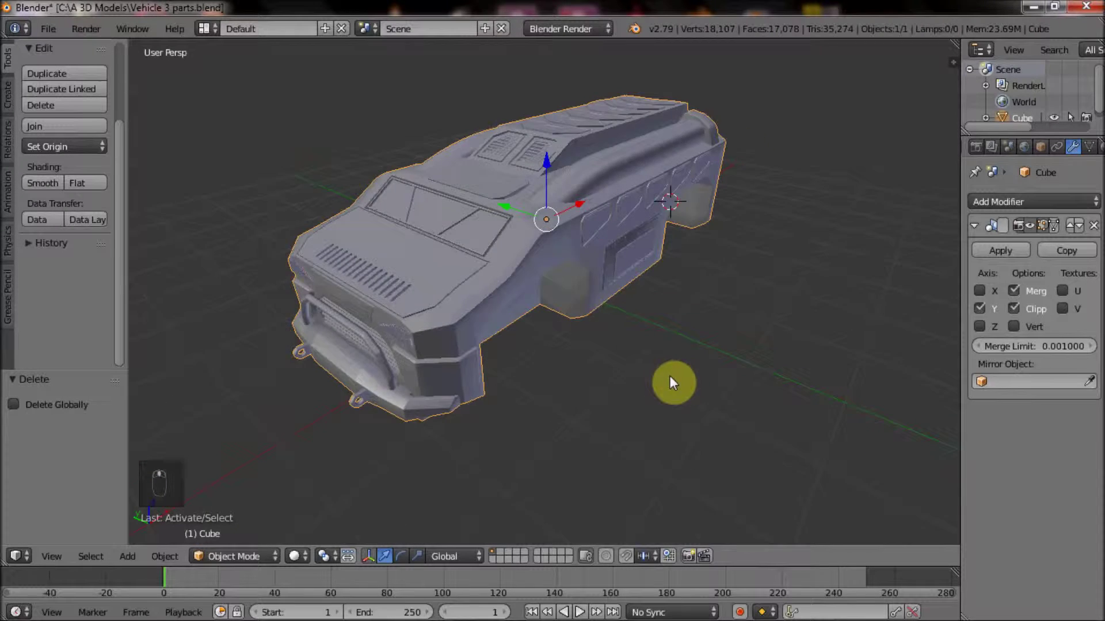
key("shift+c")
key("shift+a")
key("h")
key("shift+a")
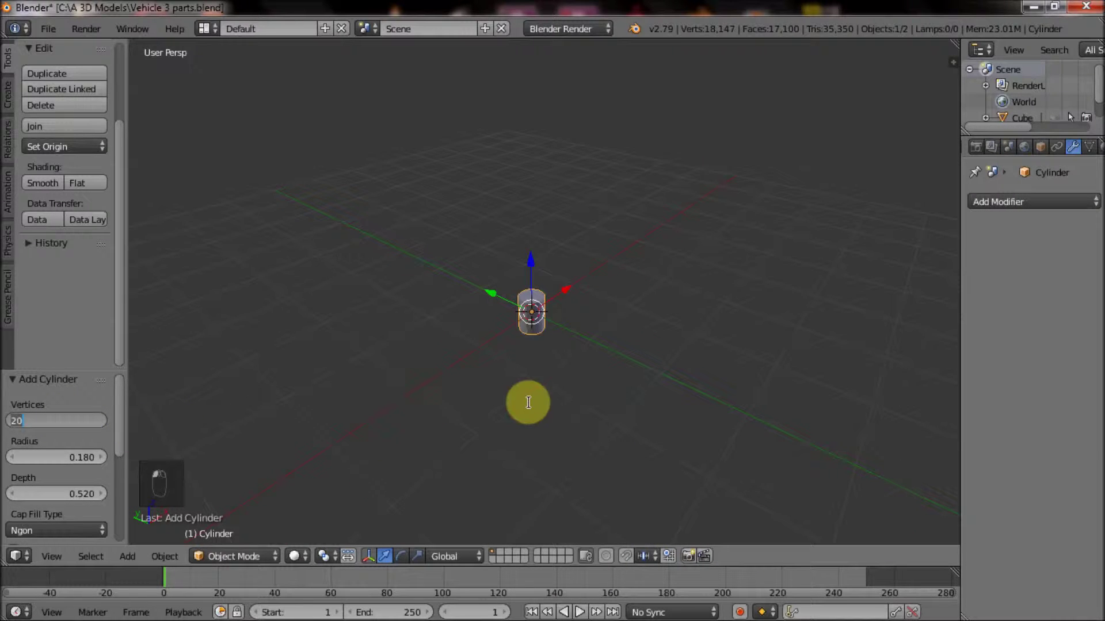
- Set the cylinder's sides, scale and rotate it into a tire on its side and bevel the rim edges
key("0")
key("Tab")
key("s")
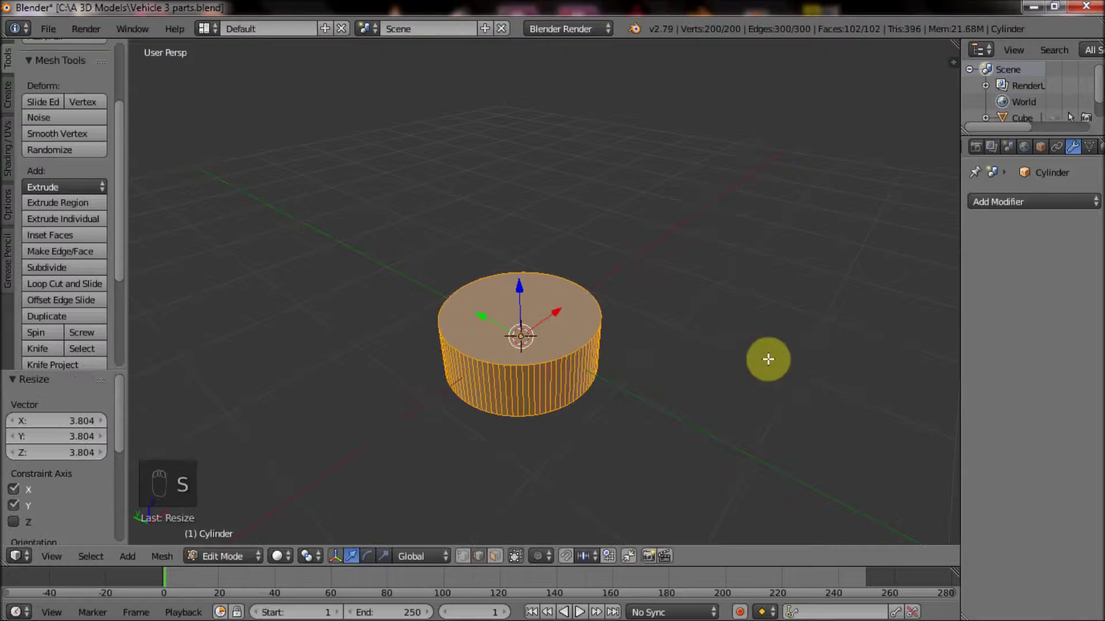
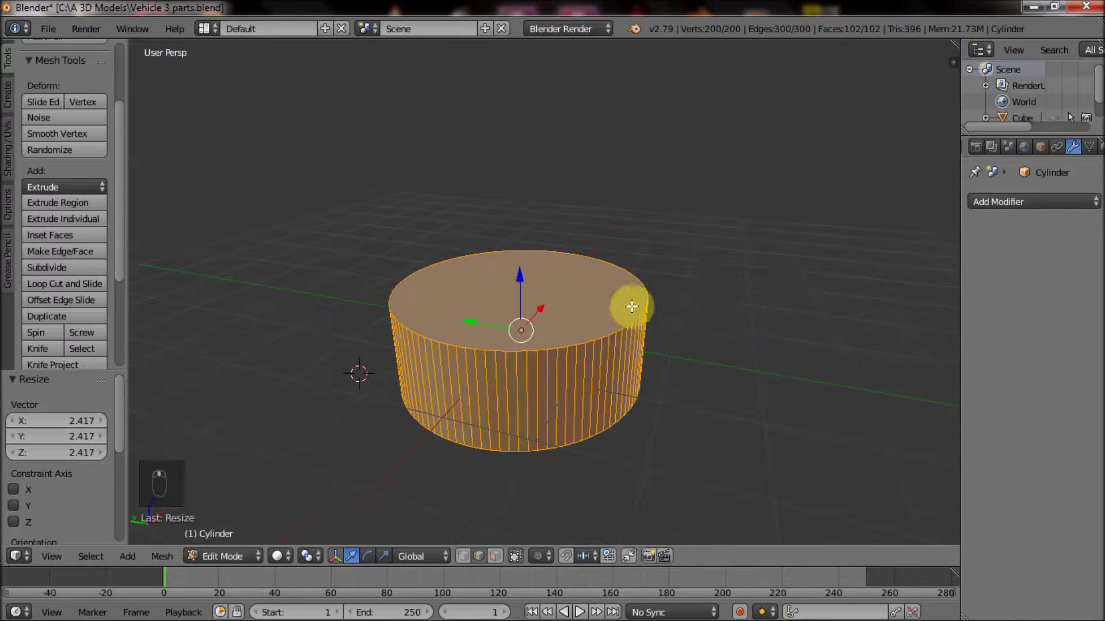
key("r")
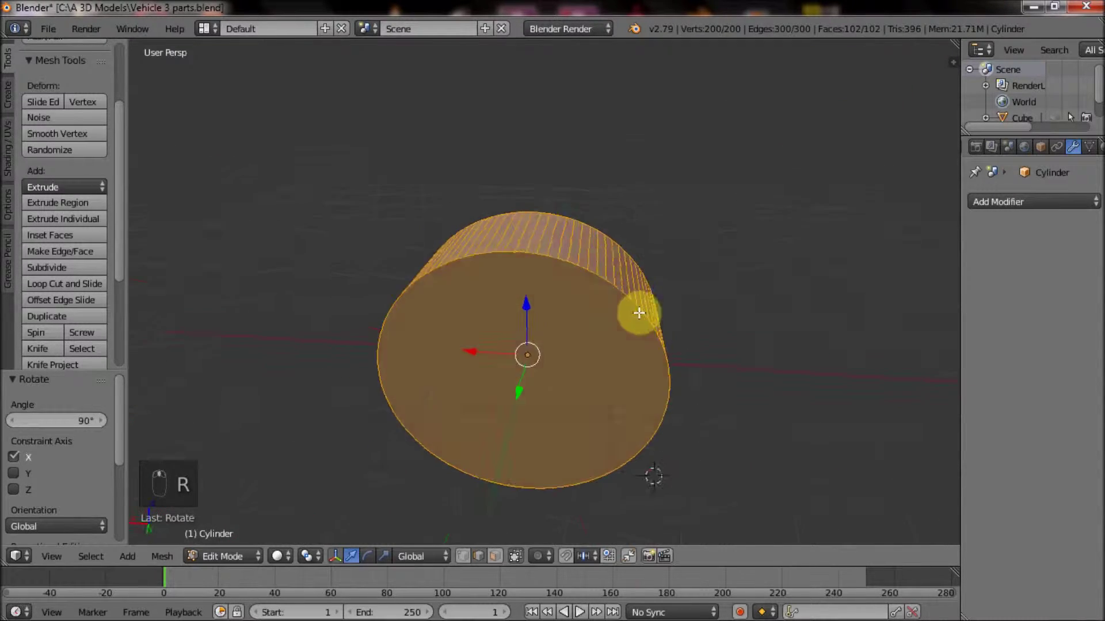
key("s")
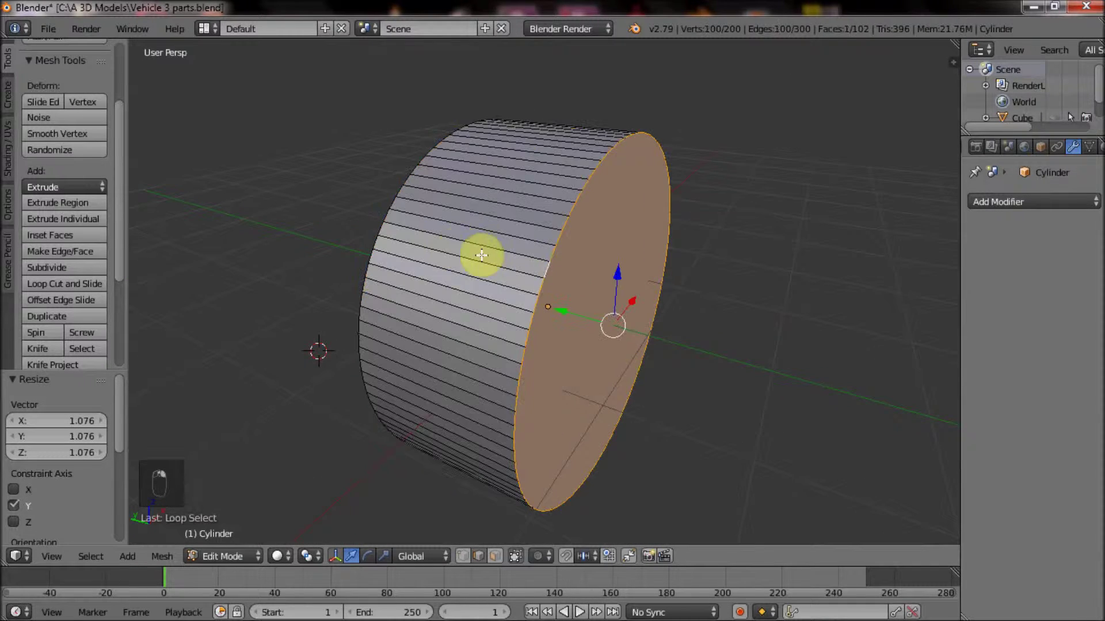
key("ctrl+b")
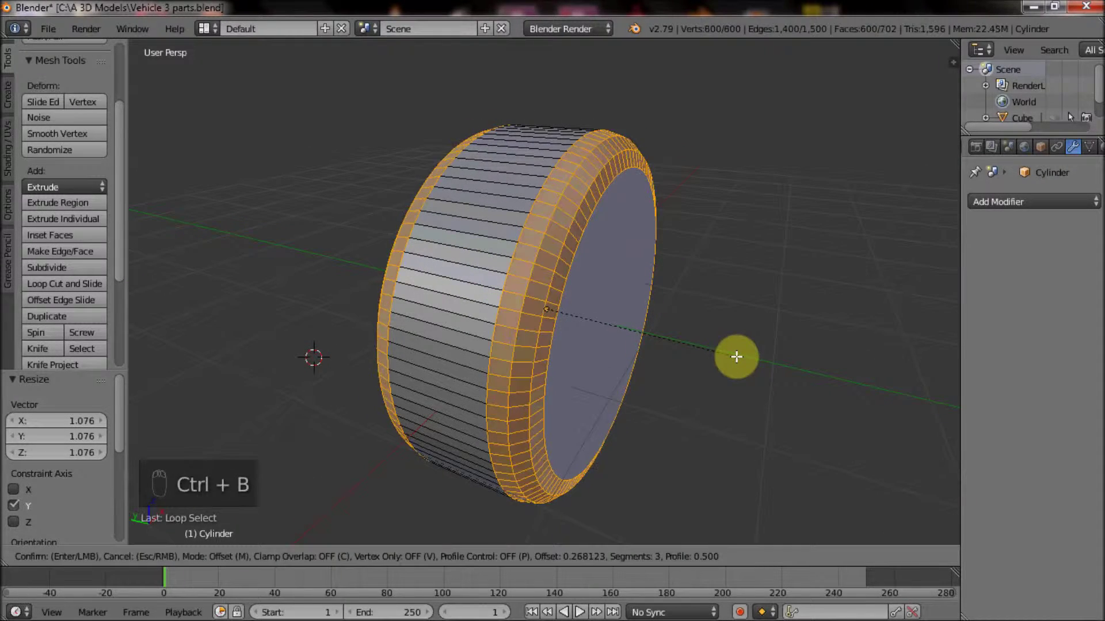
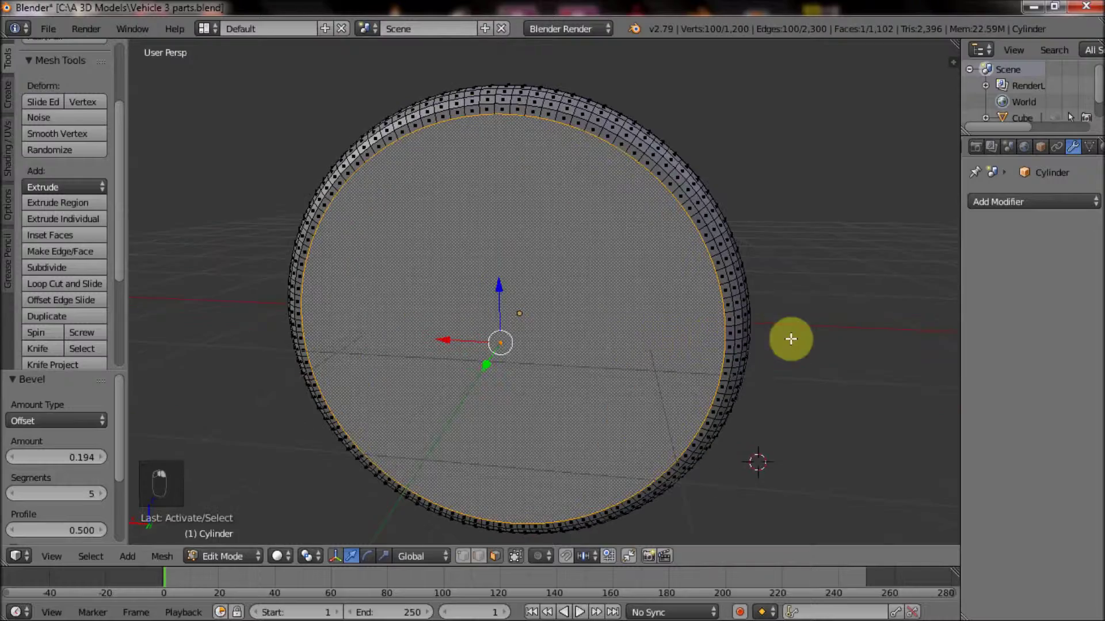
- Inset and extrude the side face into a recessed hub with extra inner rings, then view the wheel in Object Mode
key("i")
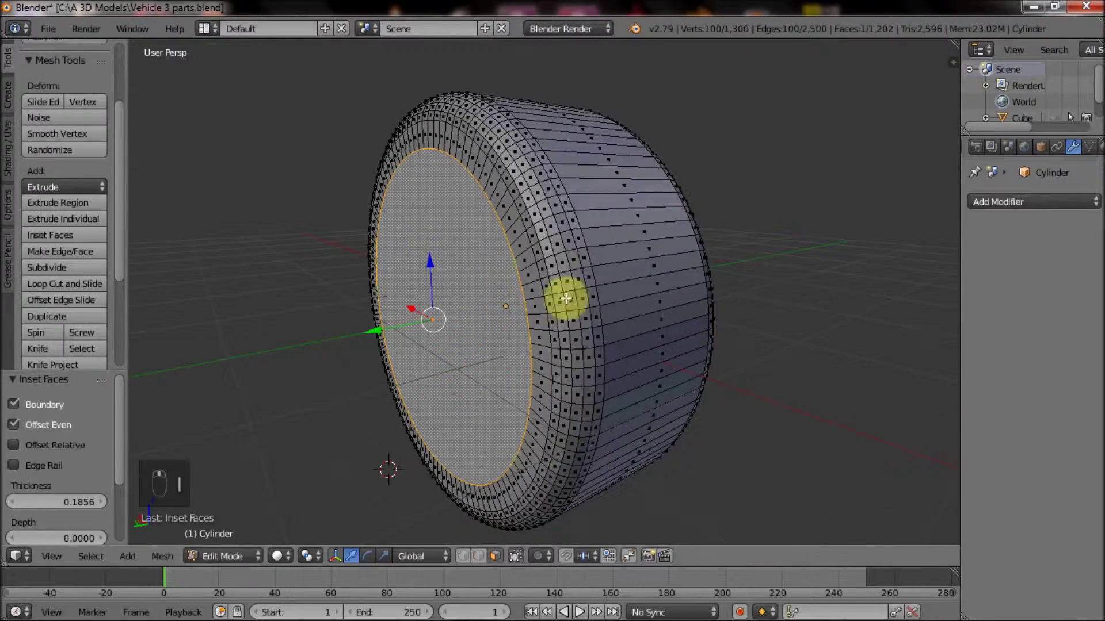
key("e")
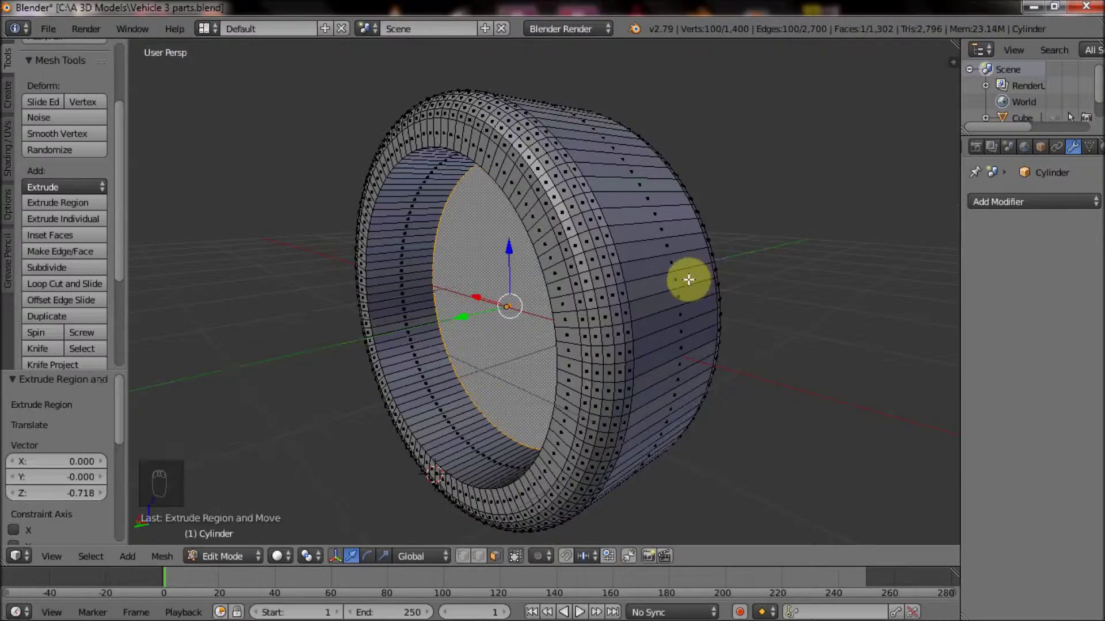
key("i")
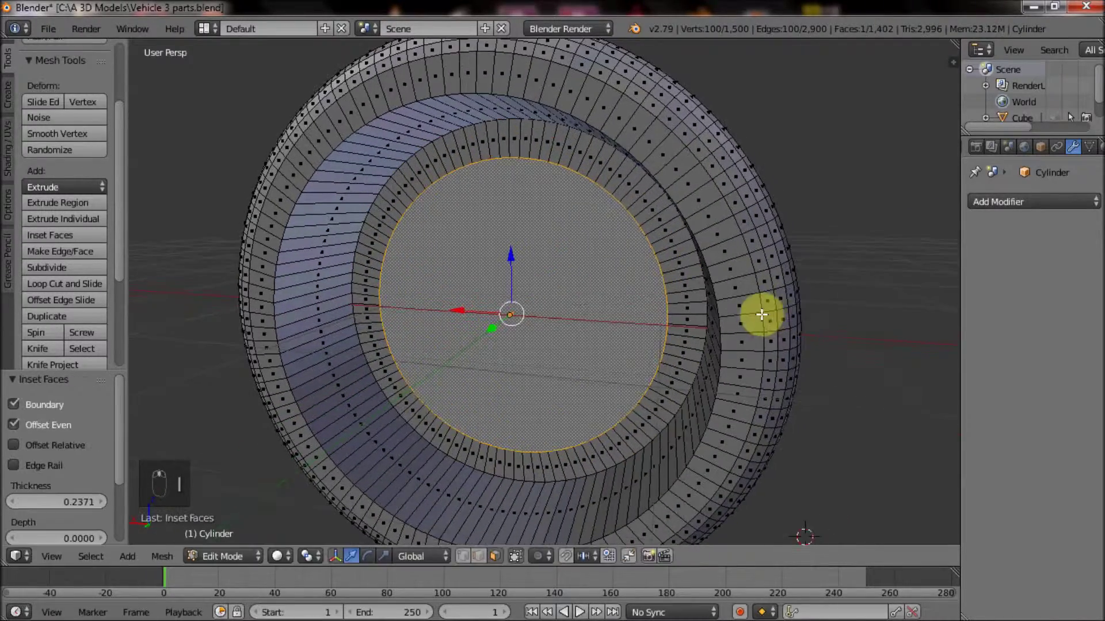
key("e")
key("s")
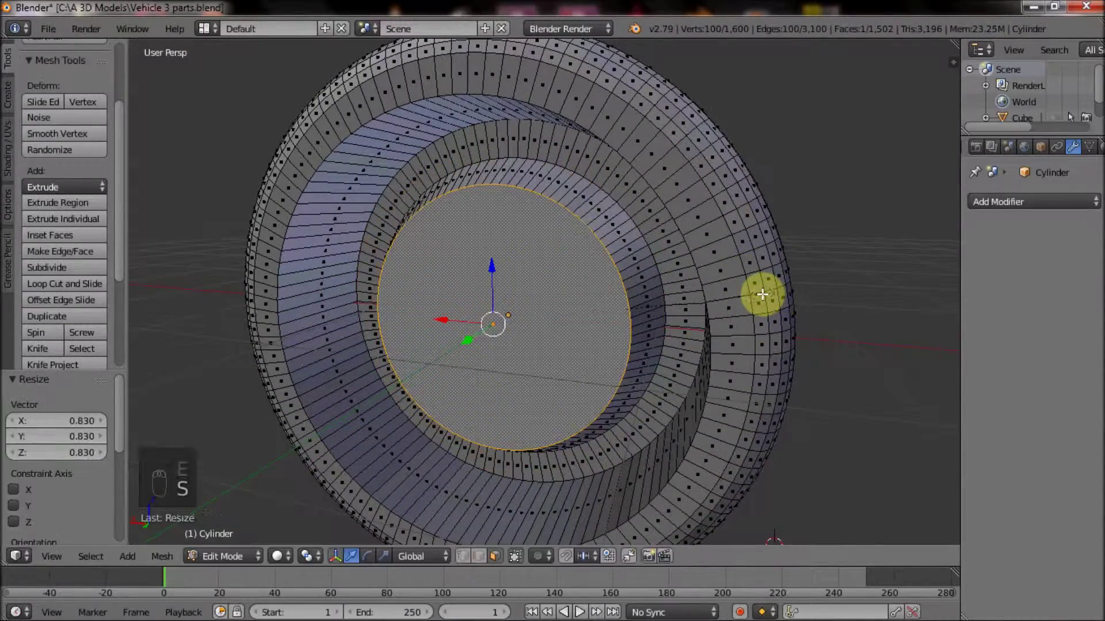
key("i")
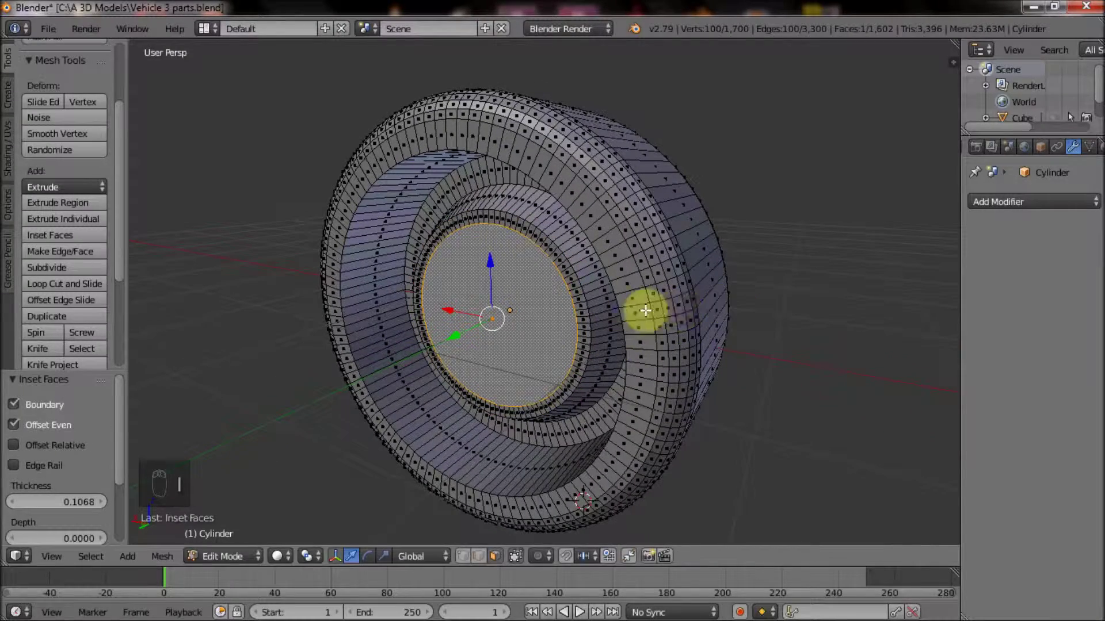
key("e")
key("Tab")
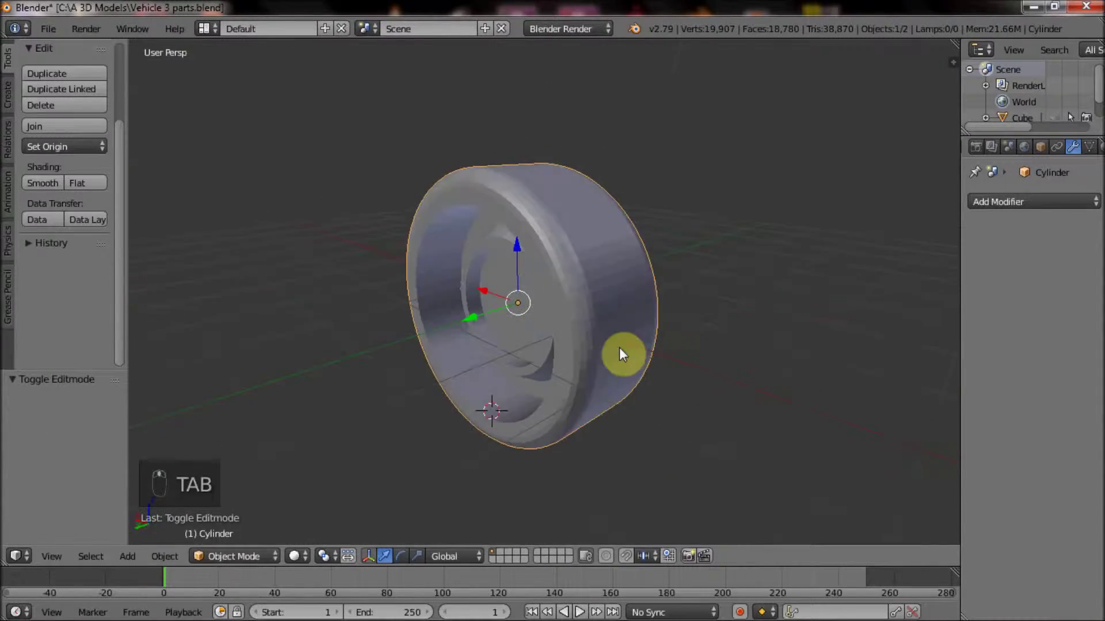
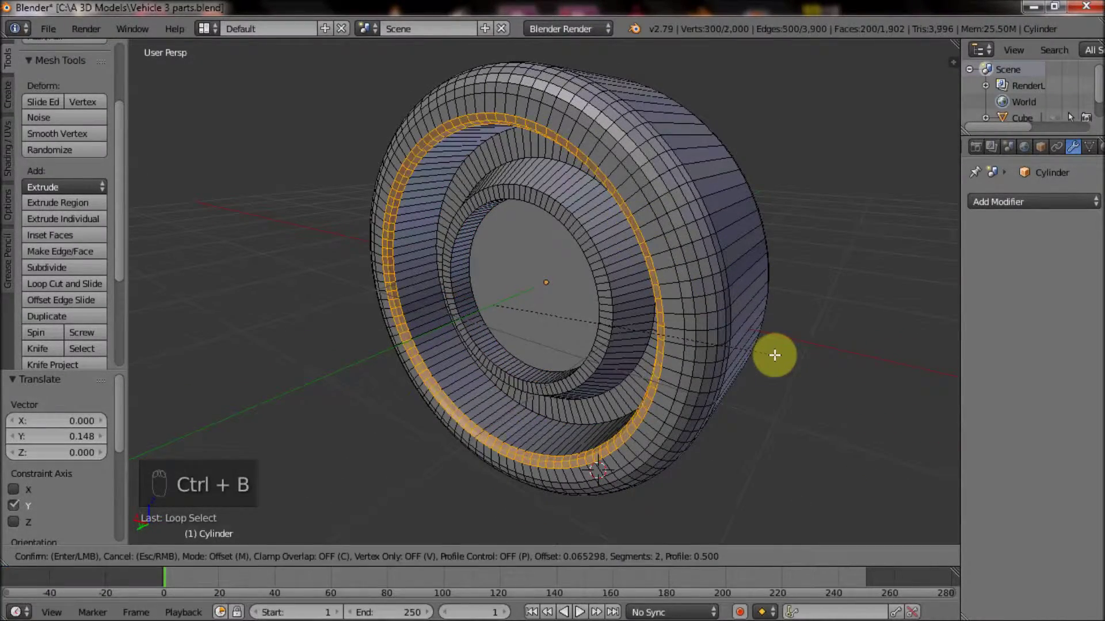
- Inset two concentric stepped rings into the wheel's central face
right_click(504, 556)
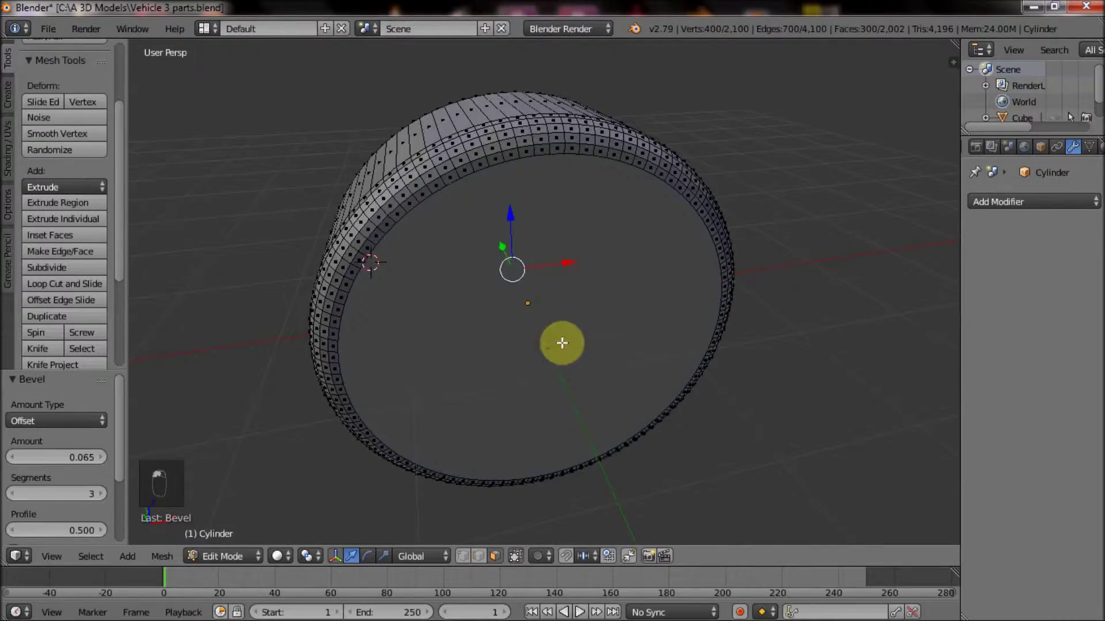
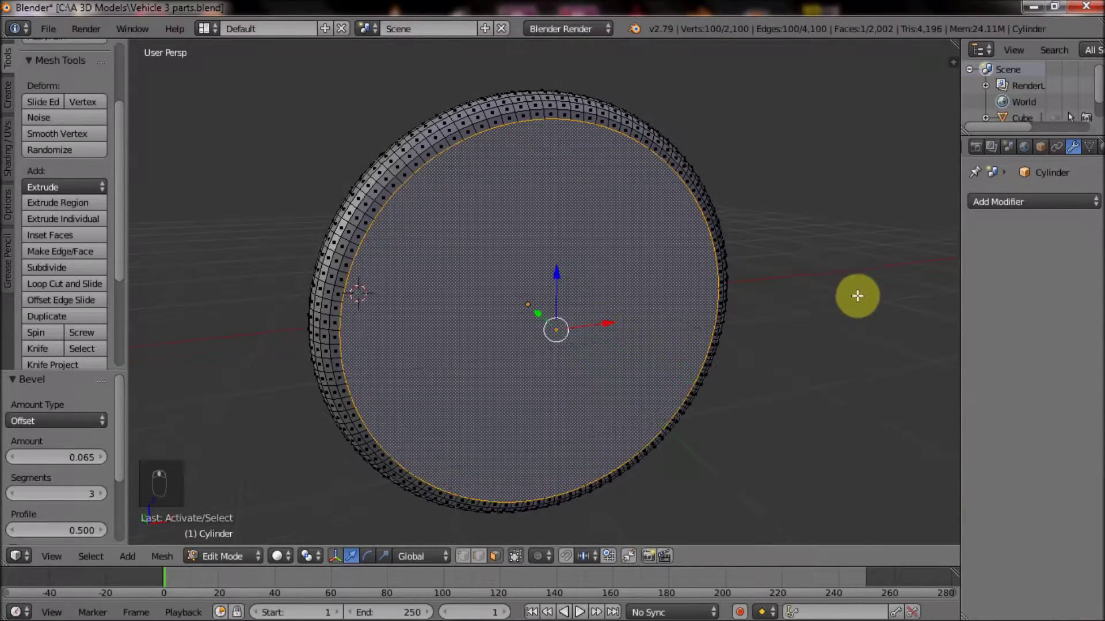
key("i")
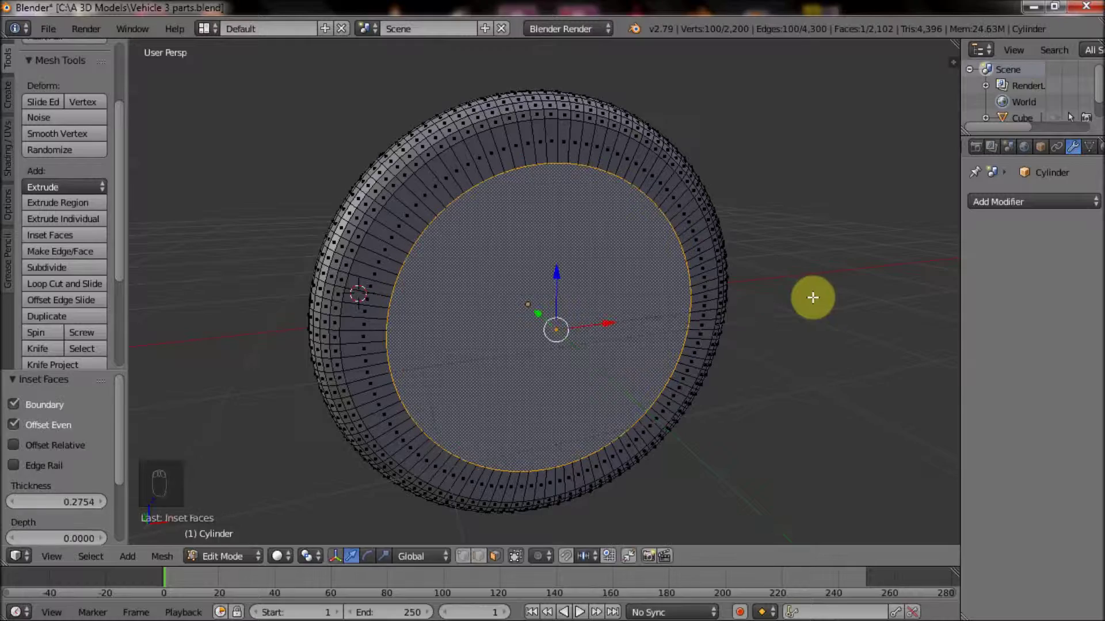
key("i")
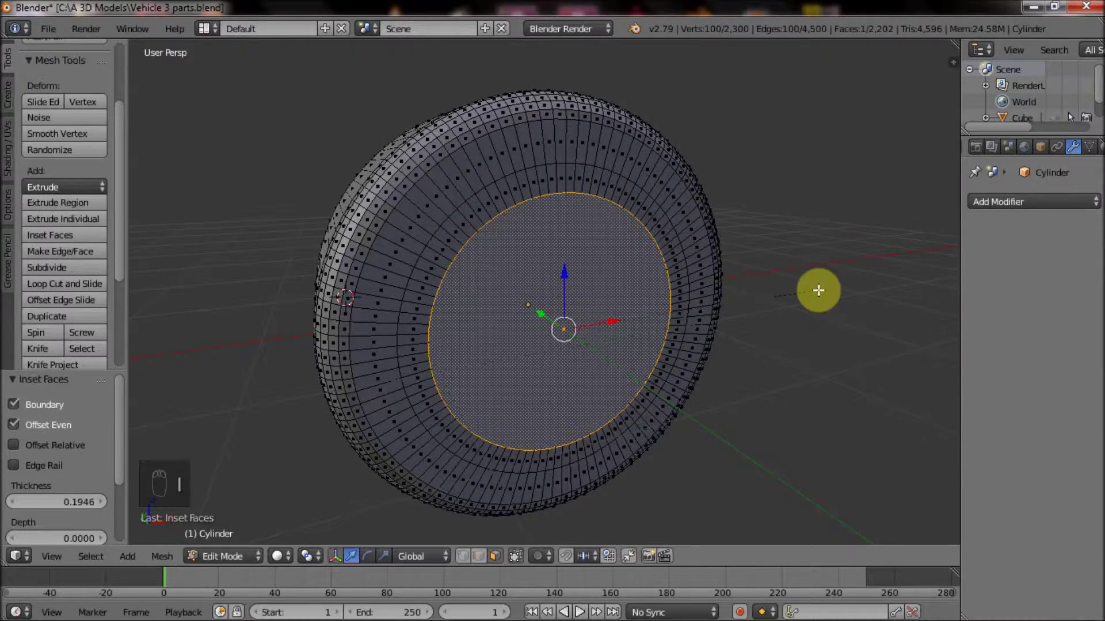
left_click_drag(654, 214, 682, 265)
- Recess the hub inward, shrink its faces, bevel the hub rim and return to Object Mode
key("e")
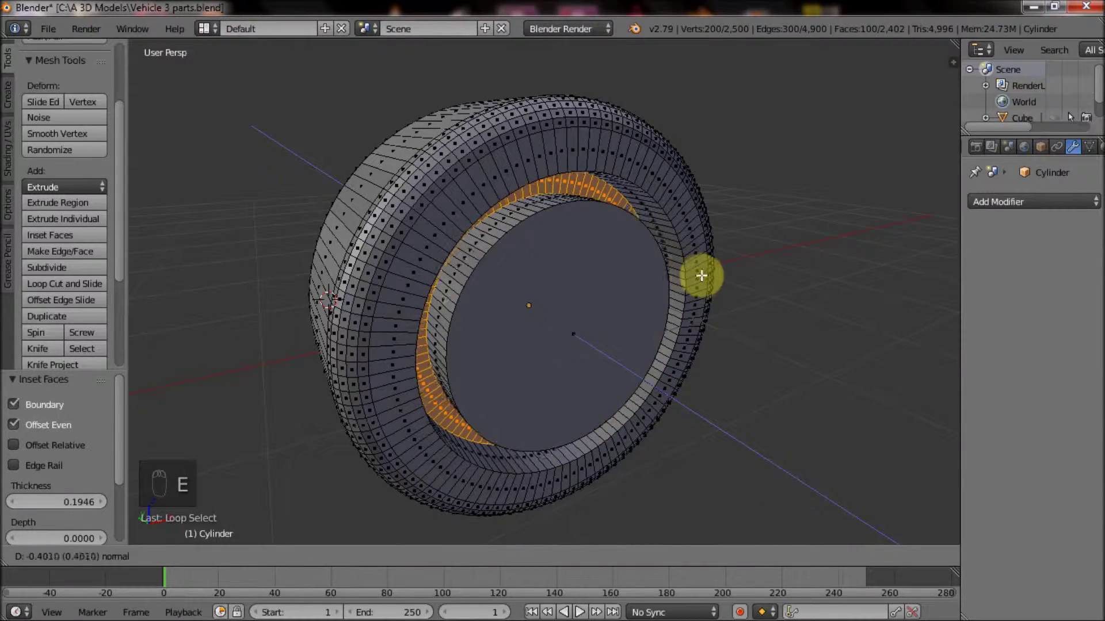
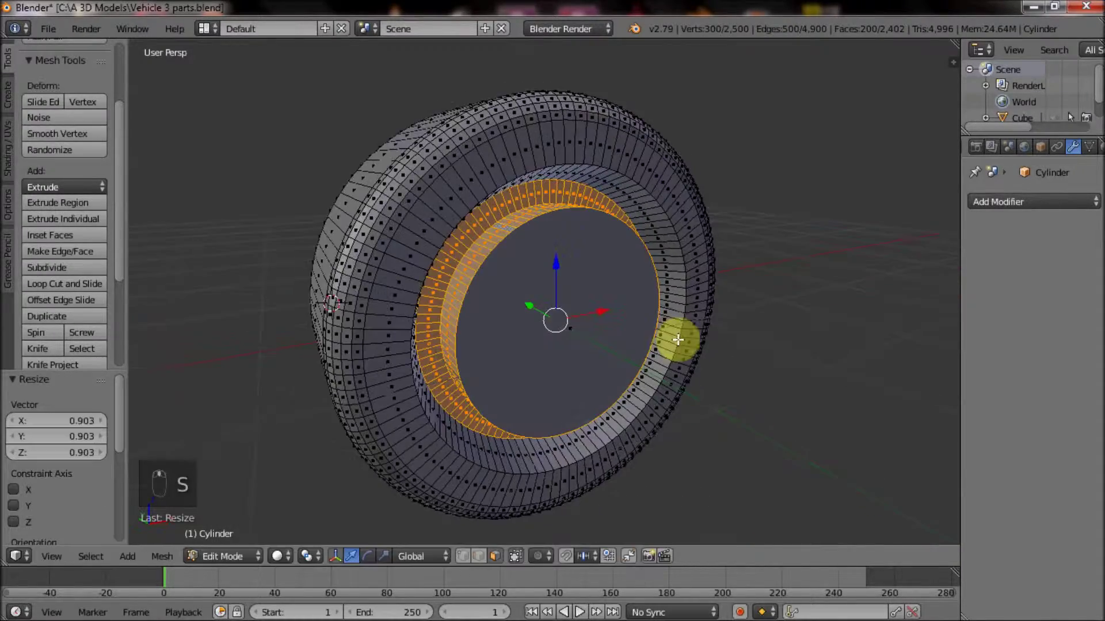
key("s")
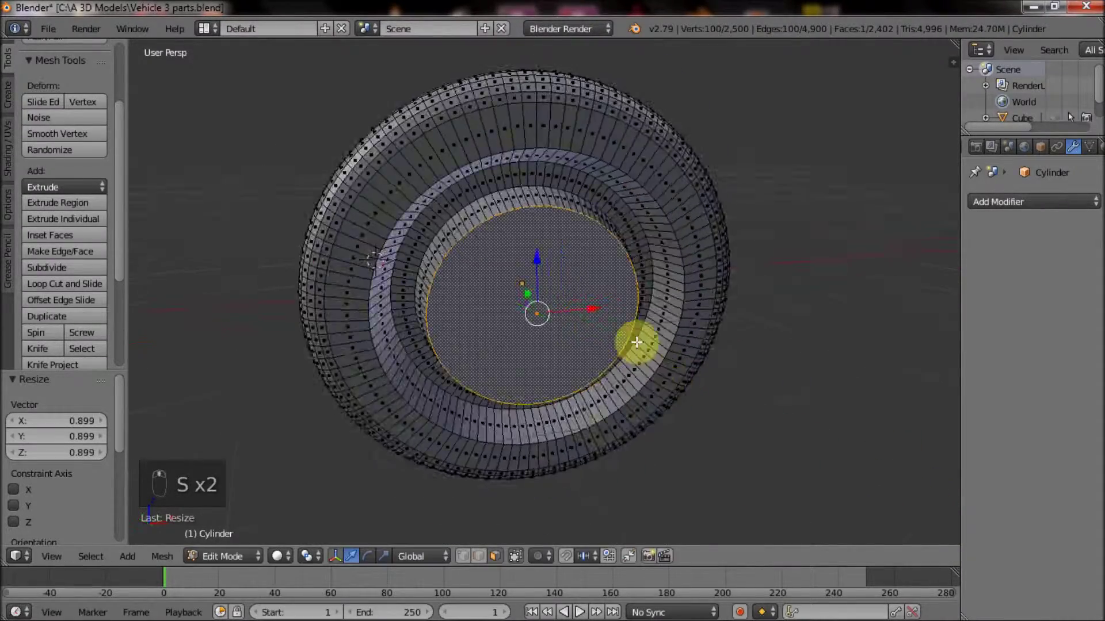
key("s")
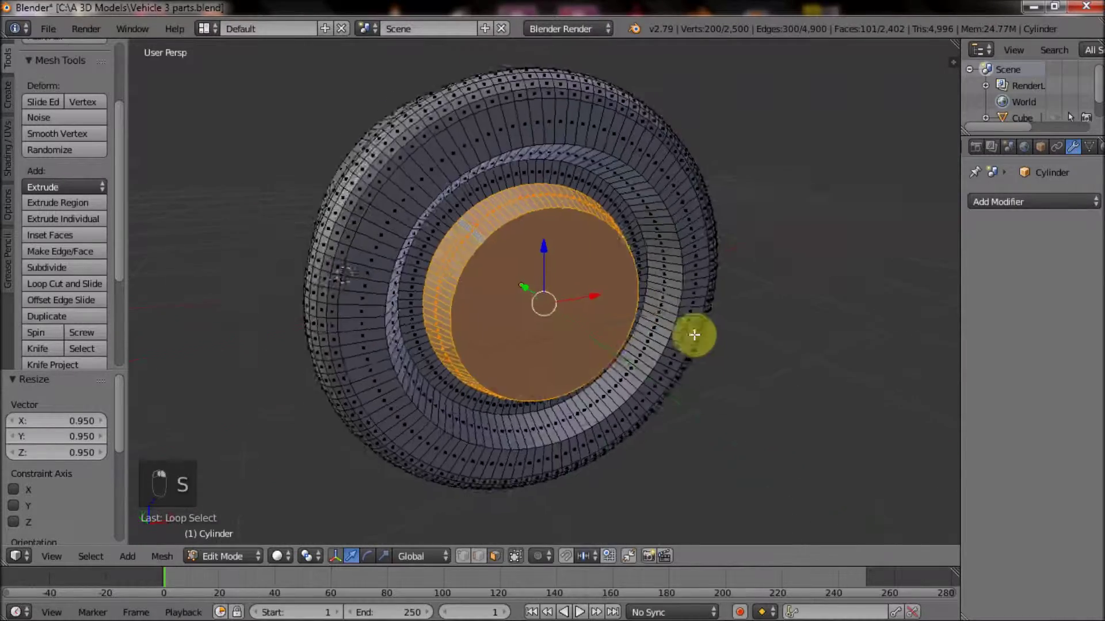
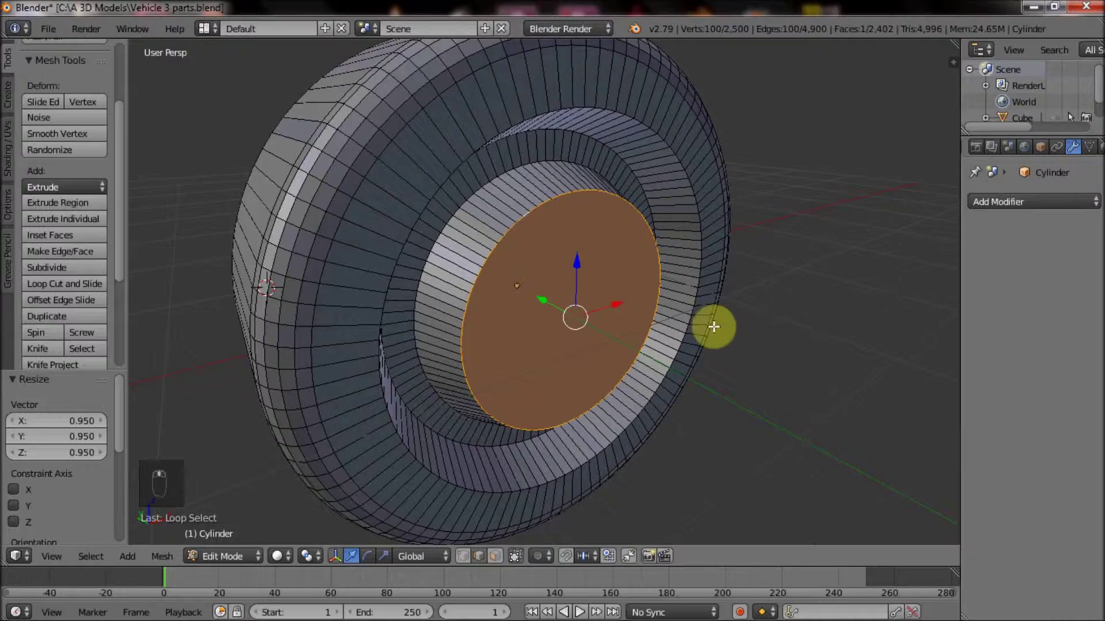
key("ctrl+b")
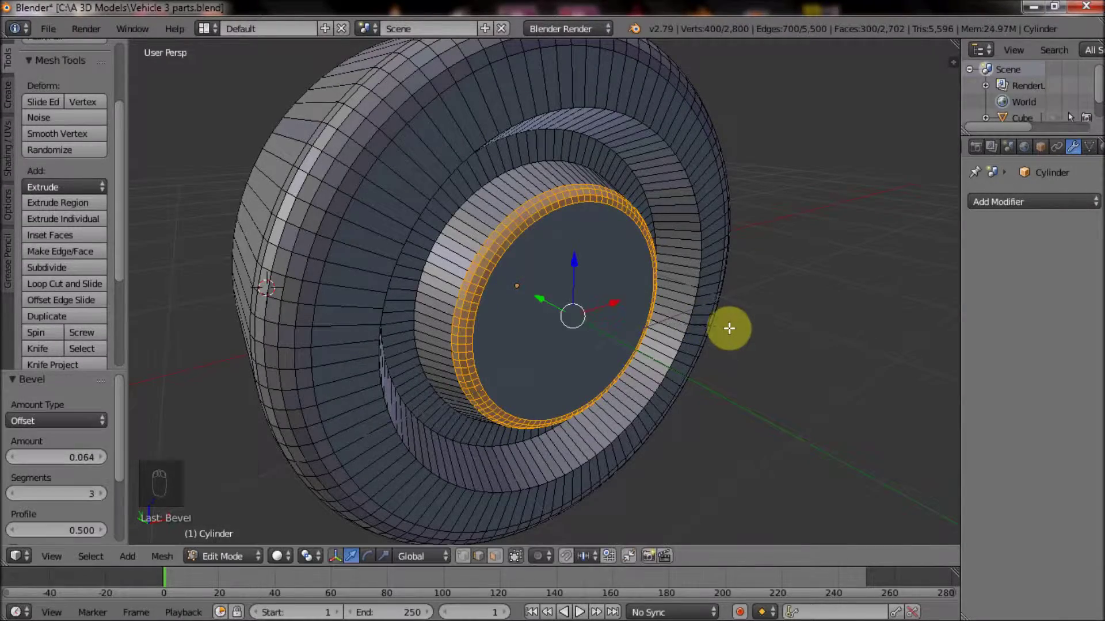
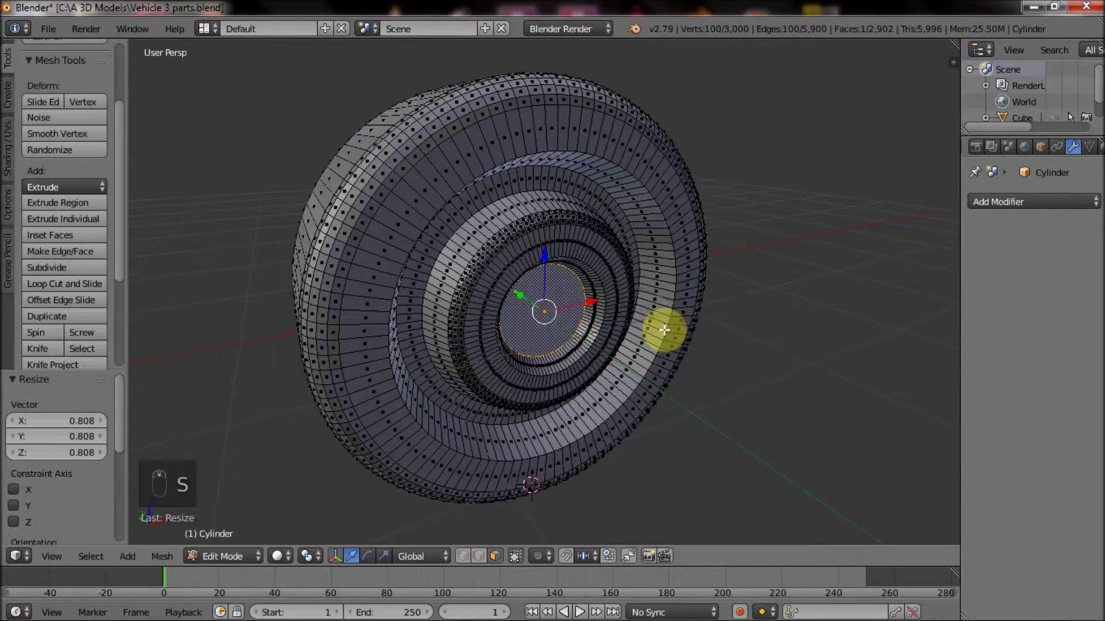
key("Tab")
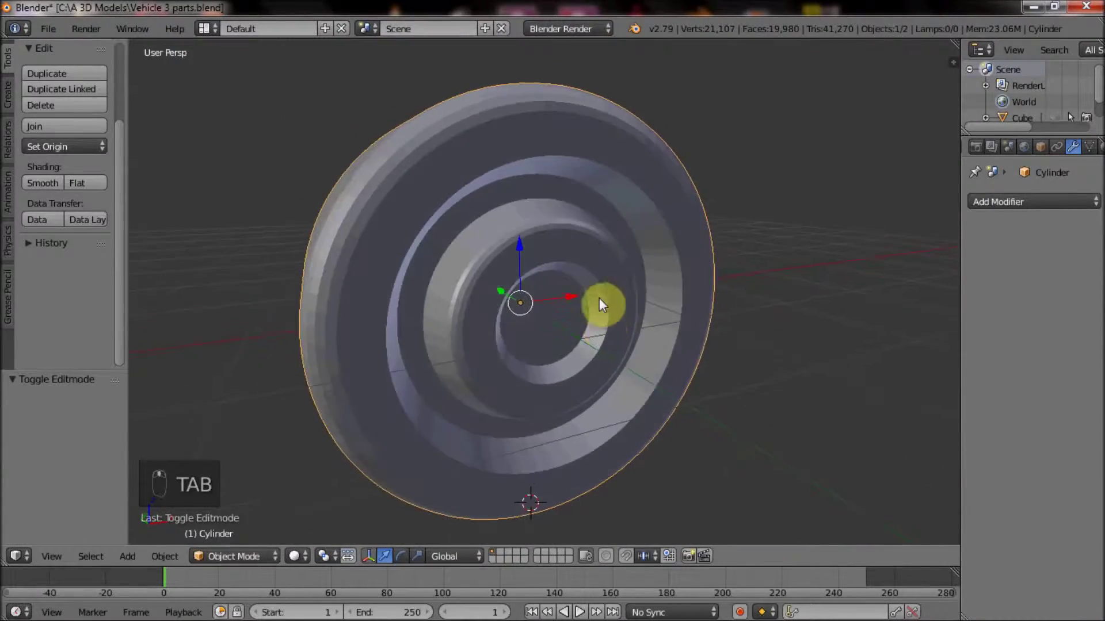
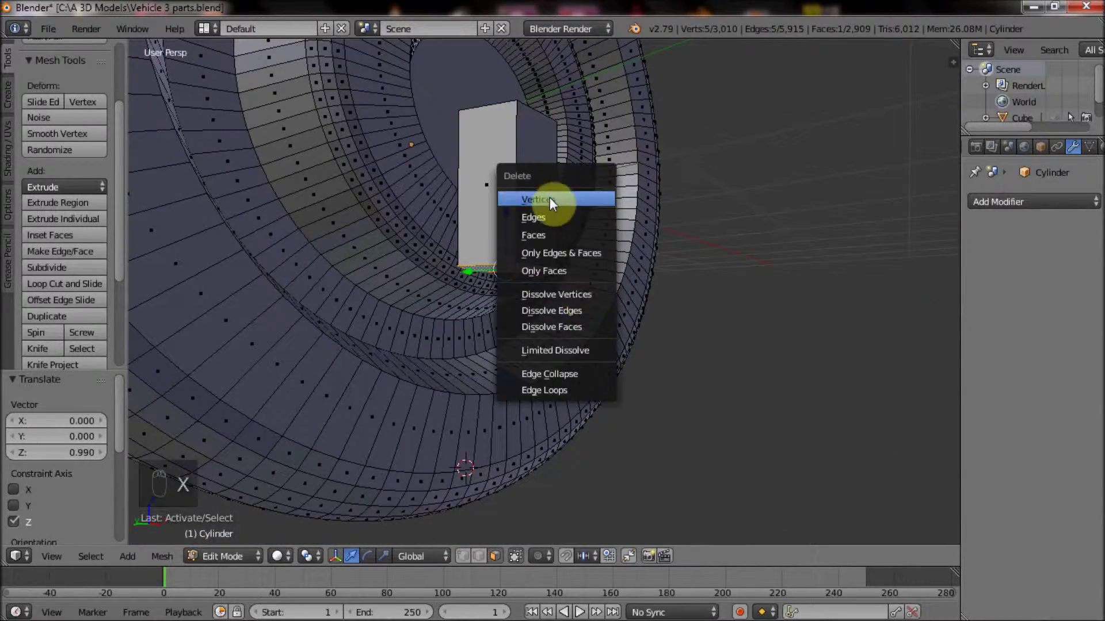
- Delete the box faces and build a bevelled pentagonal bolt head prism
key("e")
key("x")
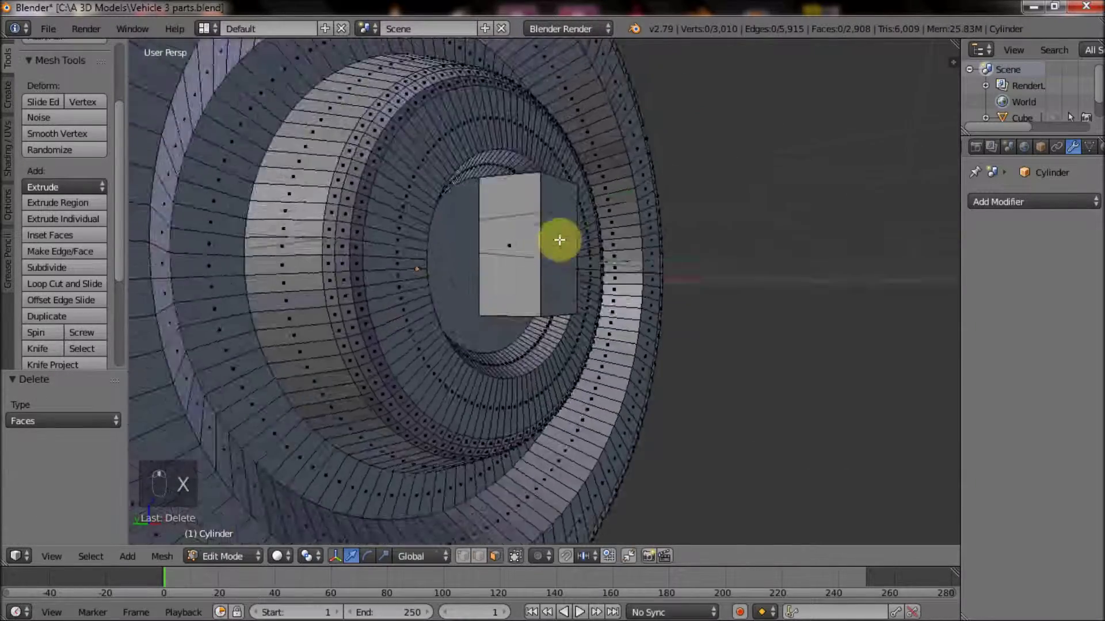
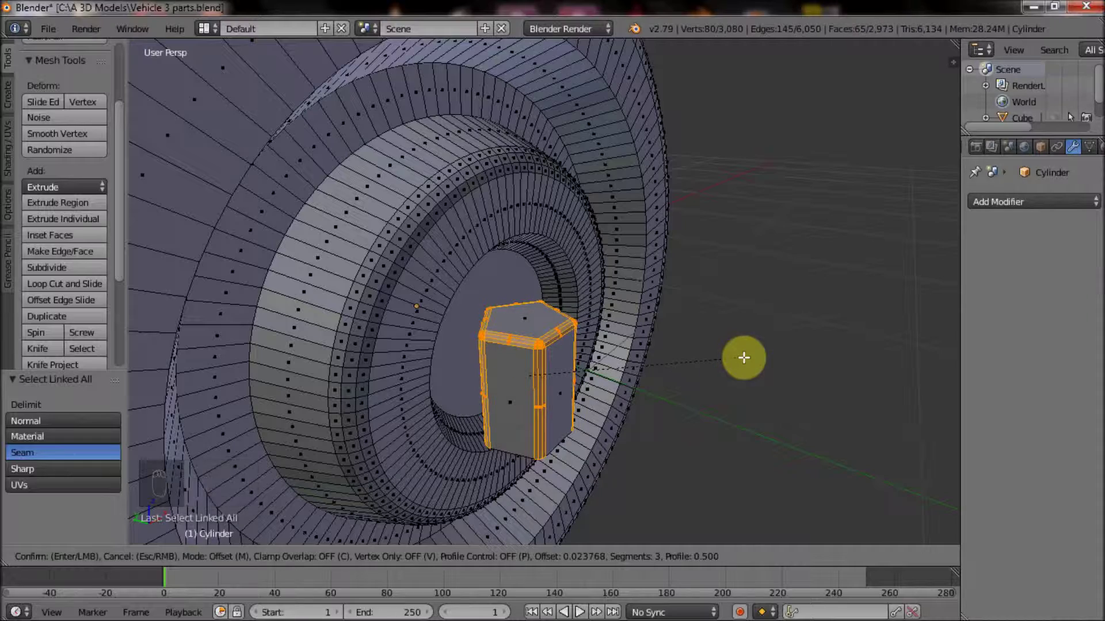
key("ctrl+l")
key("r")
left_click(709, 360)
- Rotate the bolt 90° on X, shrink it small and move it onto the wheel face
left_click_drag(691, 360, 668, 301)
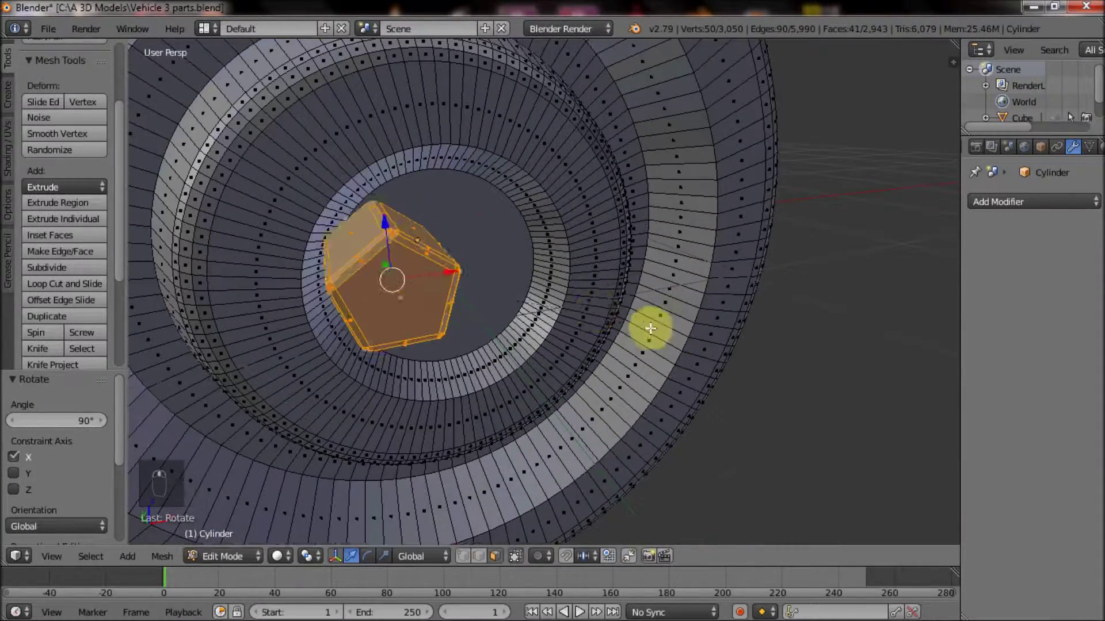
key("s")
left_click_drag(511, 310, 449, 352)
middle_click(579, 610)
middle_click(580, 611)
key("s")
middle_click(579, 609)
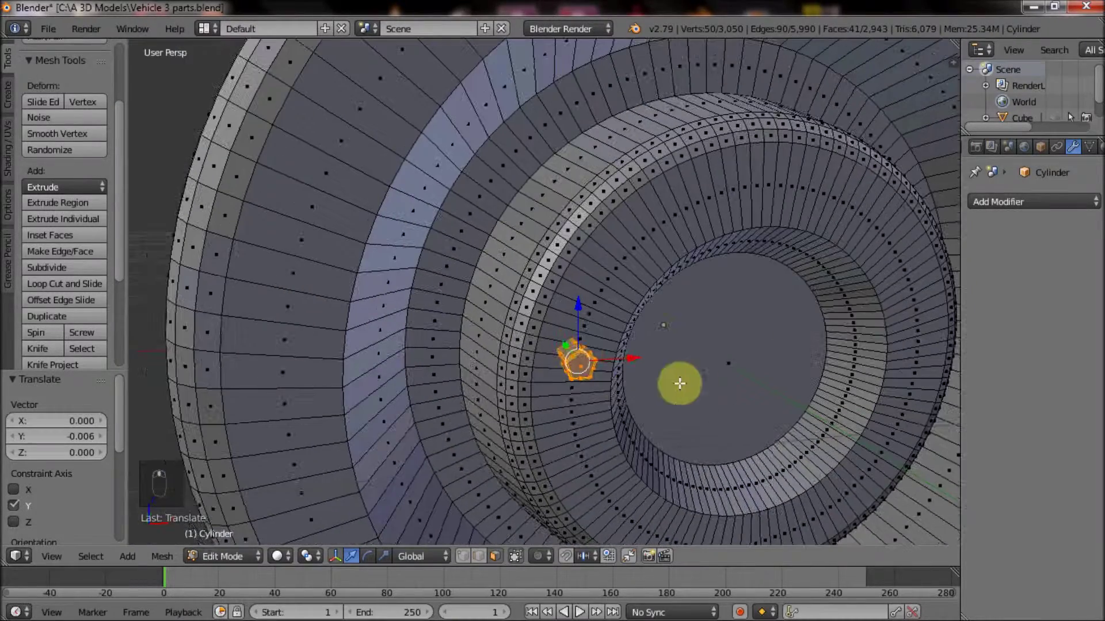
- Duplicate the bolt head and slide the copy sideways onto the hub ring
key("shift+d")
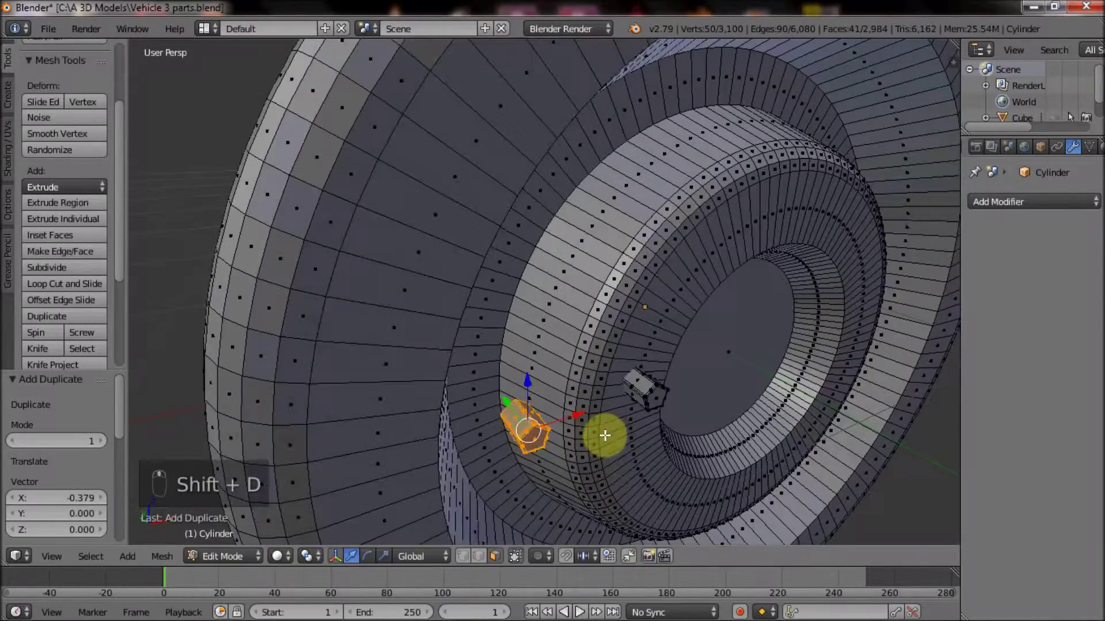
middle_click(580, 611)
middle_click(580, 611)
left_click(579, 609)
middle_click(578, 610)
left_click(579, 609)
left_click_drag(578, 609, 580, 611)
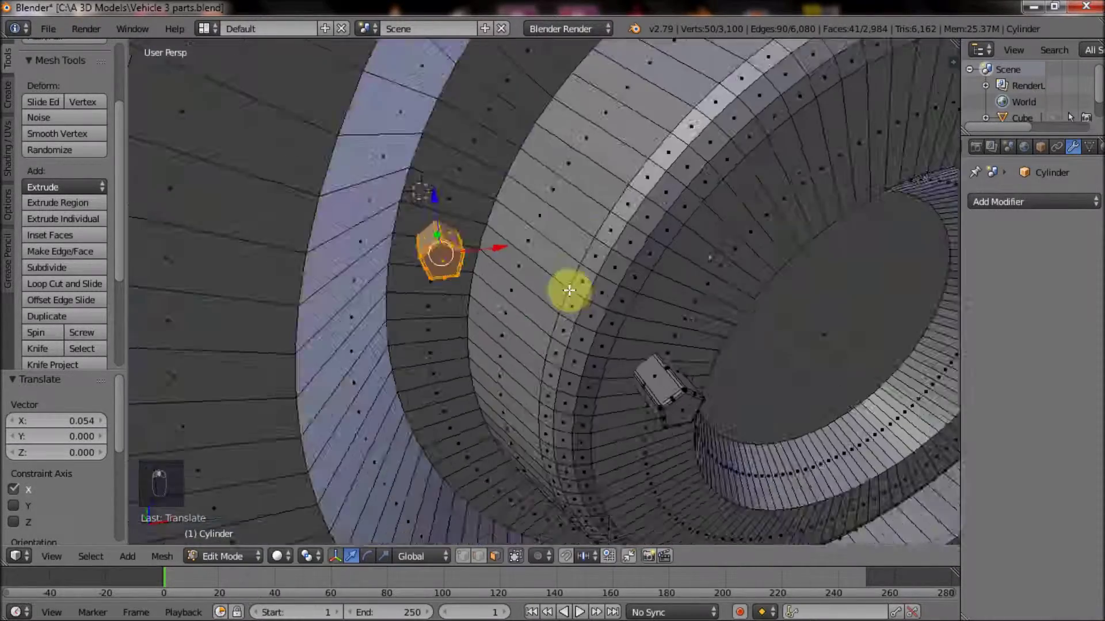
middle_click(580, 611)
- Add a loop cut around the bolt and scale its outer section wider
key("ctrl+r")
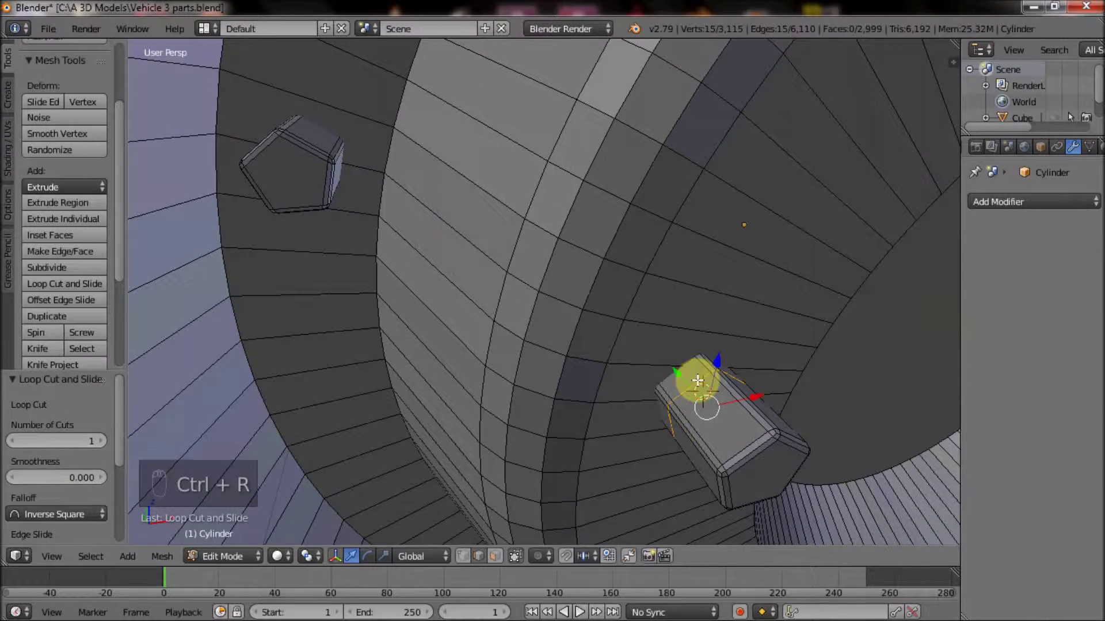
key("e")
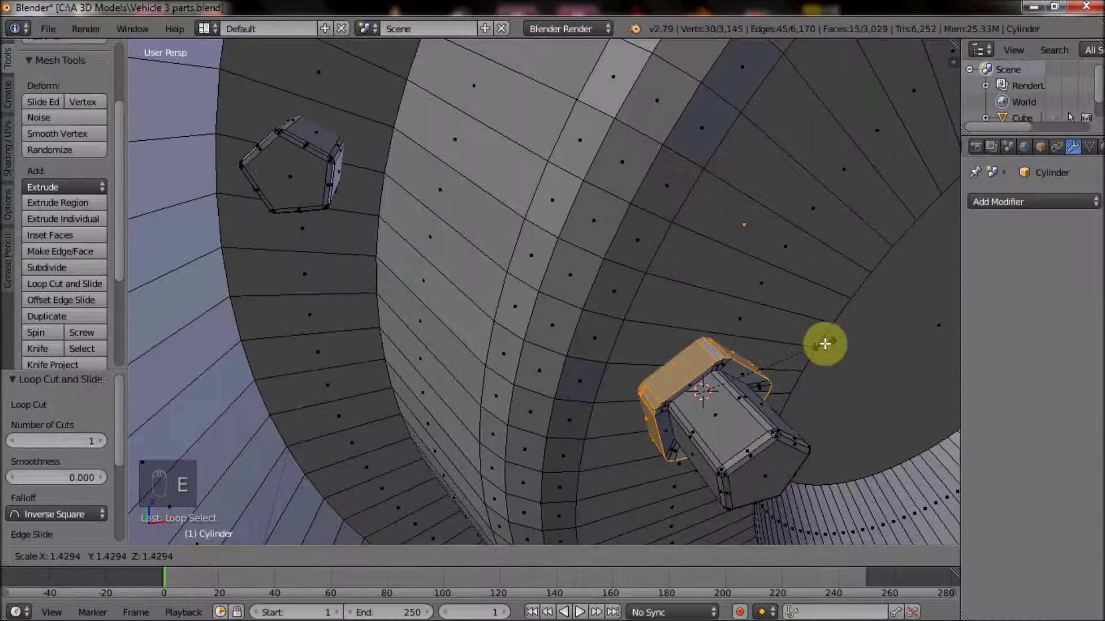
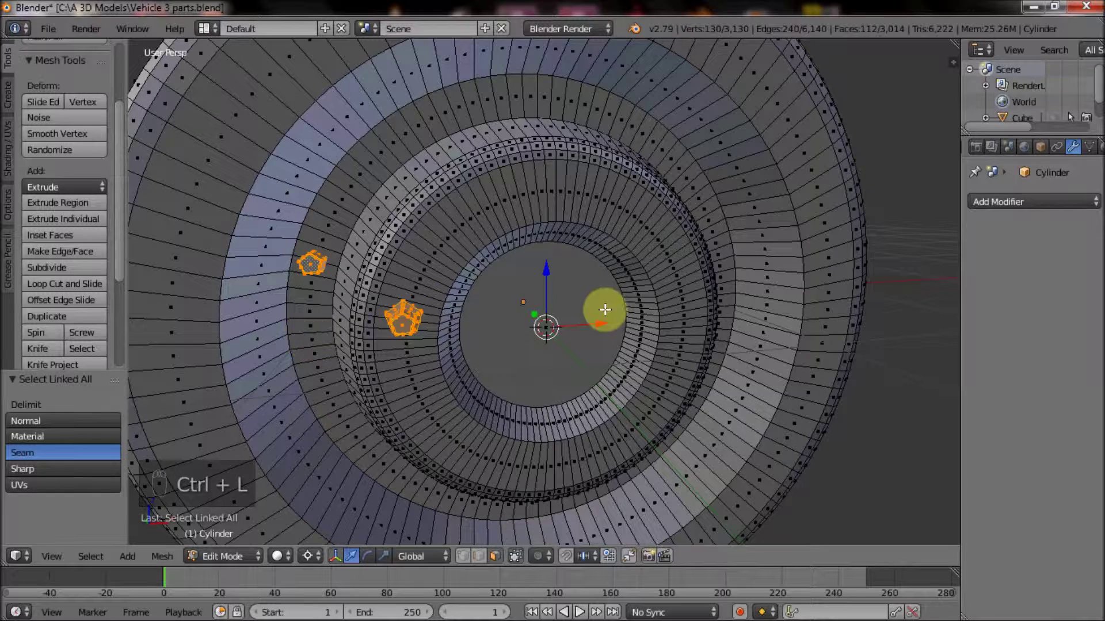
- Duplicate the two bolts and rotate copies 20° repeatedly into a ring around the hub
key("shift+d")
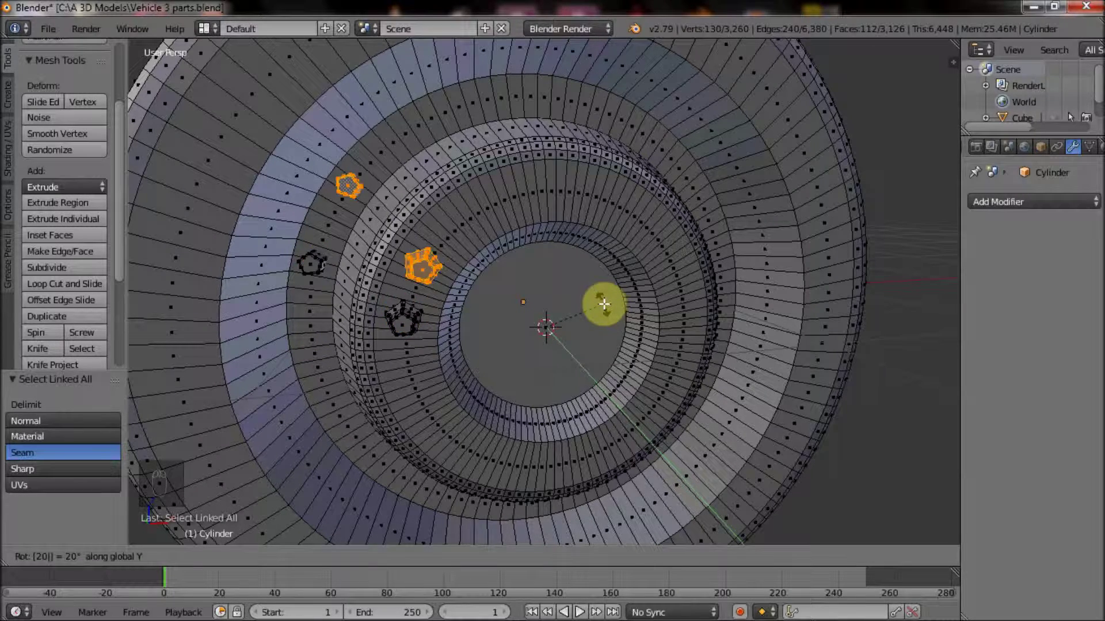
key("shift+r")
key("shift+r")
key("shift+r")
key("shift+r")
key("shift+r")
key("shift+r")
key("shift+r")
- Return to Object Mode and shade the wheel smooth
key("Tab")
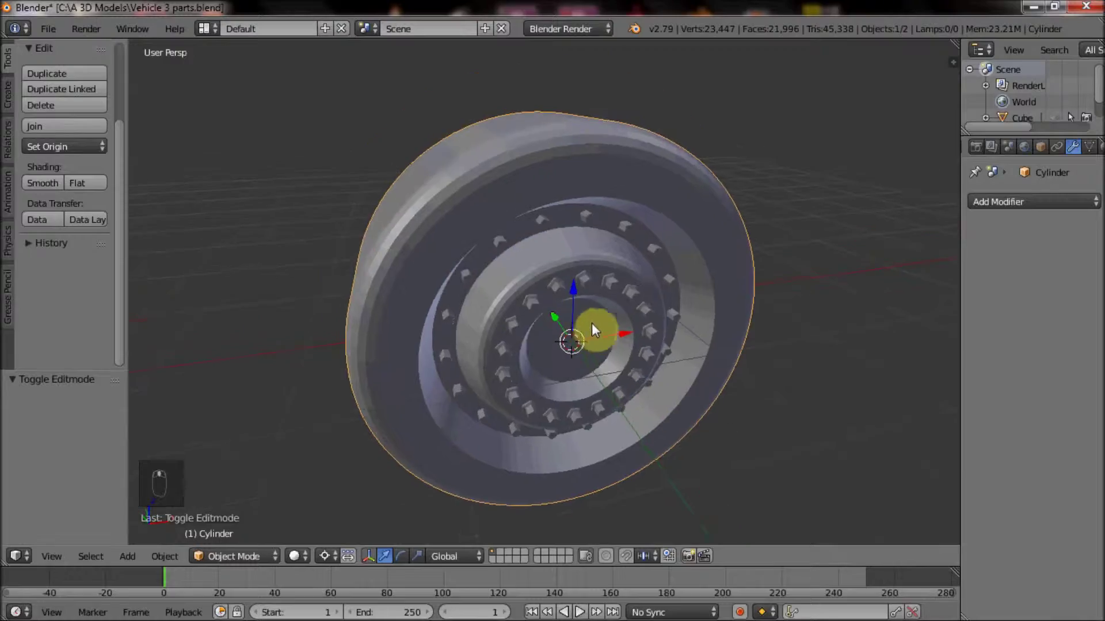
key("Tab")
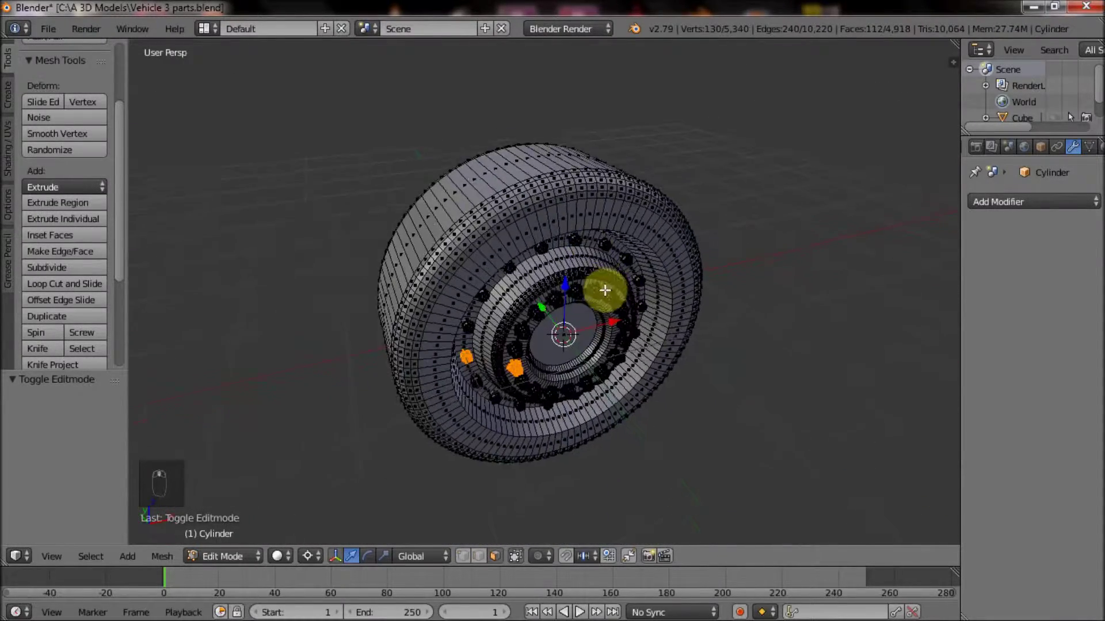
key("Tab")
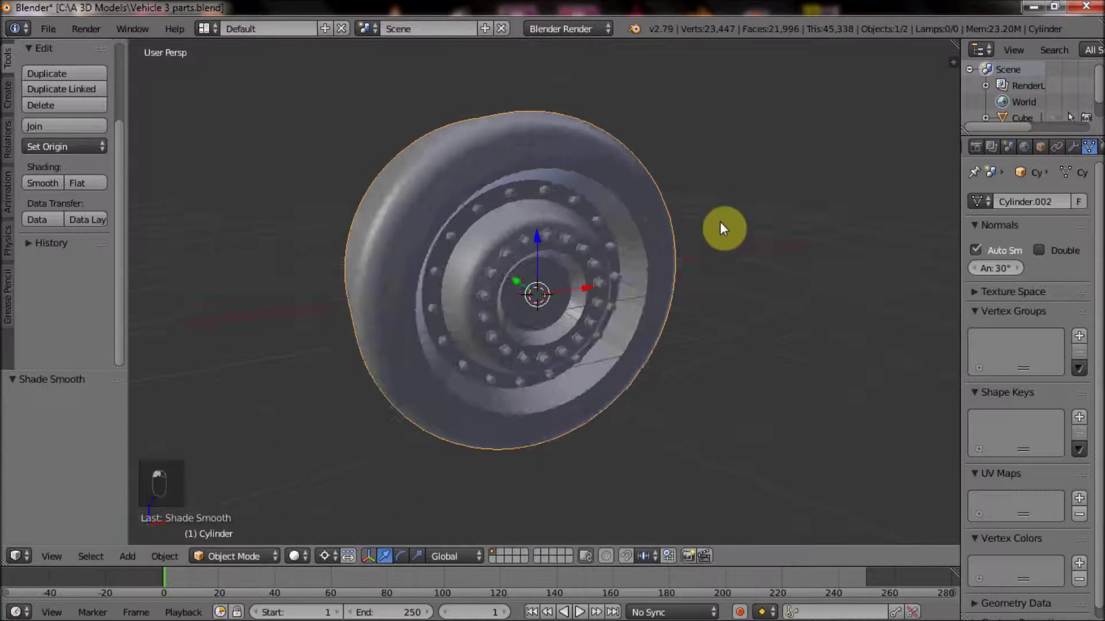
- Bevel the edge loop around the wheel's hub in Edit Mode
key("Tab")
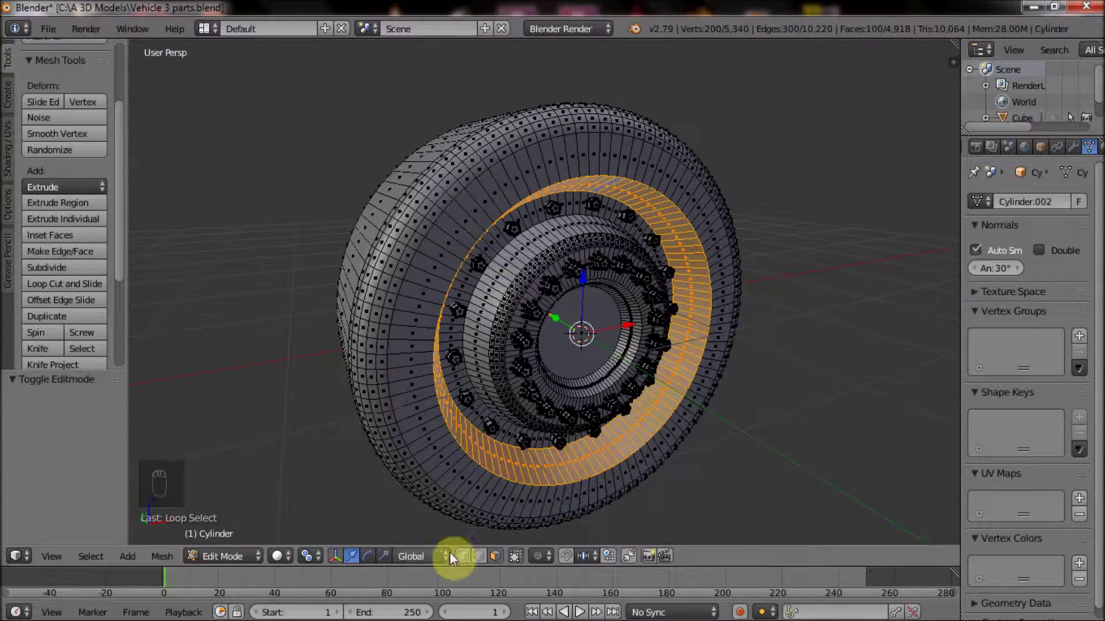
left_click(479, 555)
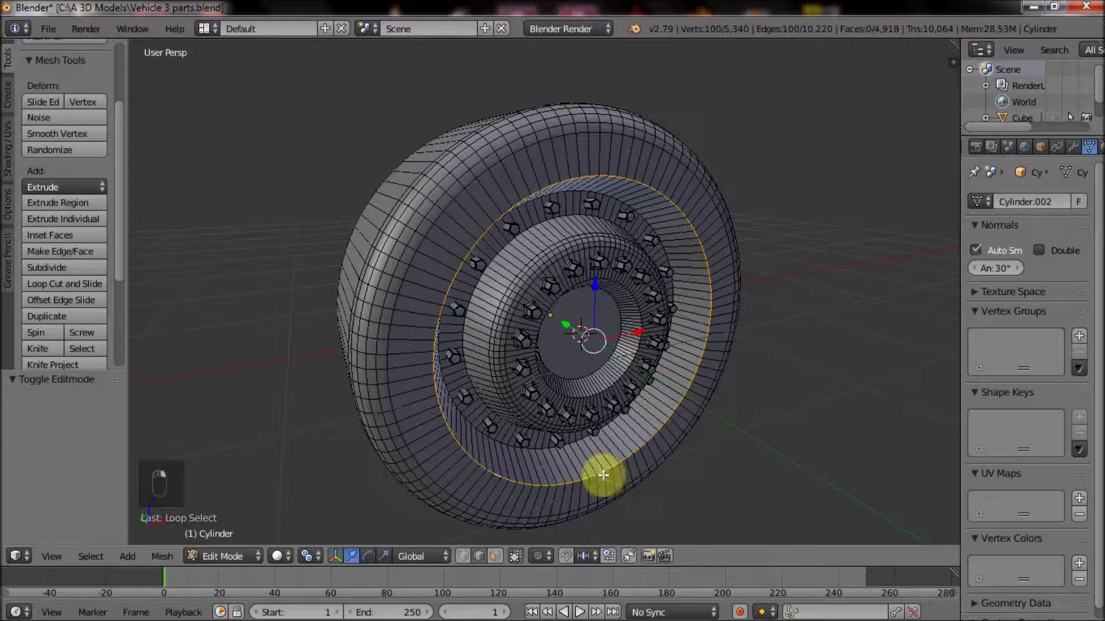
key("ctrl+b")
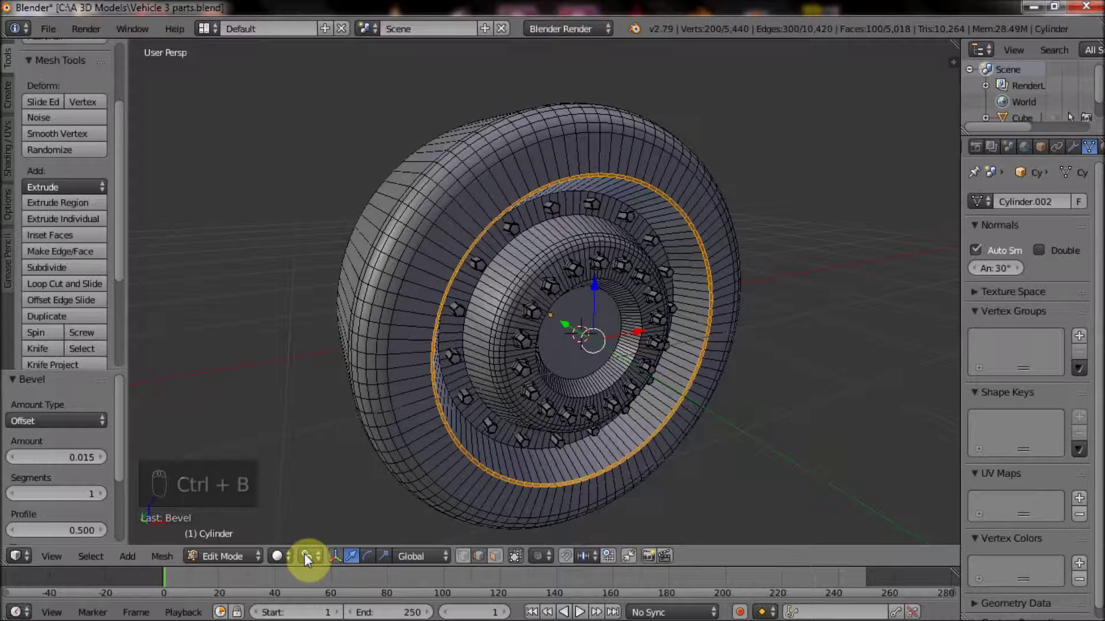
left_click_drag(313, 558, 344, 497)
key("Tab")
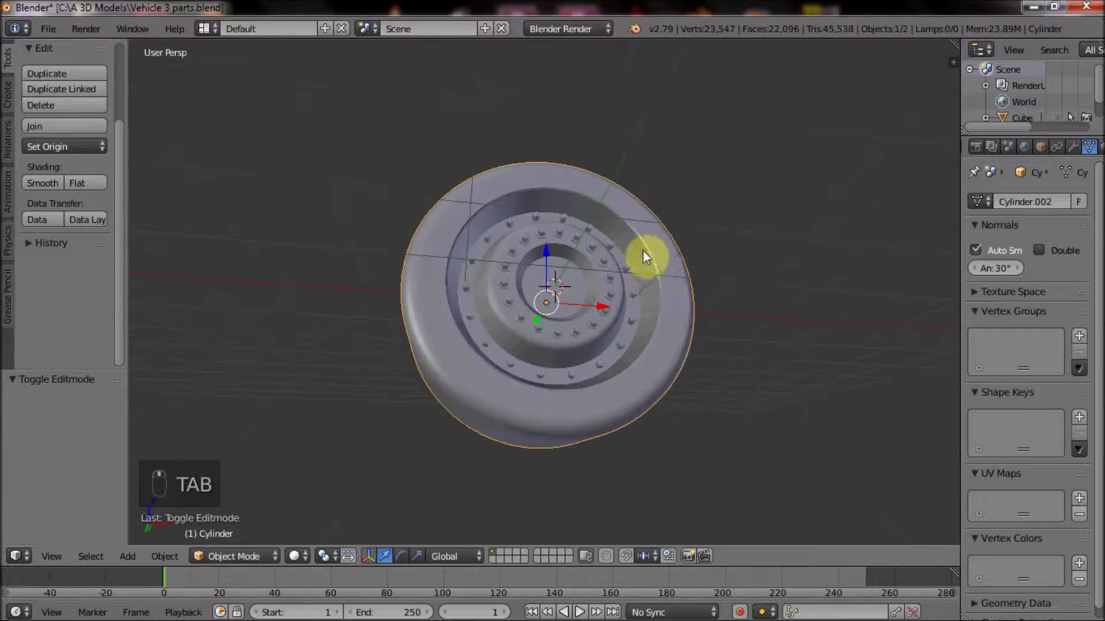
- Extrude tread faces, duplicate them and place the strip across the tire's top
key("Tab")
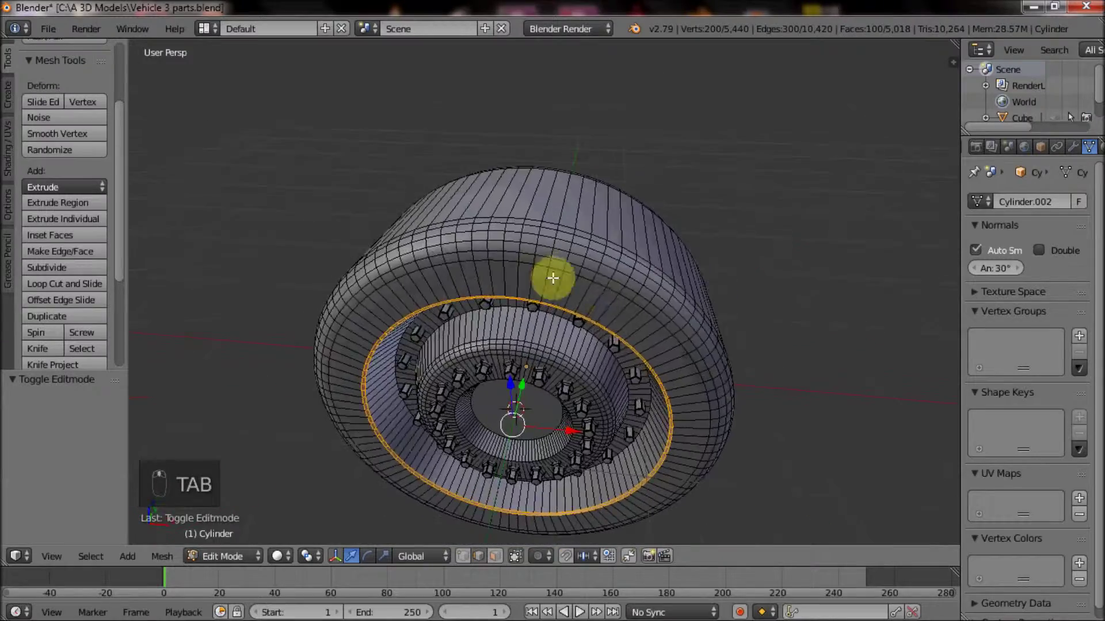
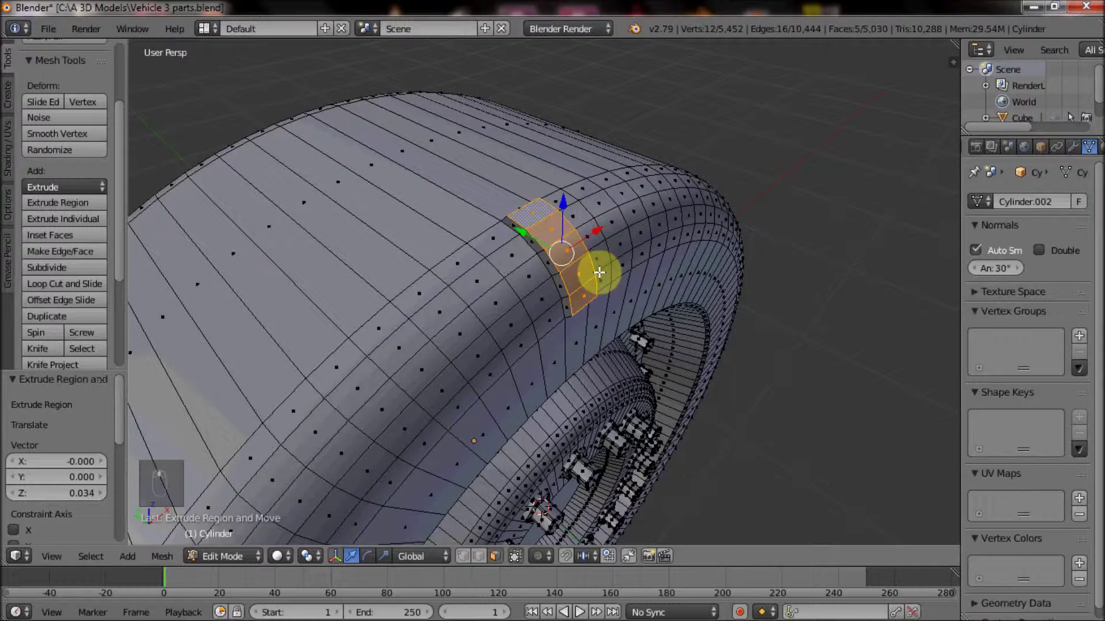
key("ctrl+z")
key("shift+d")
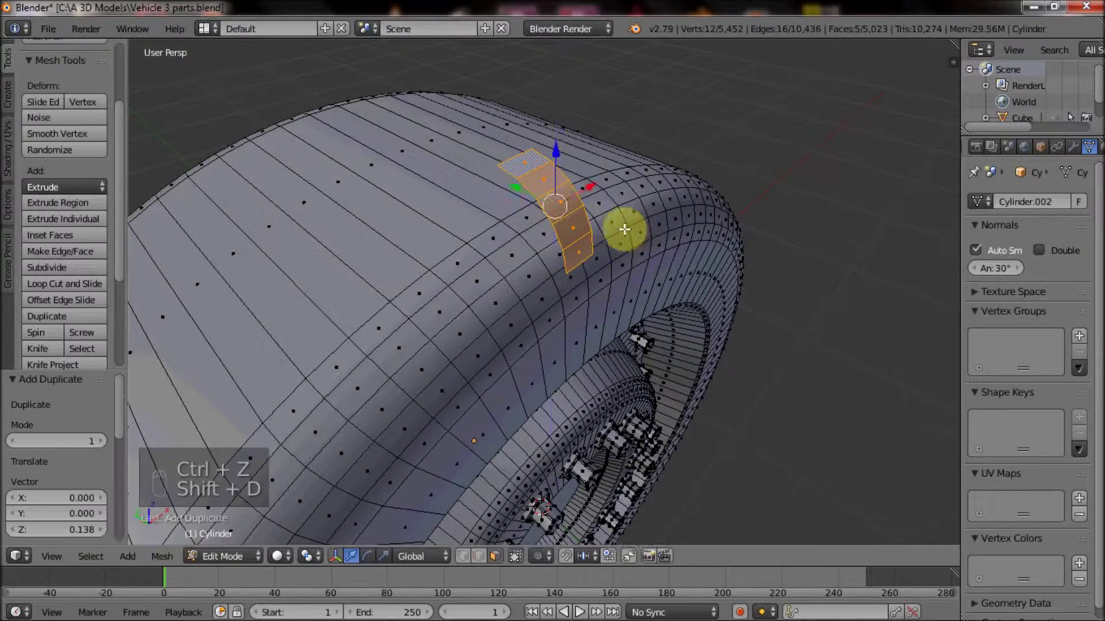
key("e")
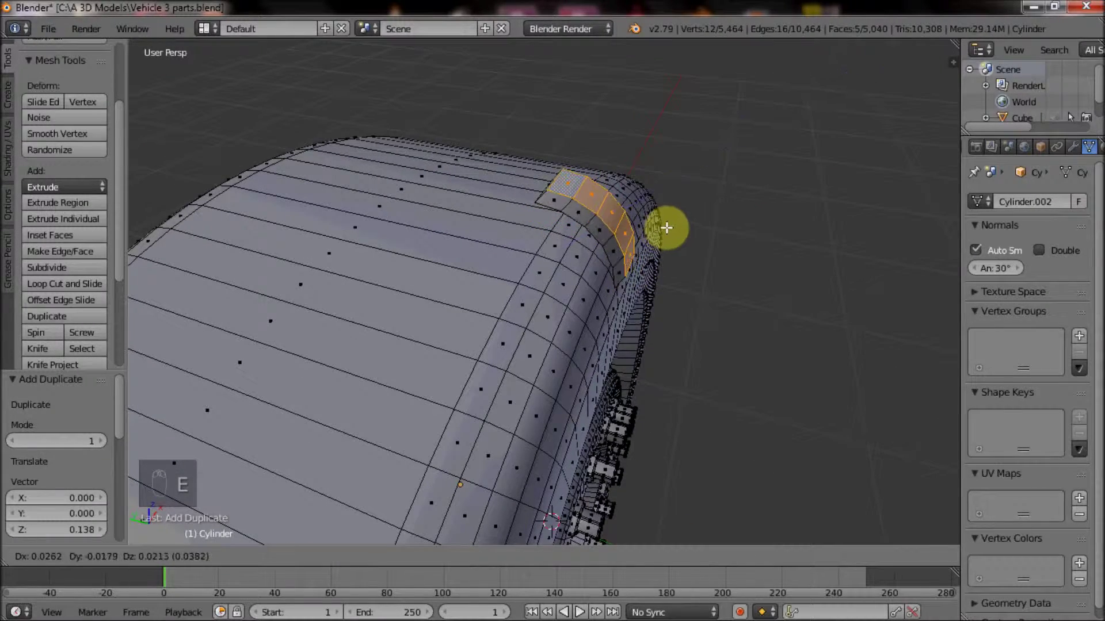
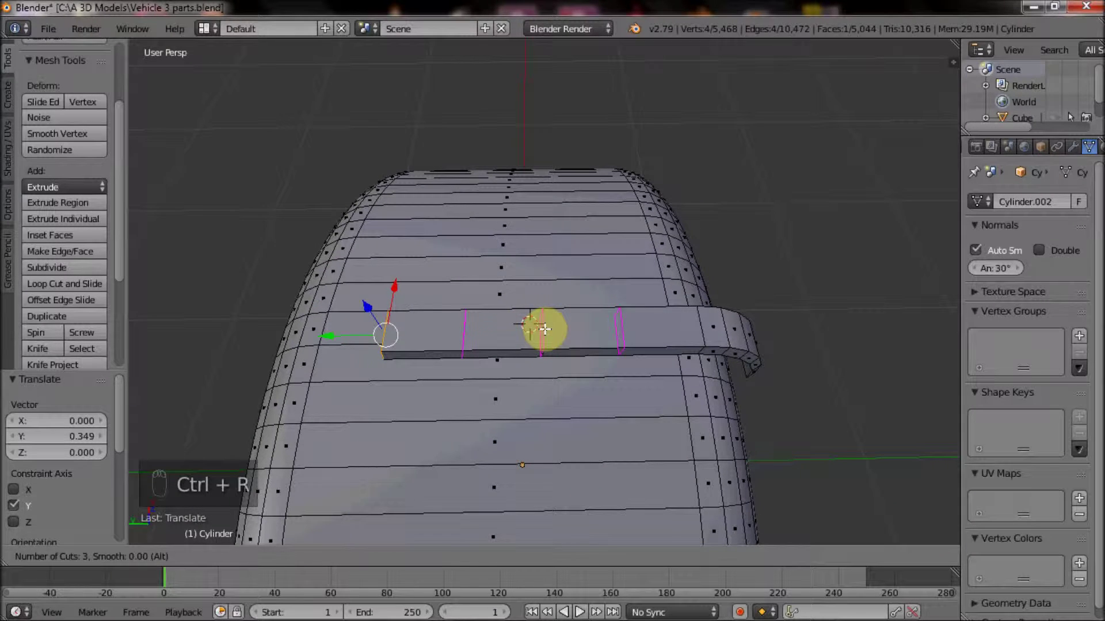
- Loop-cut and bevel the tread strip into bands, offset alternate blocks into a zigzag and bevel the edges
key("ctrl+b")
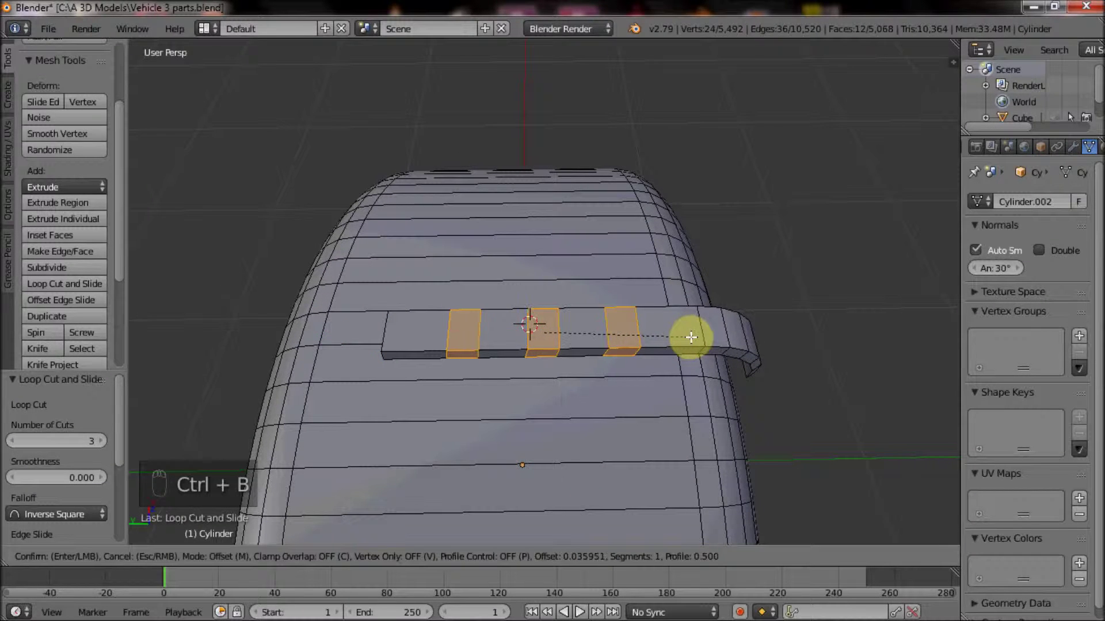
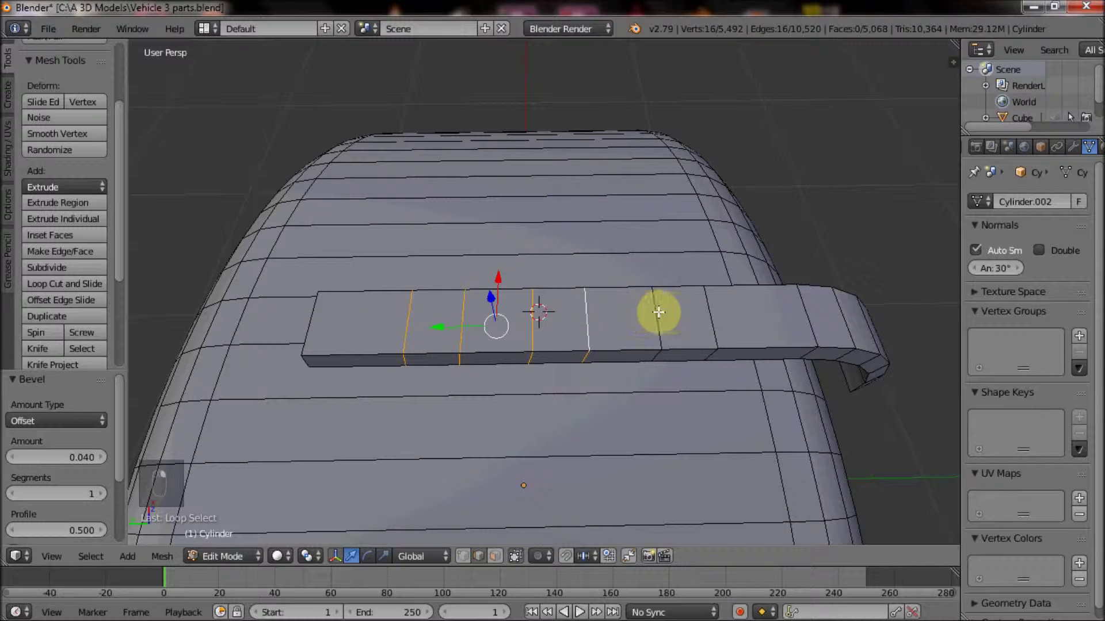
key("ctrl+b")
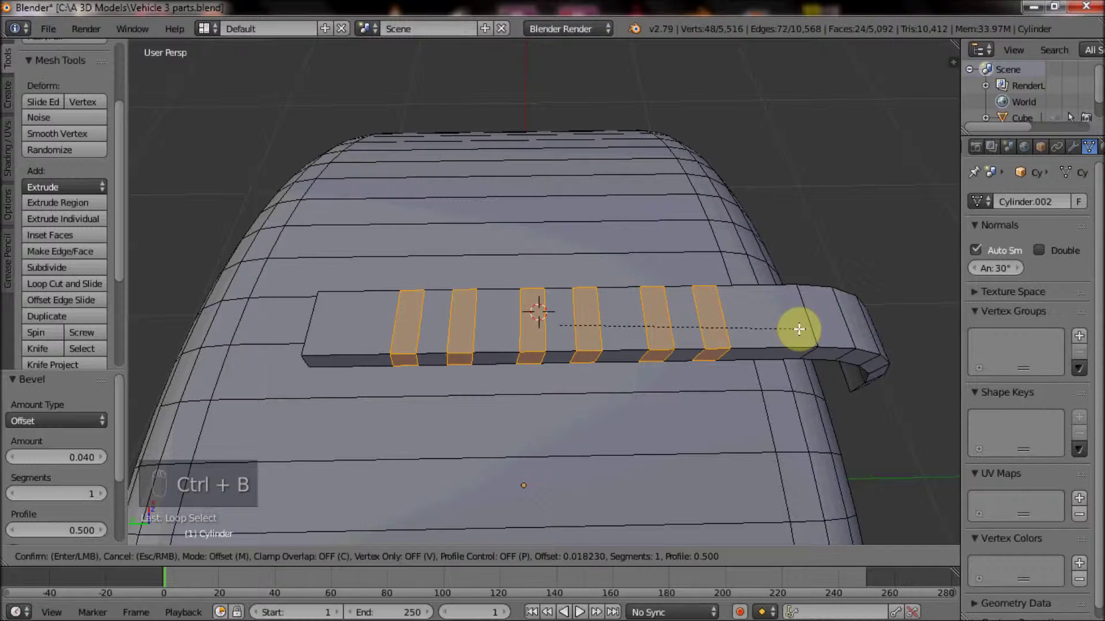
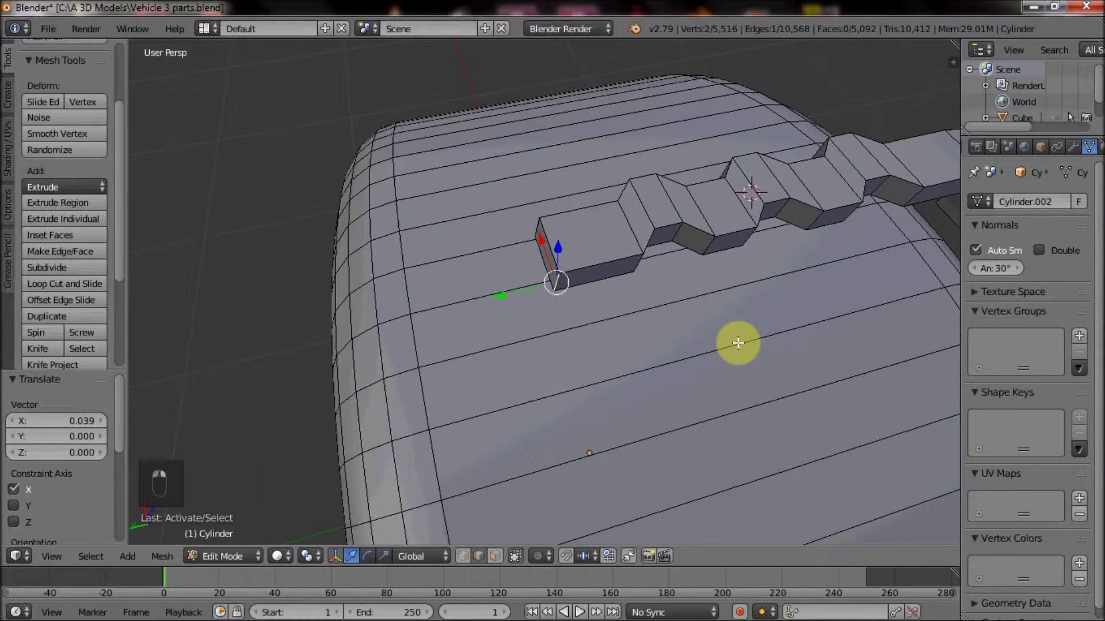
key("ctrl+b")
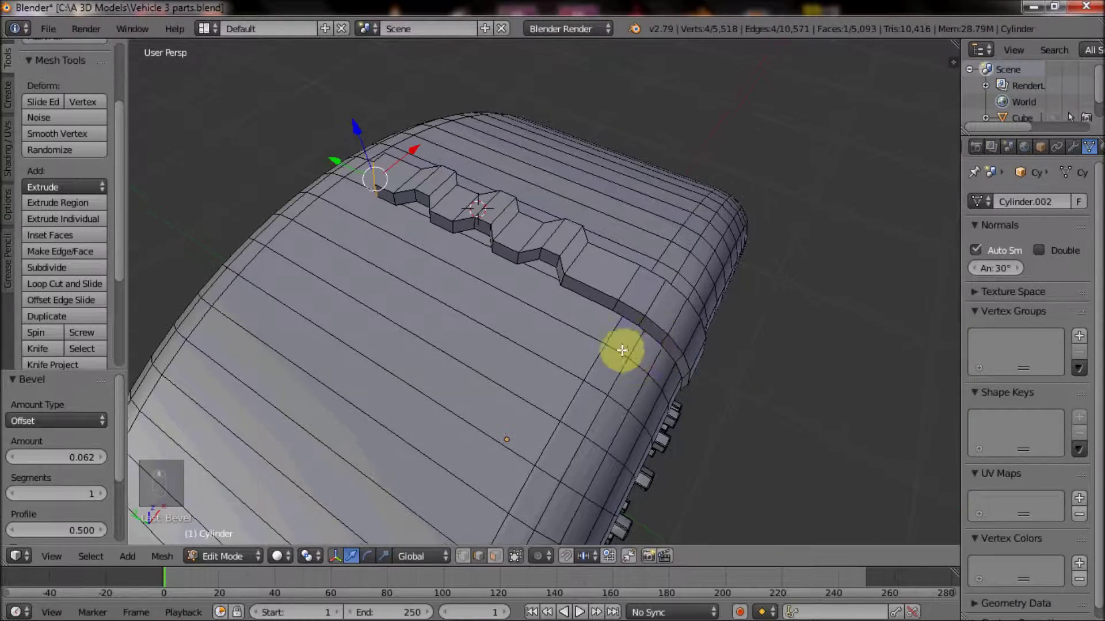
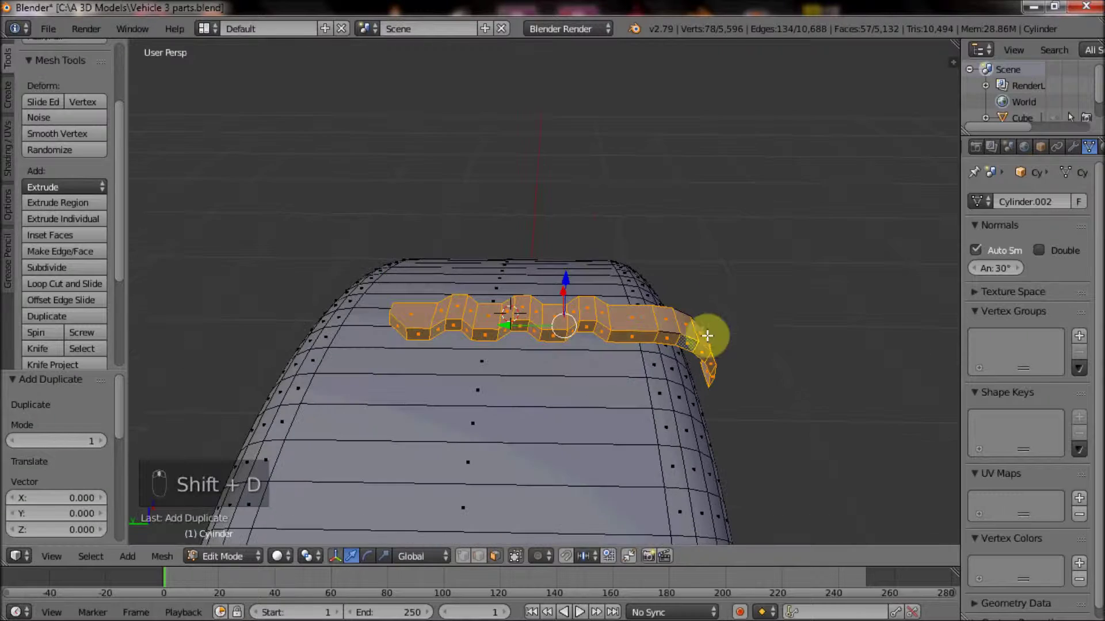
- Mirror the tread copy by -1 on Y, lower it onto the tire and separate it as its own object
key("s")
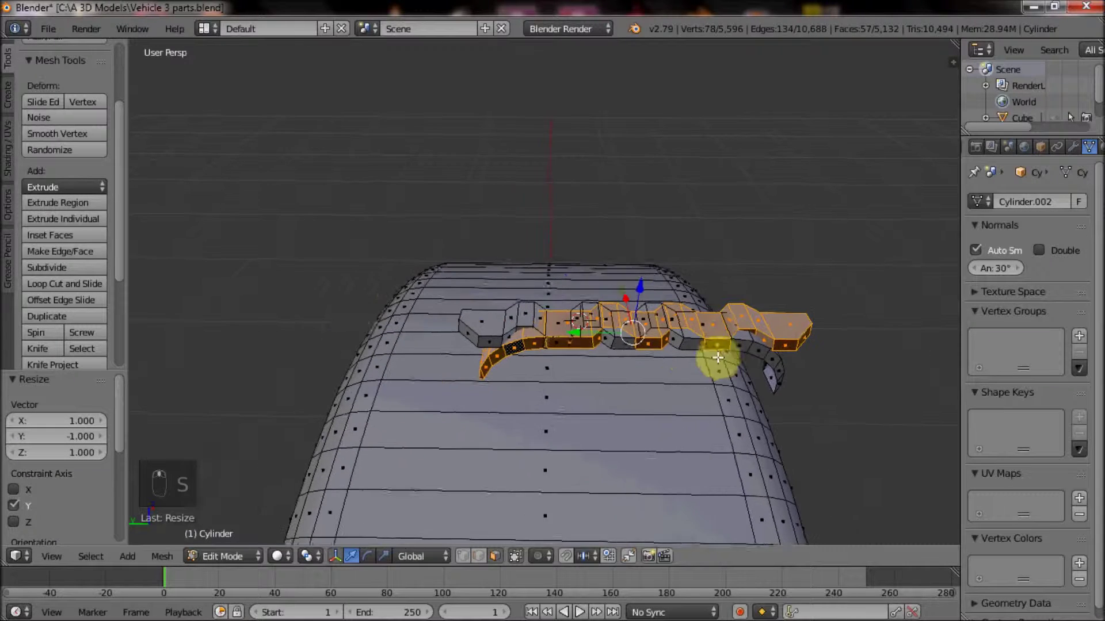
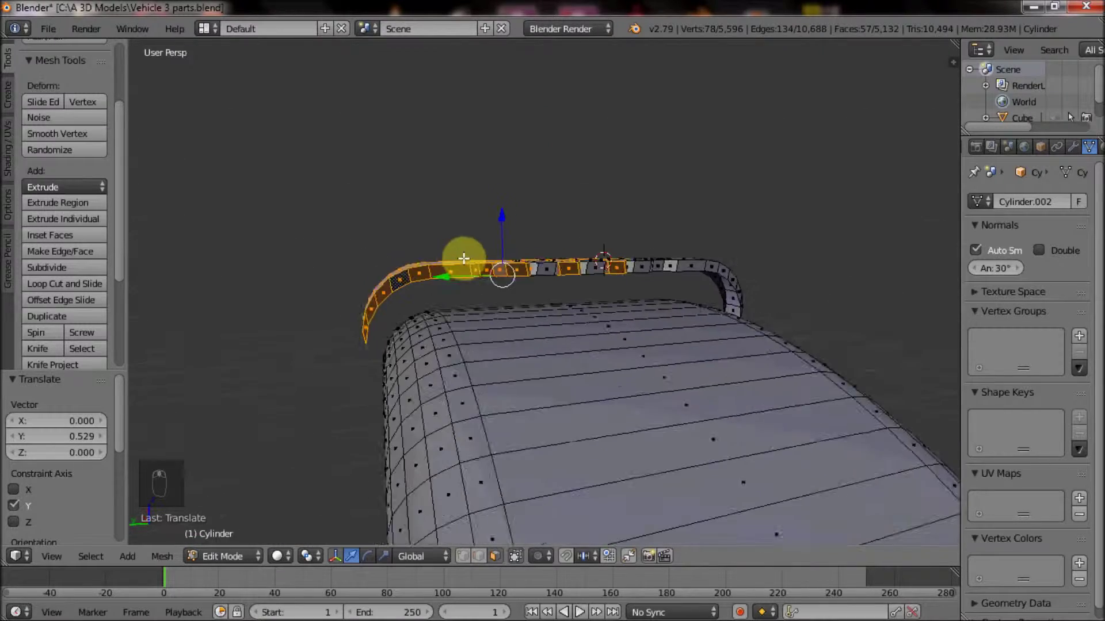
key("w")
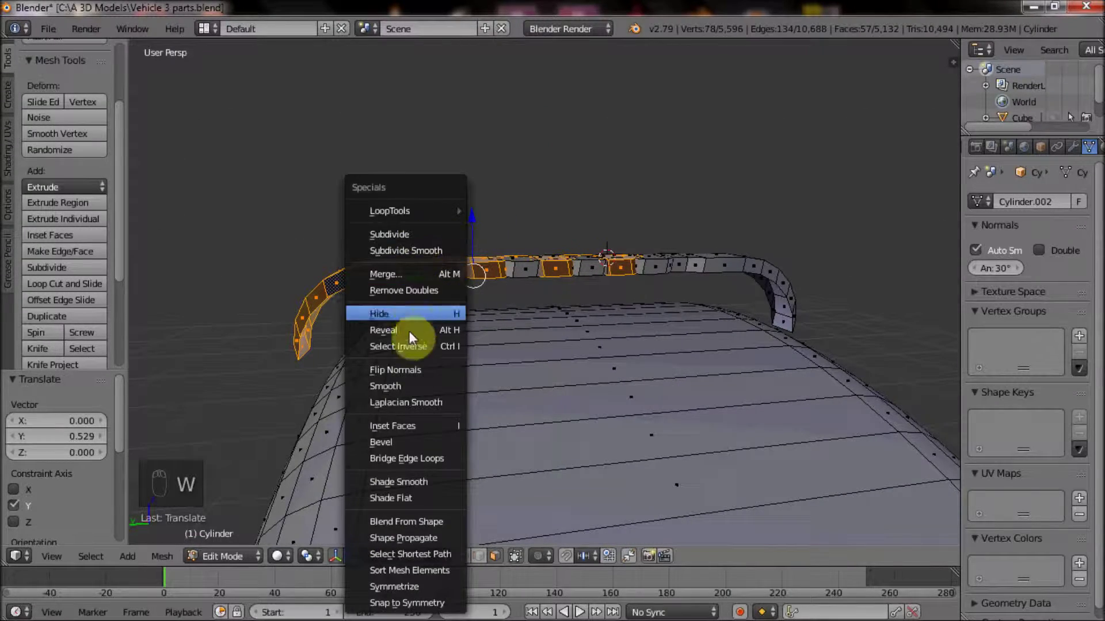
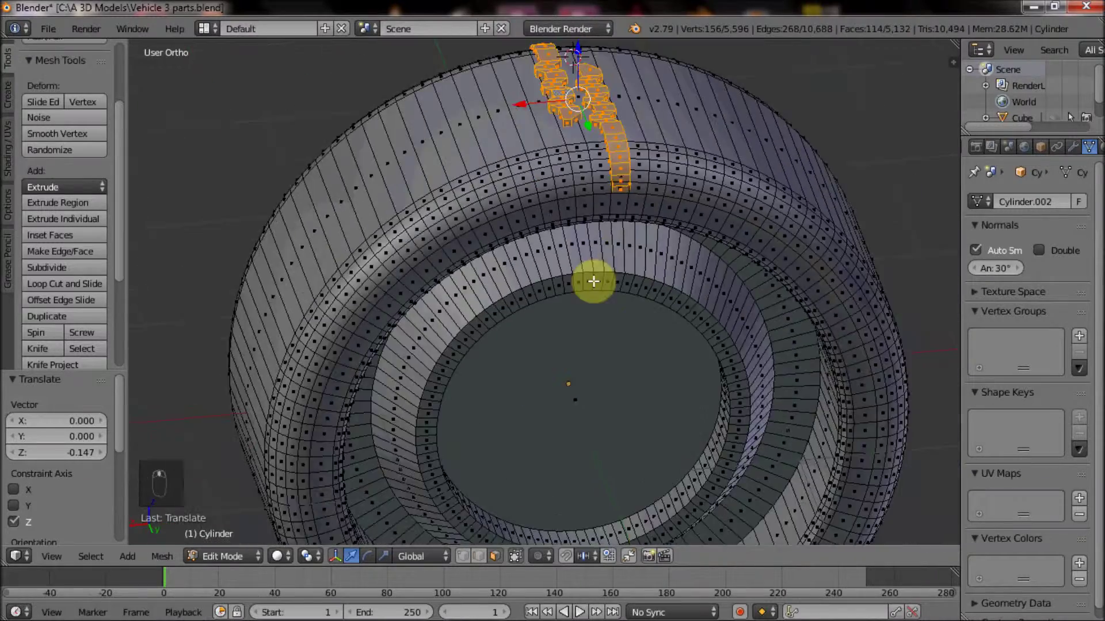
key("KP_5")
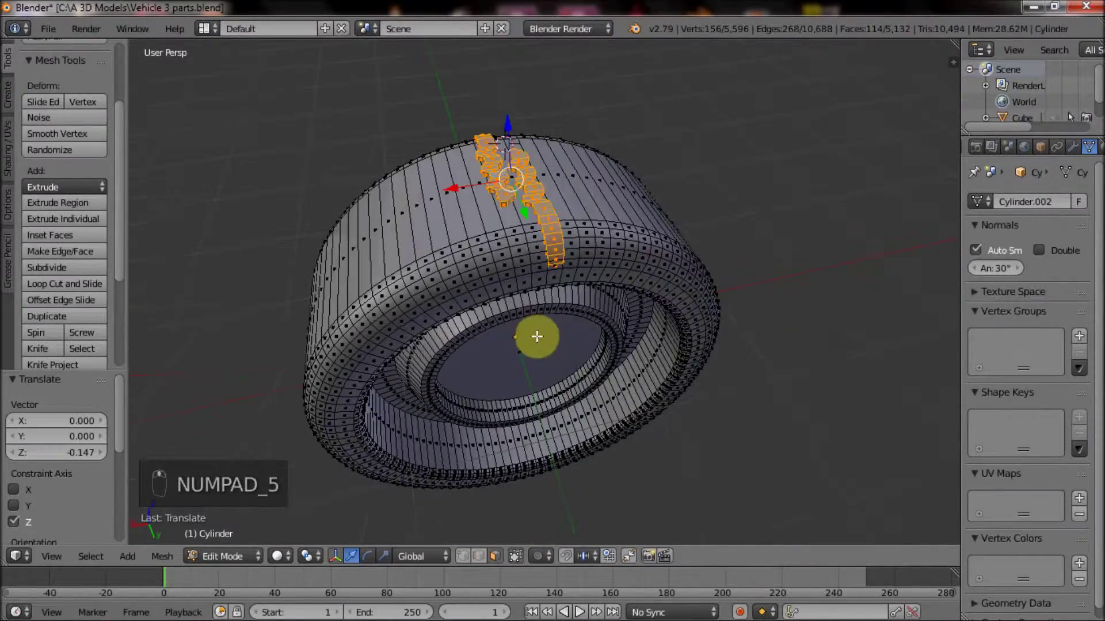
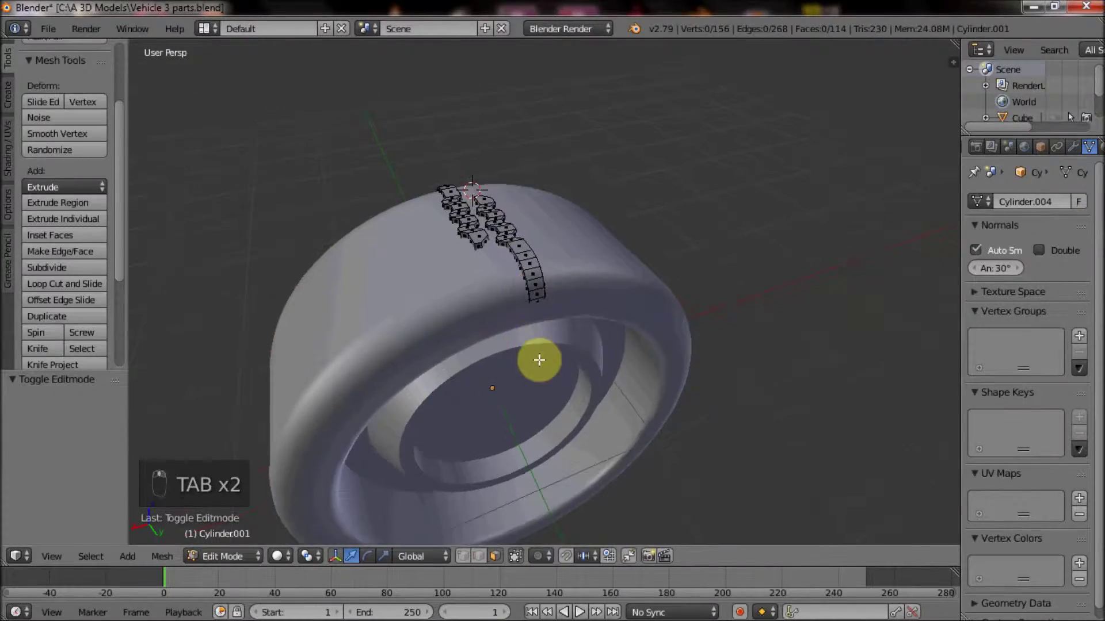
- Add an Array modifier to the tread piece with Relative Offset 1.1
key("a")
key("a")
key("a")
key("Tab")
key("Tab")
key("Tab")
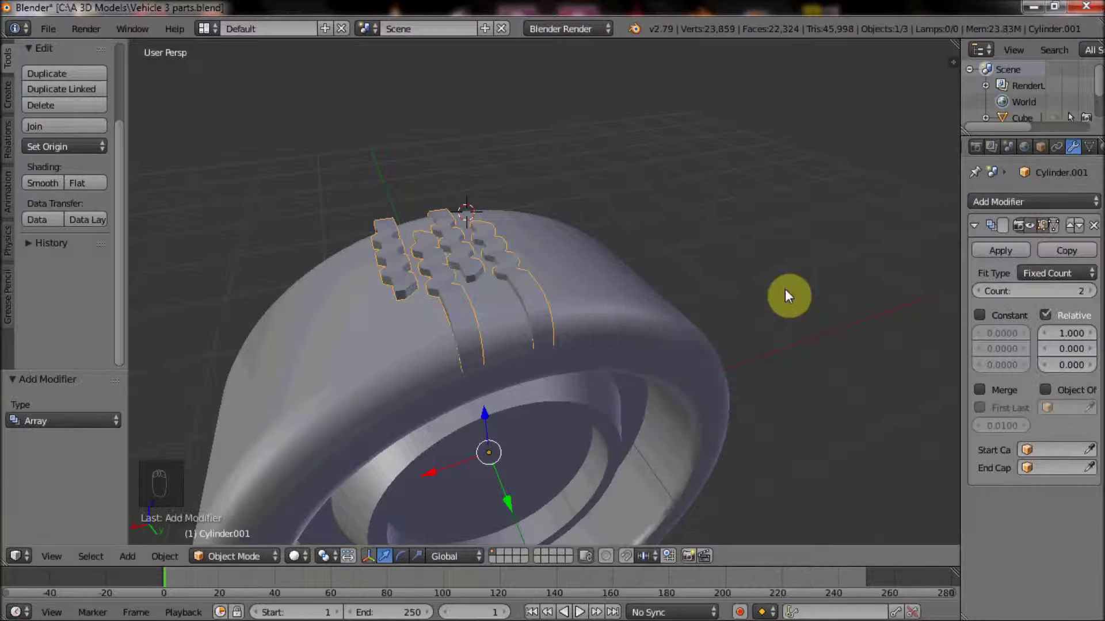
middle_click(1093, 339)
left_click(1087, 336)
middle_click(1095, 337)
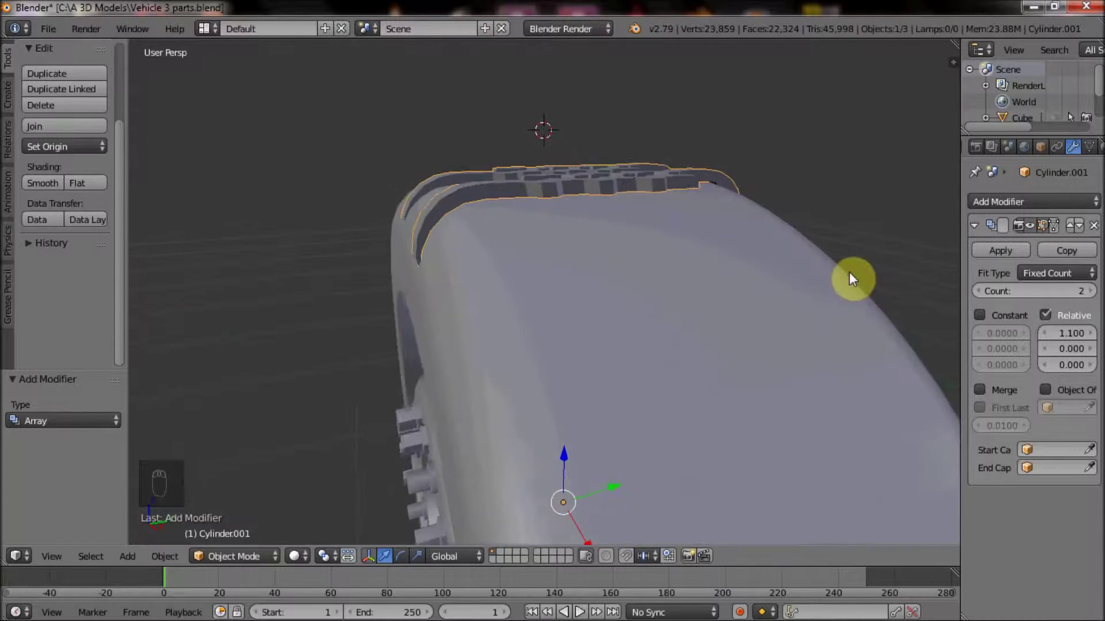
- Raise the array Count to 29 copies and add a Shrinkwrap modifier
middle_click(810, 339)
left_click_drag(772, 337, 561, 341)
left_click_drag(633, 320, 705, 339)
left_click_drag(1099, 298, 632, 335)
middle_click(1035, 292)
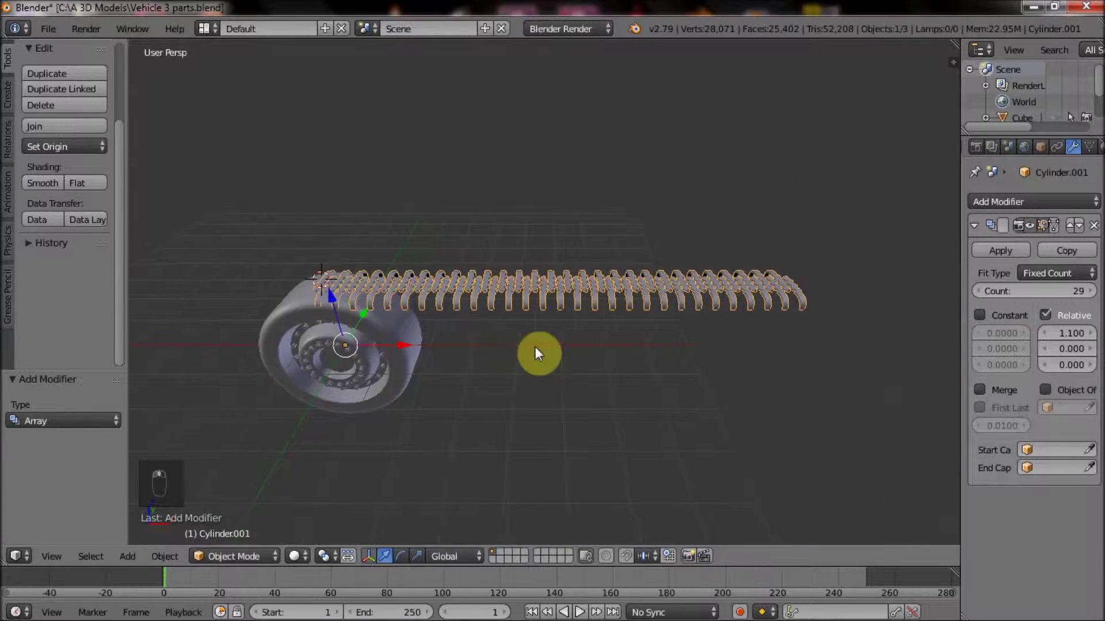
left_click(1023, 203)
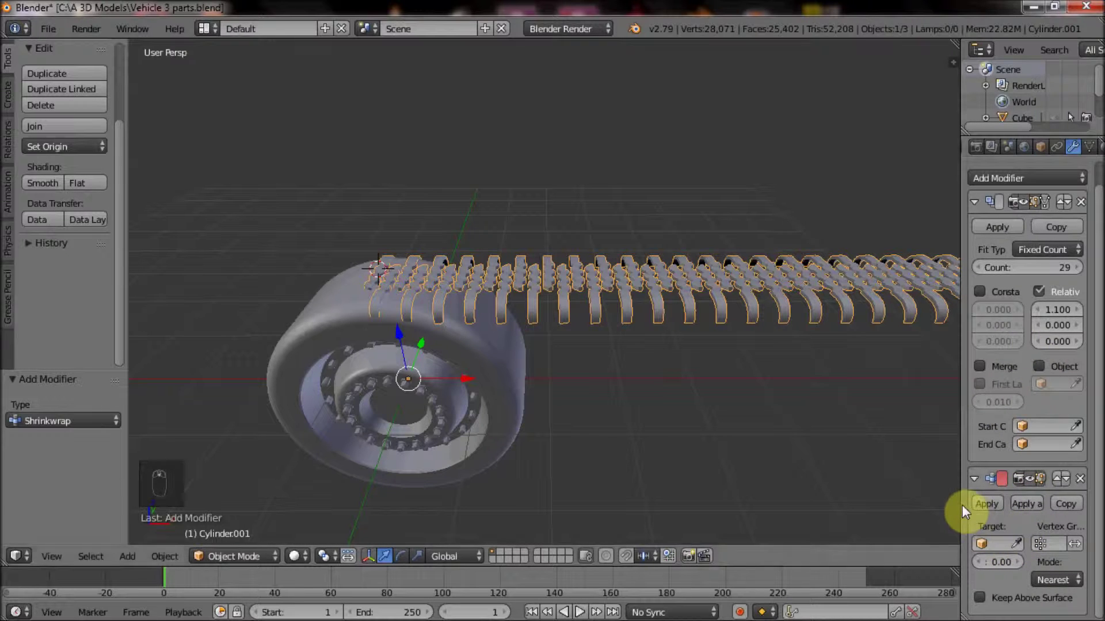
- Raise the Simple Deform Bend angle to 359° so the tread row nearly closes into a ring
middle_click(967, 513)
left_click_drag(967, 513, 906, 414)
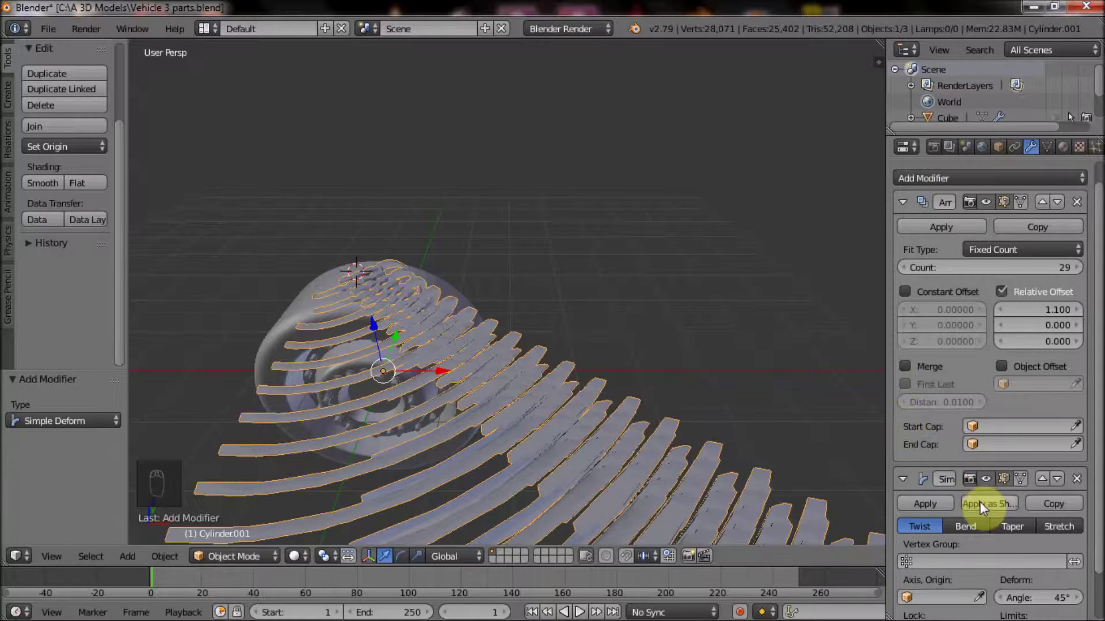
middle_click(976, 479)
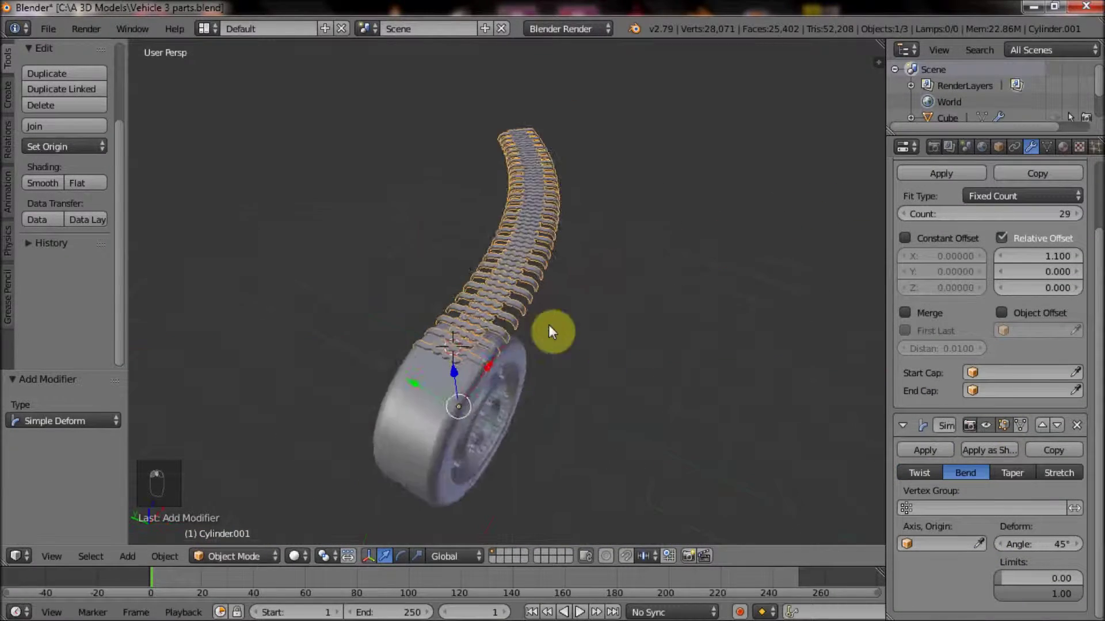
middle_click(1040, 556)
key("Tab")
key("a")
key("a")
key("r")
key("Tab")
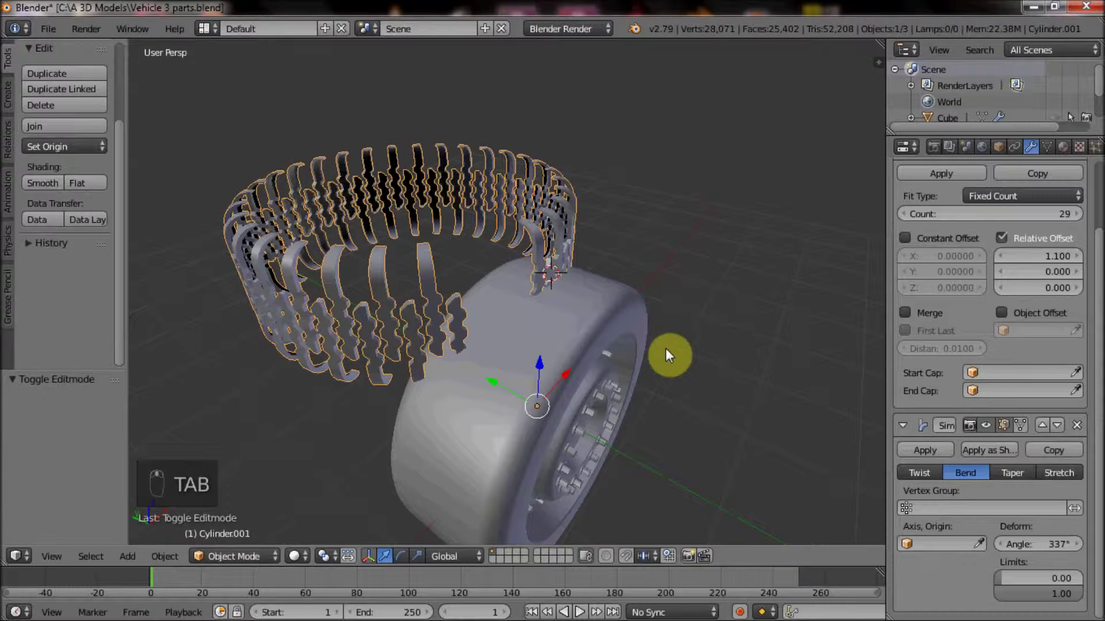
key("r")
left_click_drag(666, 353, 595, 360)
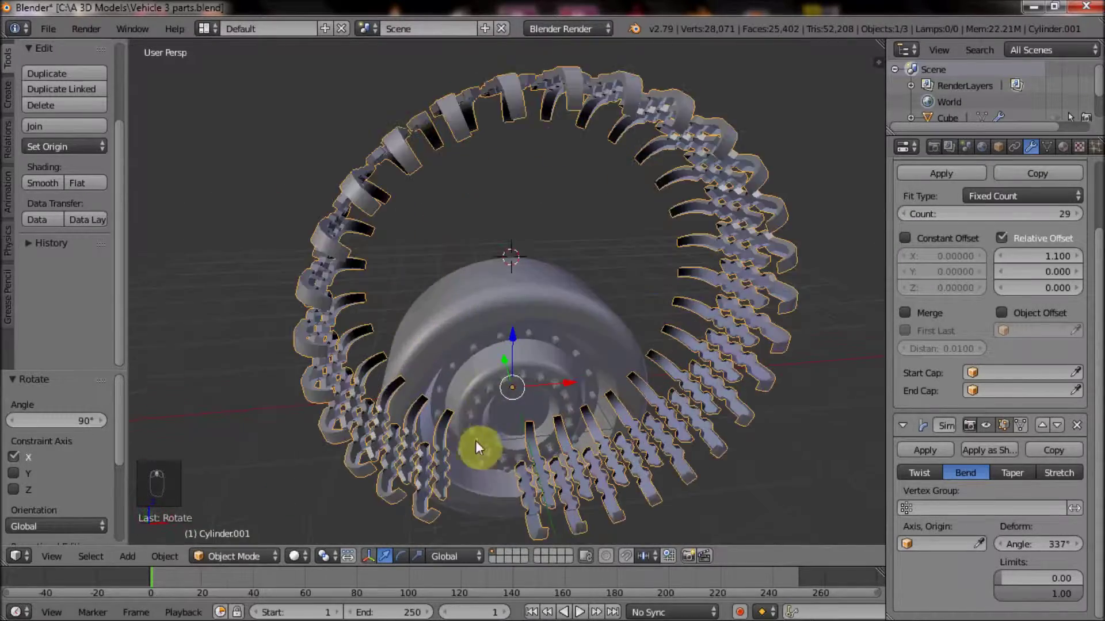
left_click_drag(694, 443, 561, 348)
- Inspect the tread ring from around and above, then apply the SimpleDeform modifier
middle_click(519, 286)
middle_click(515, 268)
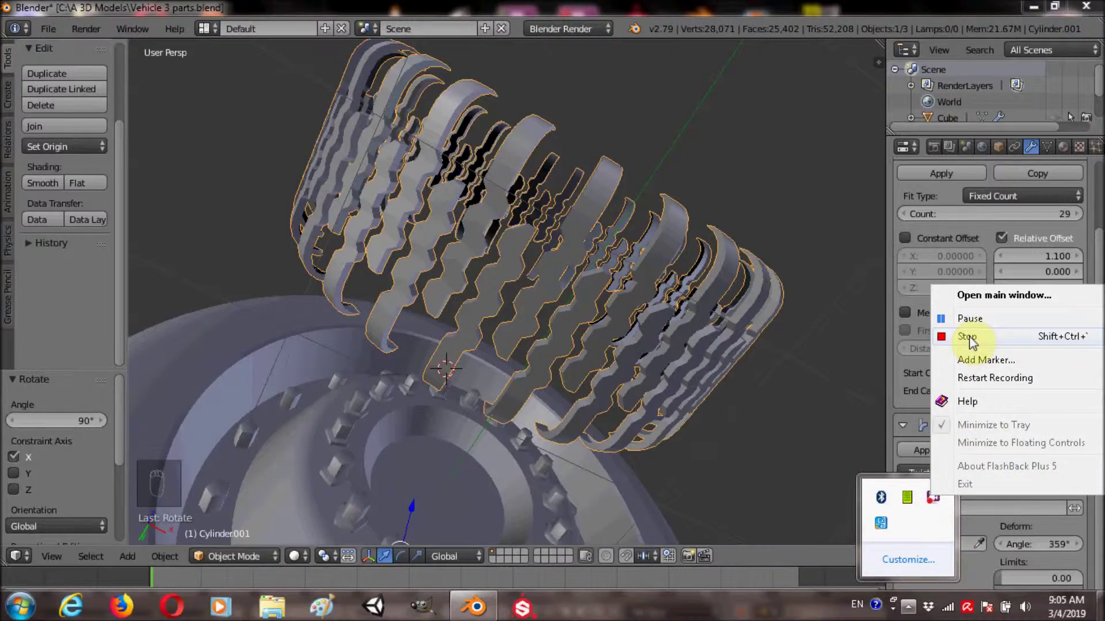
left_click_drag(645, 270, 639, 249)
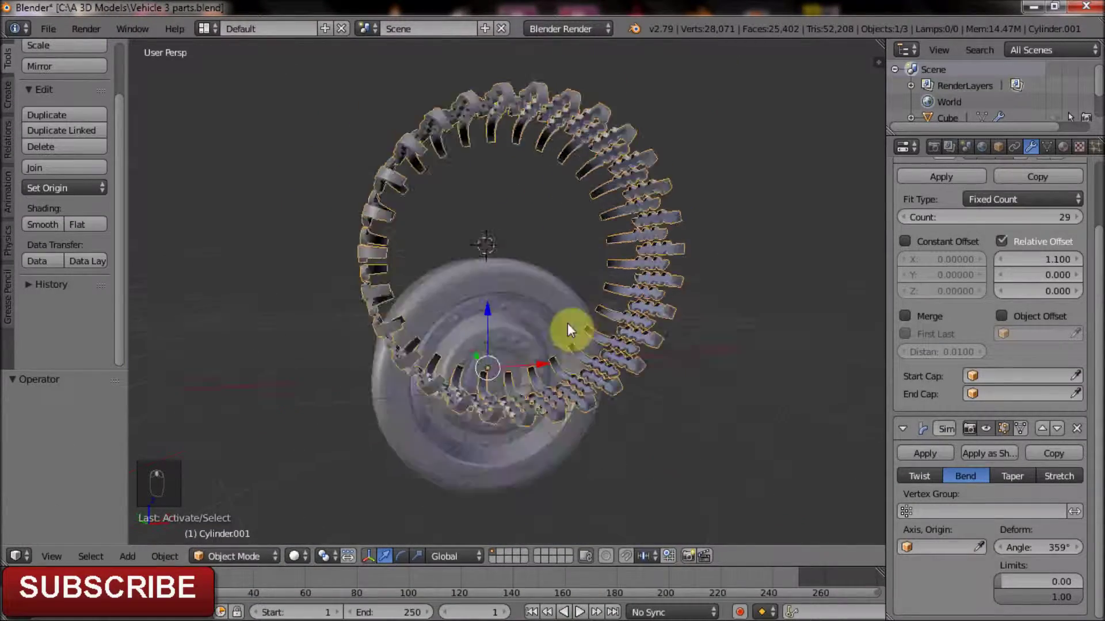
left_click_drag(548, 392, 1021, 567)
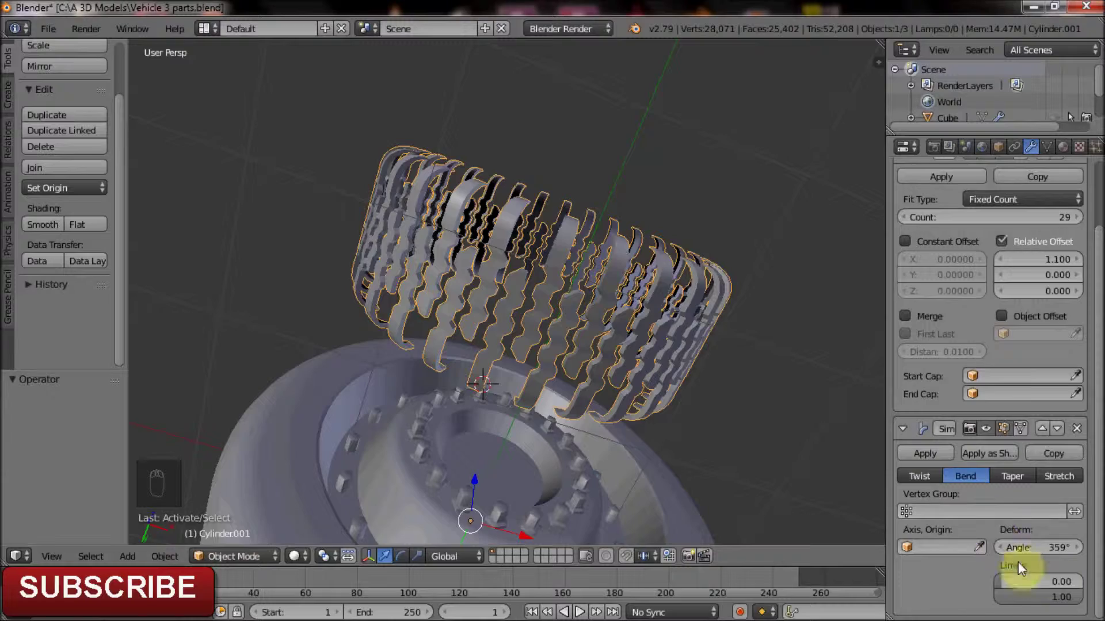
middle_click(1046, 552)
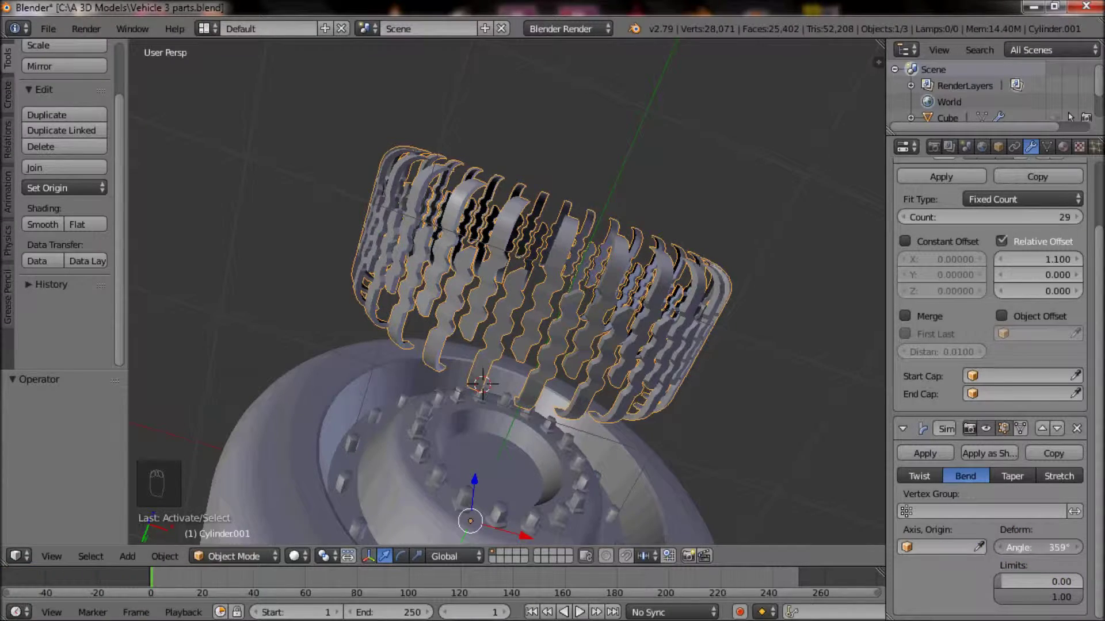
middle_click(700, 365)
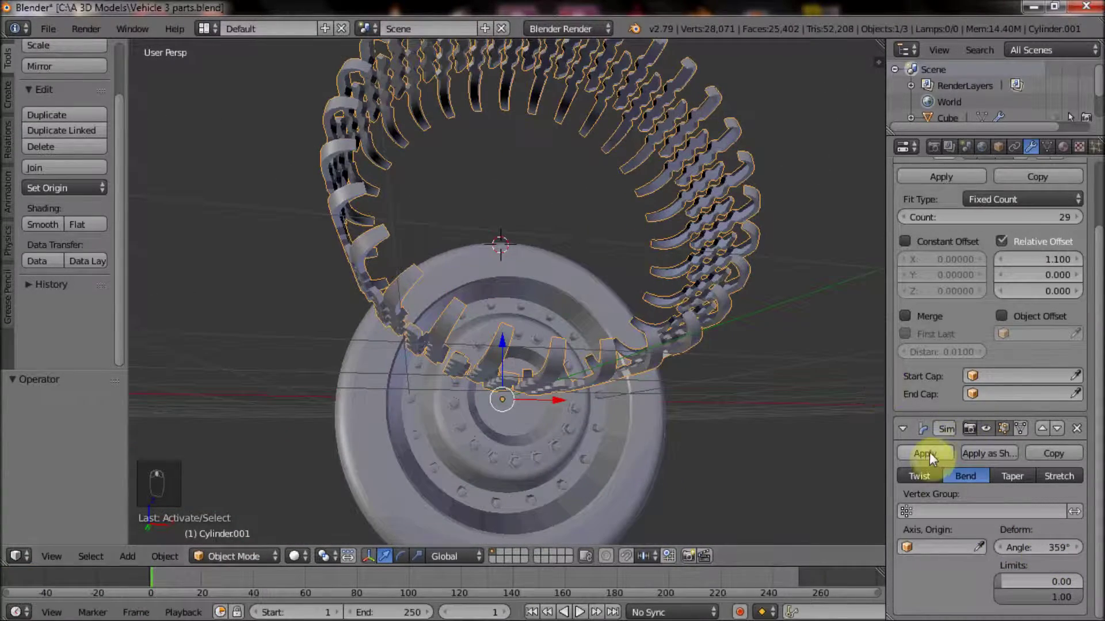
left_click_drag(932, 461, 569, 266)
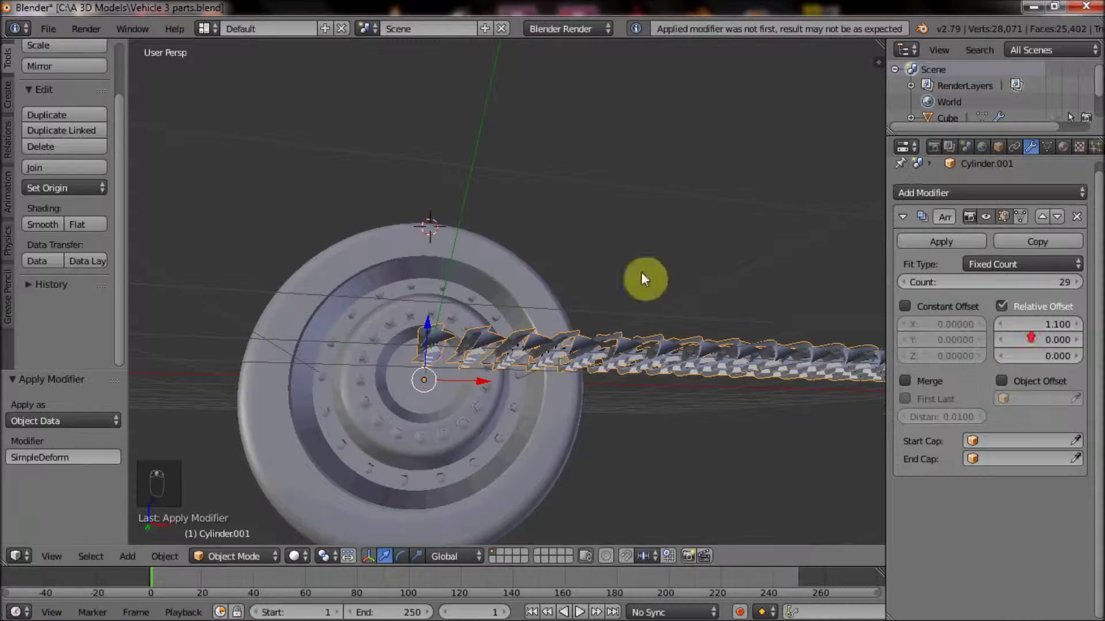
- Undo, then apply the Array modifier followed by the Simple Deform bend
middle_click(671, 381)
key("ctrl+z")
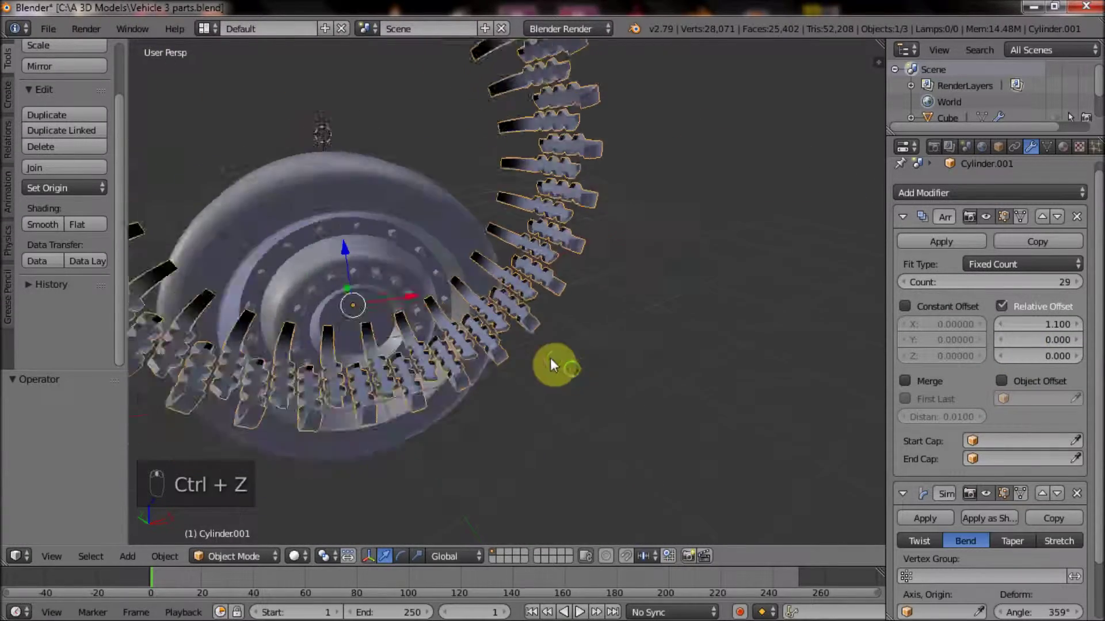
left_click(951, 243)
left_click(911, 241)
- Set the tread ring's origin to its center of mass
key("Tab")
key("Tab")
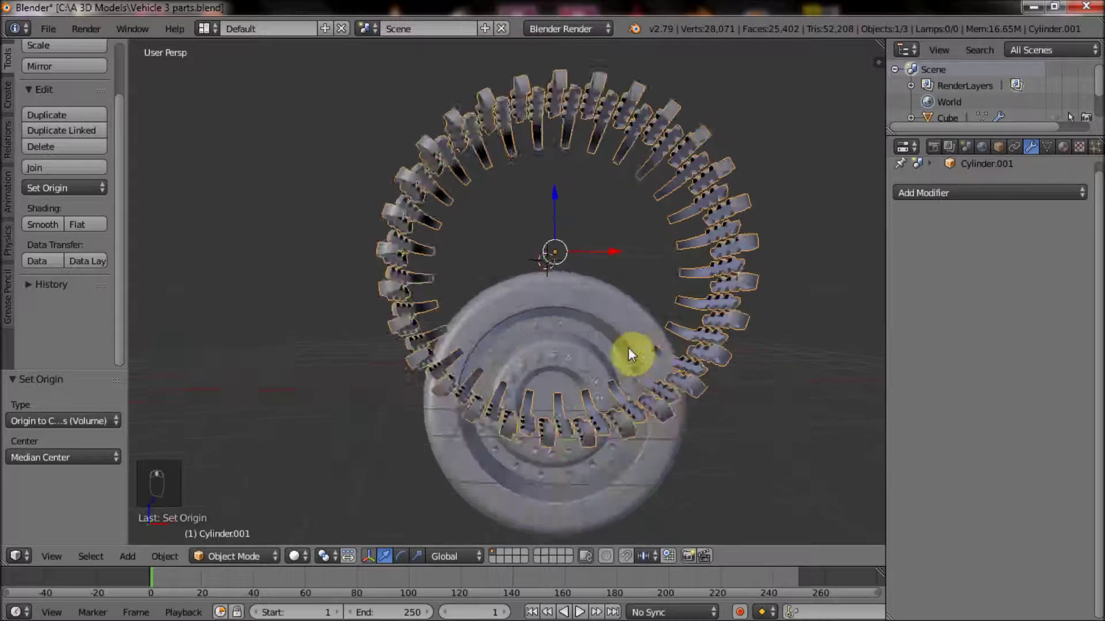
key("r")
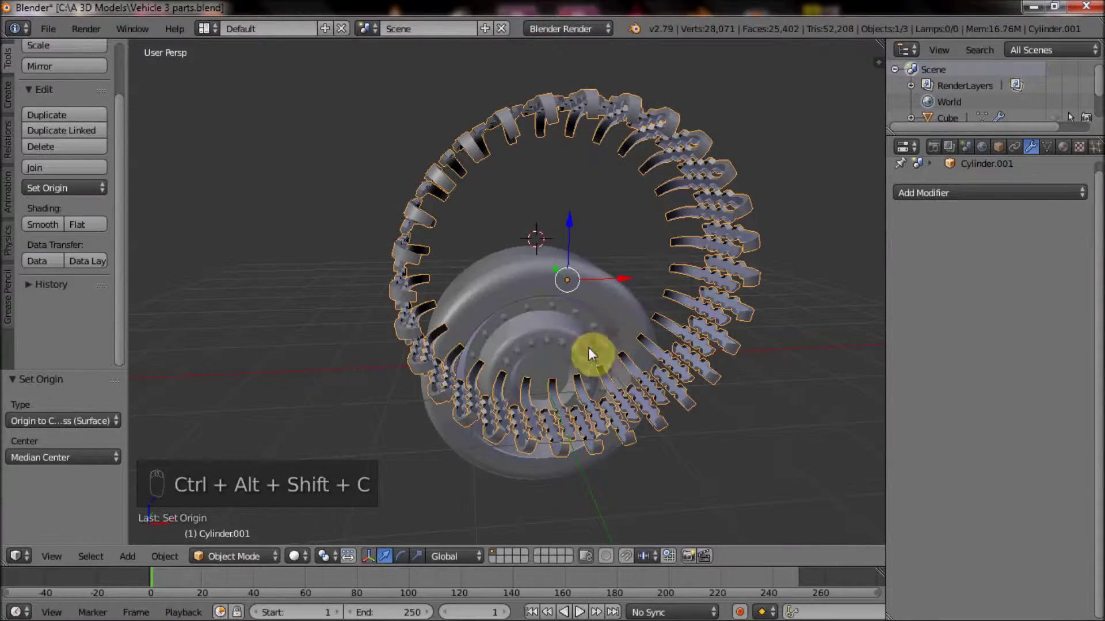
key("ctrl+shift+alt+r")
left_click_drag(513, 270, 490, 266)
left_click_drag(595, 277, 583, 322)
- Snap the tread ring to the 3D cursor at the wheel's centre and enter Edit Mode
key("shift+c")
key("shift+s")
left_click_drag(537, 292, 547, 293)
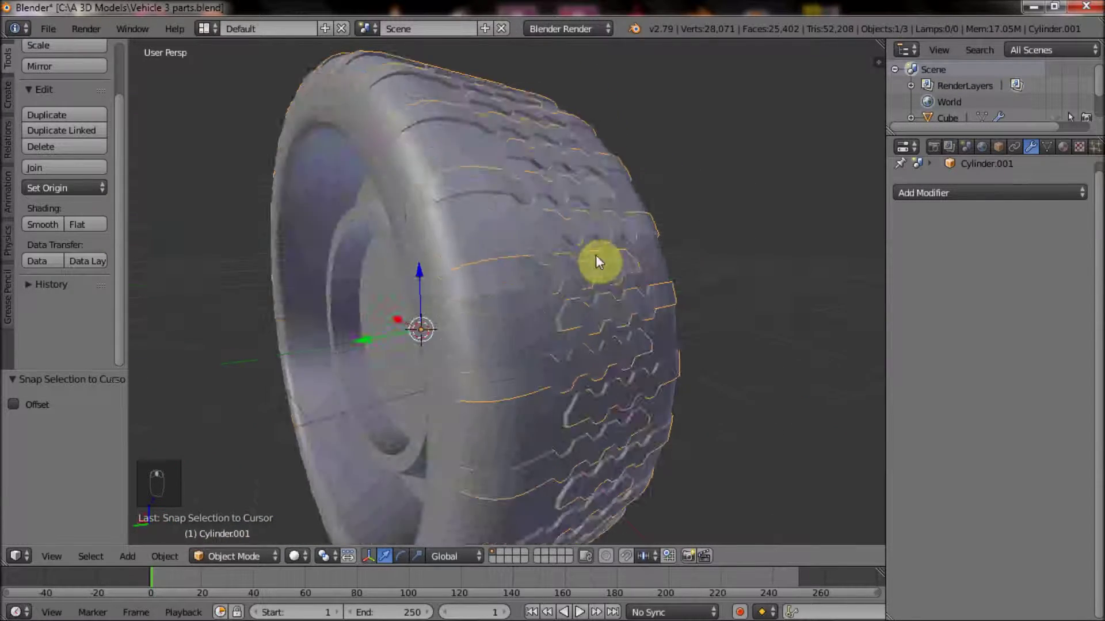
middle_click(612, 289)
key("Tab")
- Scale all tread vertices to hug the tire and check the fit in front ortho view
key("a")
key("a")
key("s")
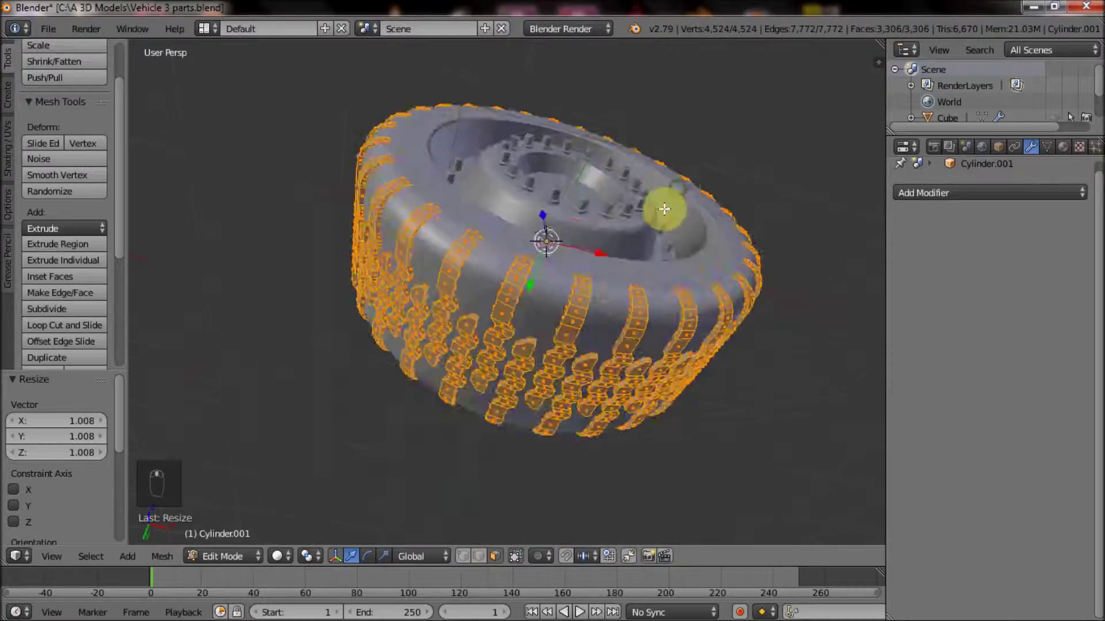
key("KP_5")
key("KP_1")
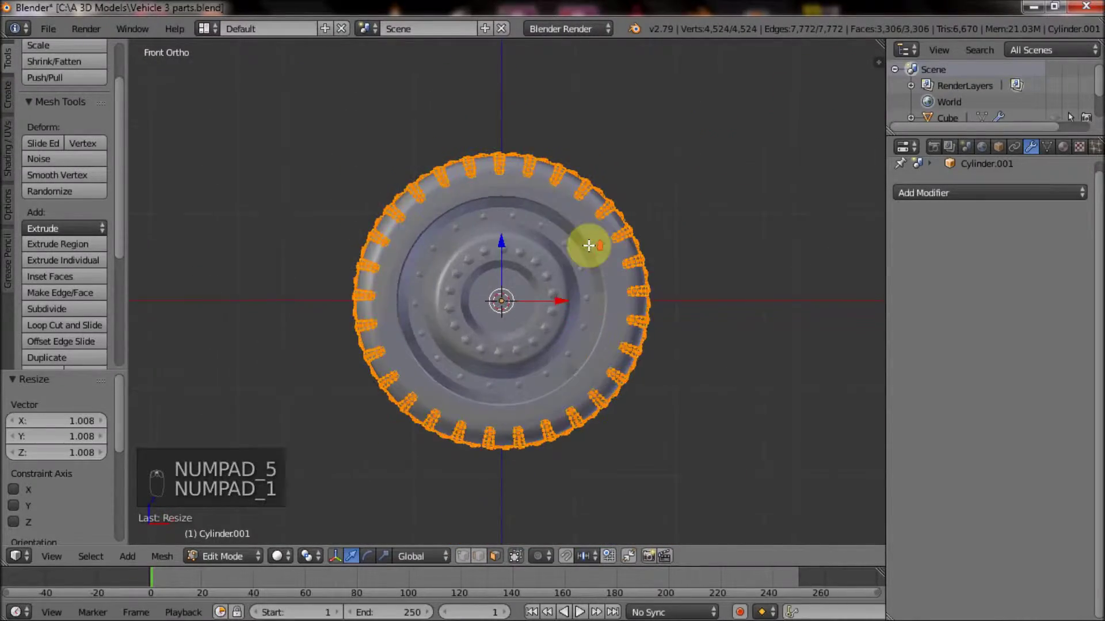
key("z")
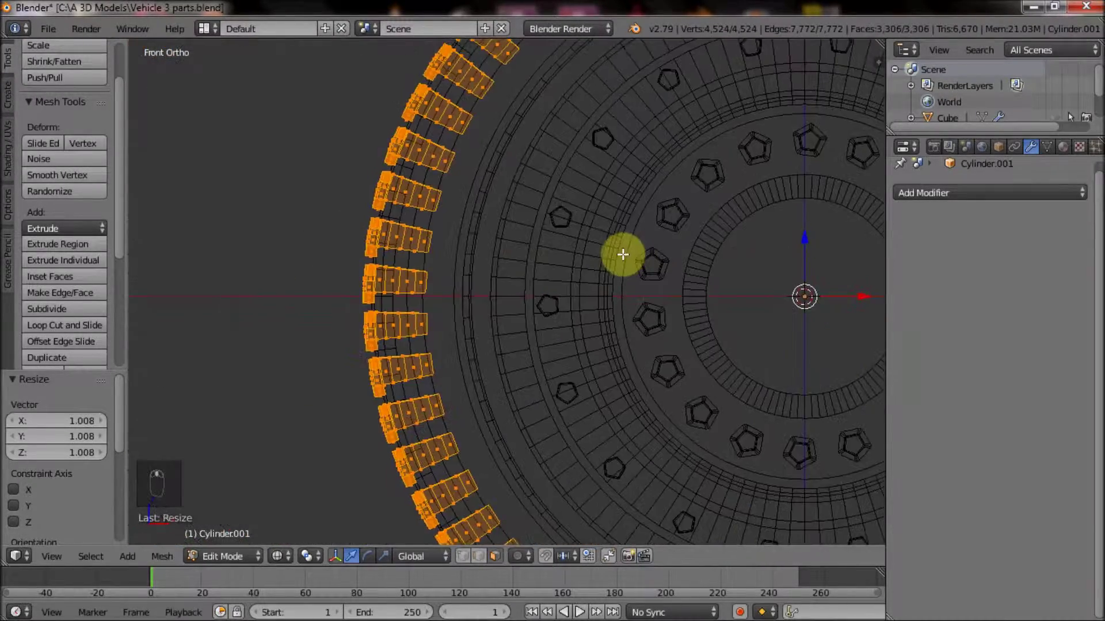
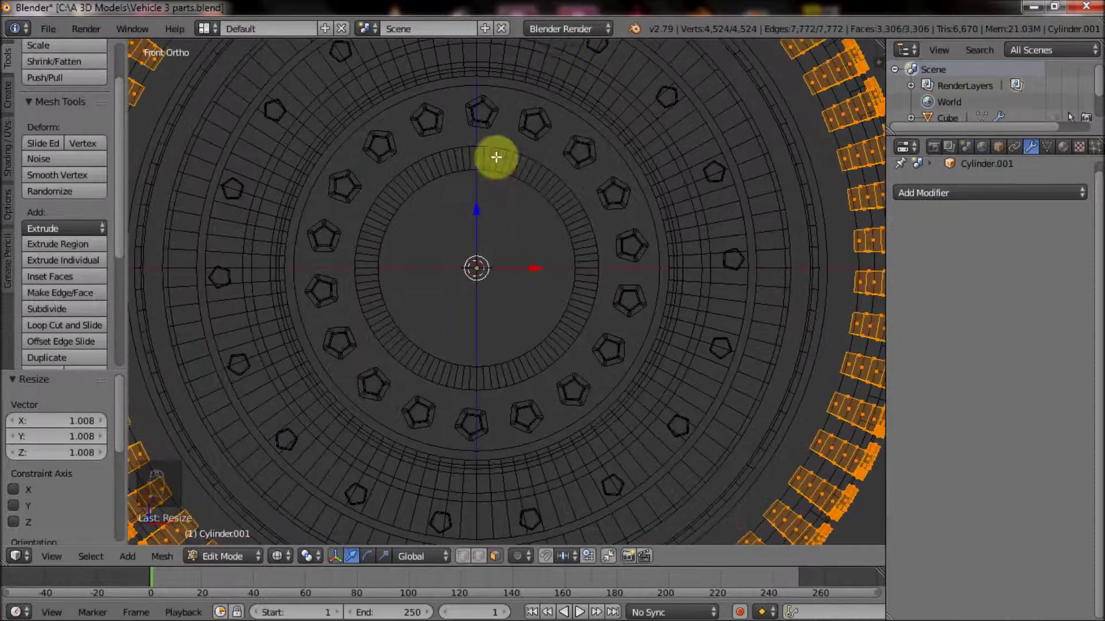
key("Tab")
key("KP_5")
key("z")
- Join the tread ring with the wheel into one object (Ctrl+J) and rotate it
key("Tab")
key("Tab")
right_click(590, 219)
key("ctrl+j")
key("Tab")
key("a")
key("a")
key("a")
key("Tab")
key("r")
left_click_drag(546, 267, 691, 185)
- Centre the combined wheel's origin on its geometry and unhide the vehicle body
key("r")
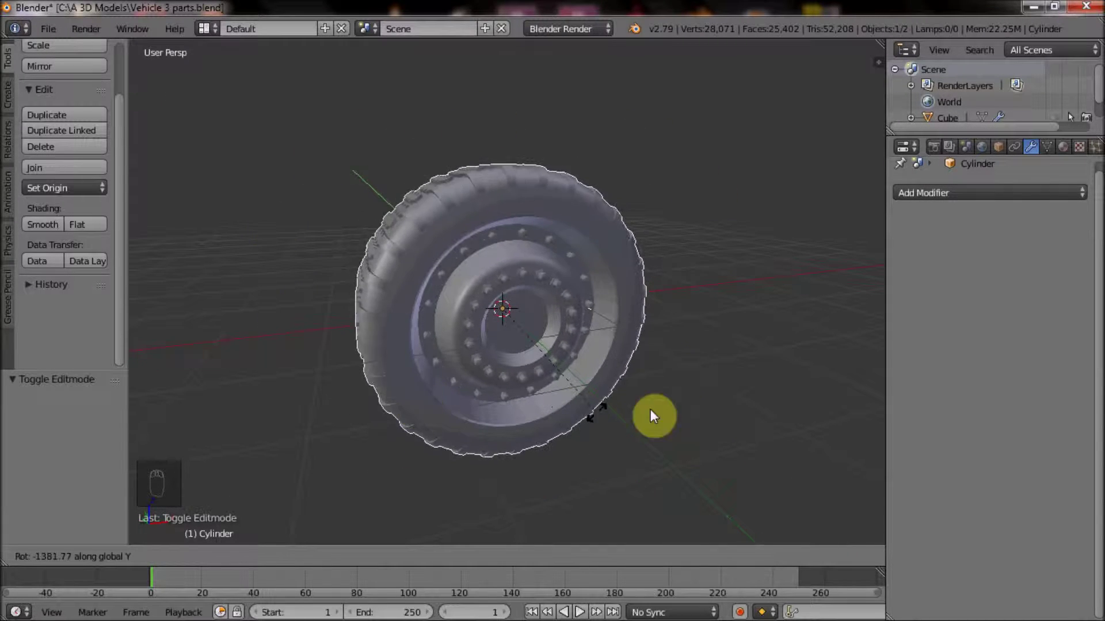
middle_click(600, 262)
left_click_drag(445, 302, 670, 335)
left_click_drag(670, 335, 541, 282)
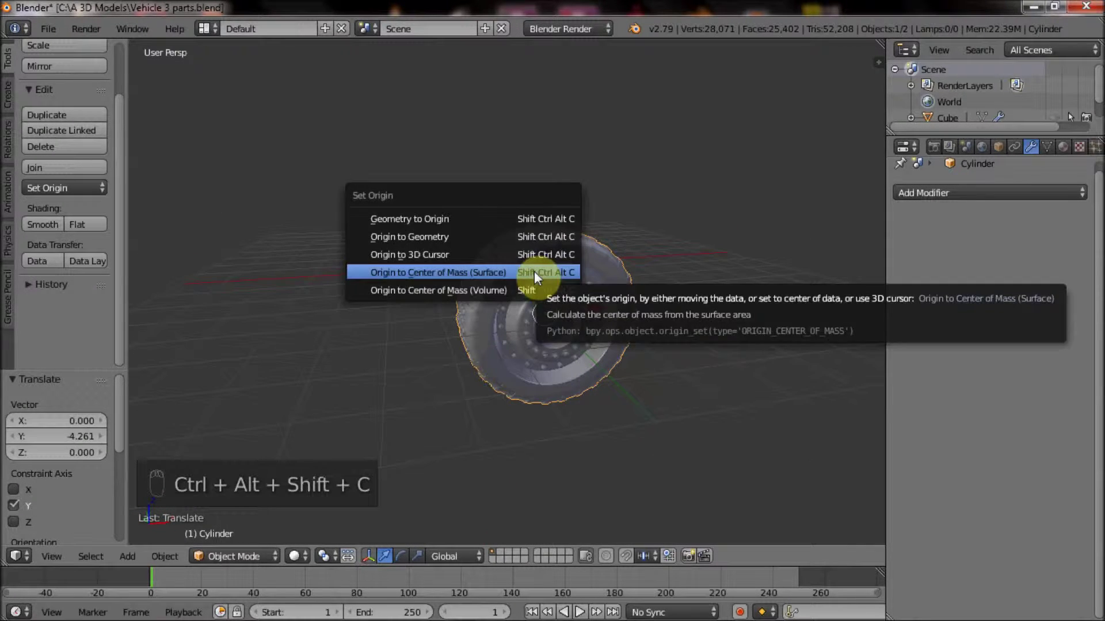
key("ctrl+shift+alt+r")
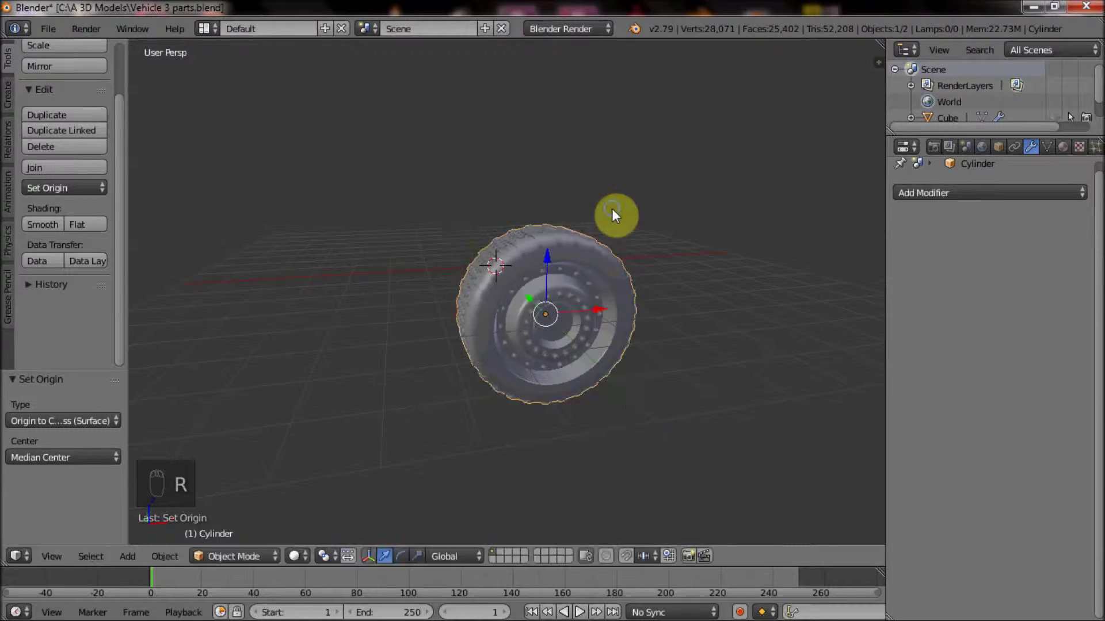
key("alt+h")
left_click(577, 299)
- In front ortho view, scale the wheel down and move it beside the body's front wheel arch
key("KP_5")
key("KP_1")
key("z")
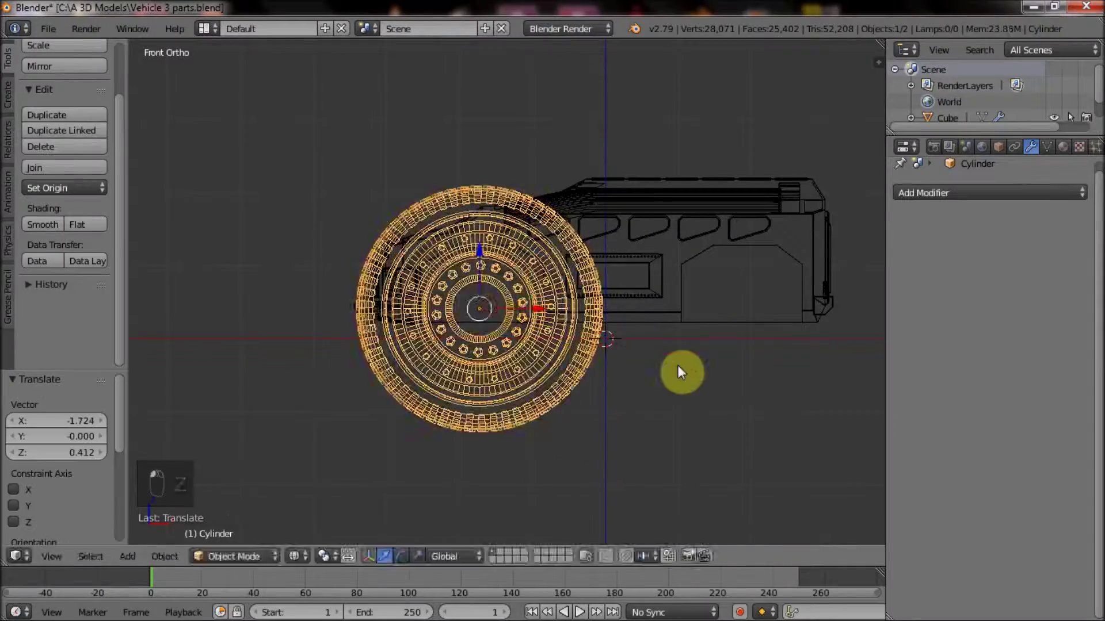
key("s")
left_click(520, 345)
left_click_drag(578, 263, 465, 267)
left_click(466, 268)
middle_click(526, 339)
middle_click(528, 340)
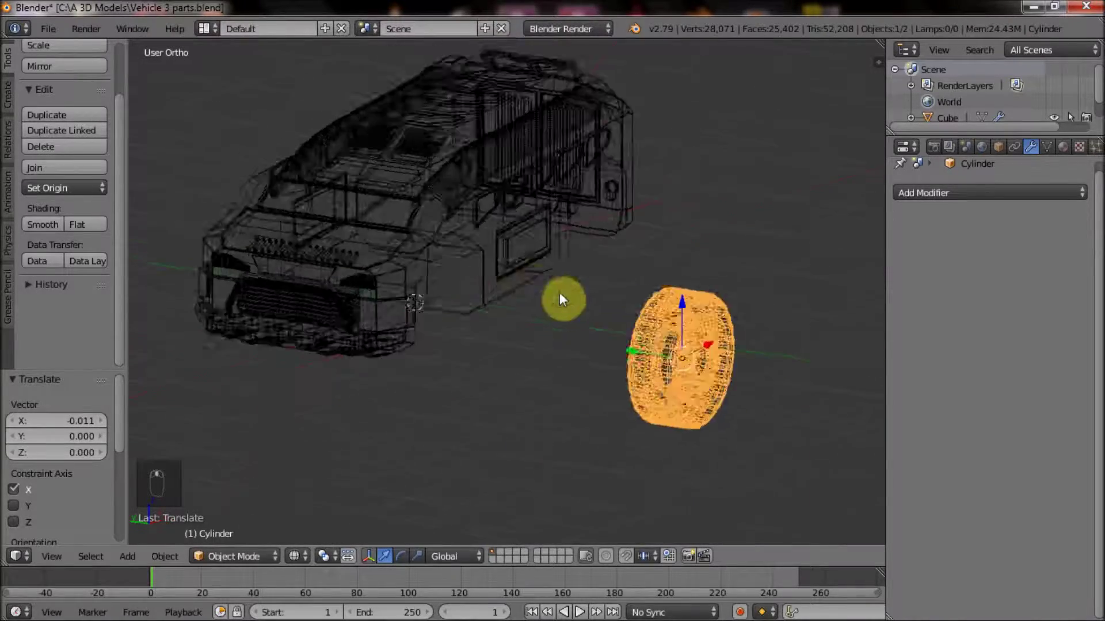
- Slide the wheel sideways along one axis until it sits inside the front wheel arch
key("KP_5")
key("z")
left_click_drag(610, 349, 624, 228)
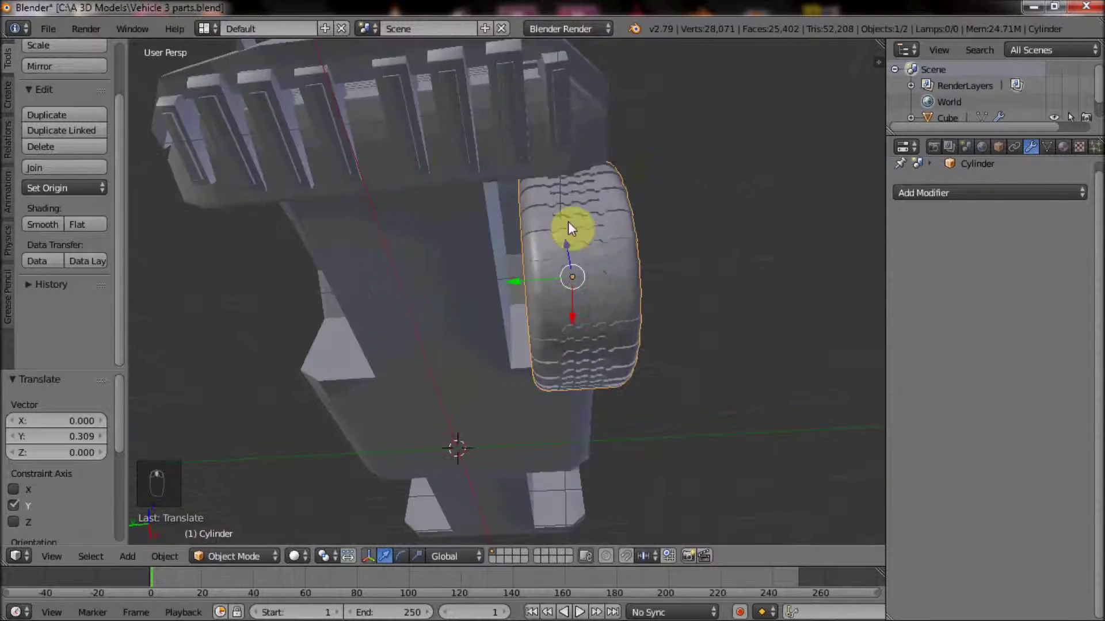
middle_click(376, 416)
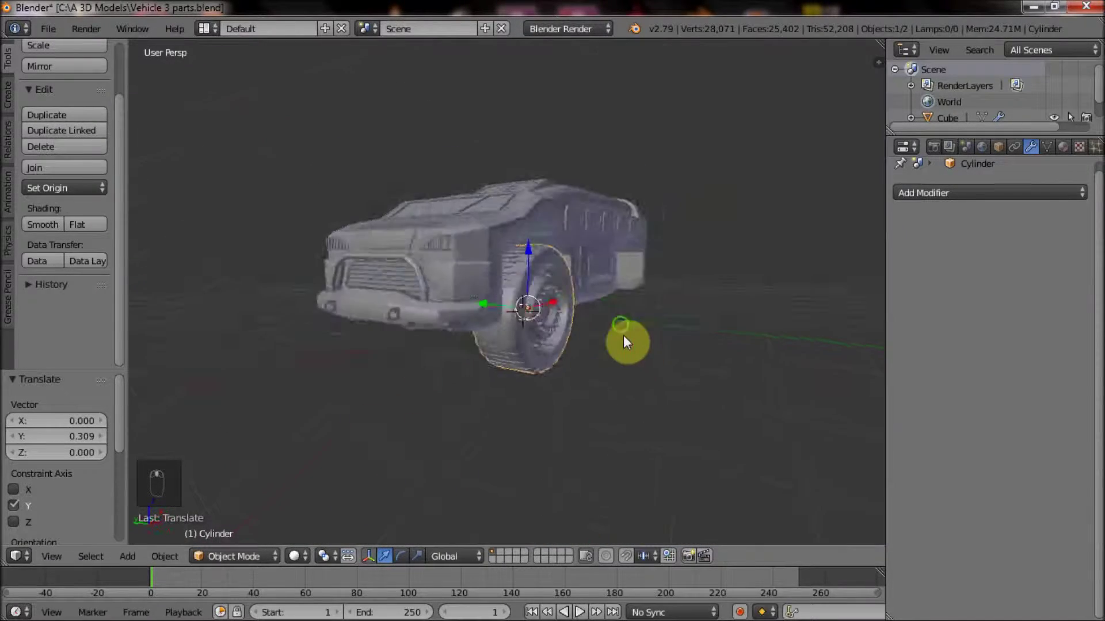
middle_click(618, 371)
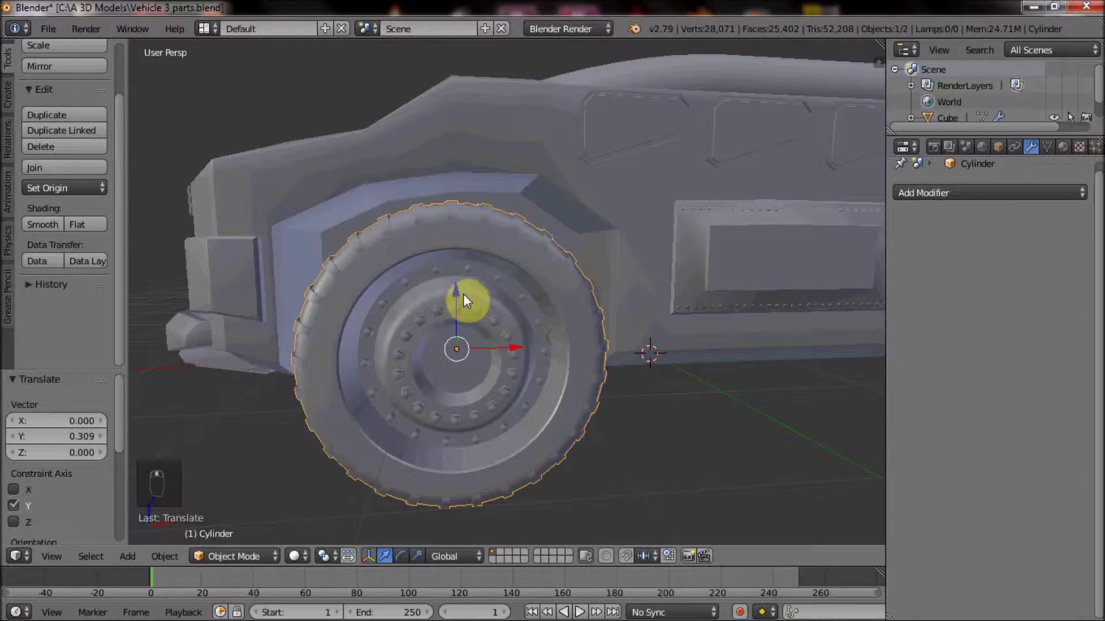
left_click_drag(617, 341, 590, 292)
- Add the vehicle body to the selection and join the wheel into it with Ctrl+J
right_click(557, 349)
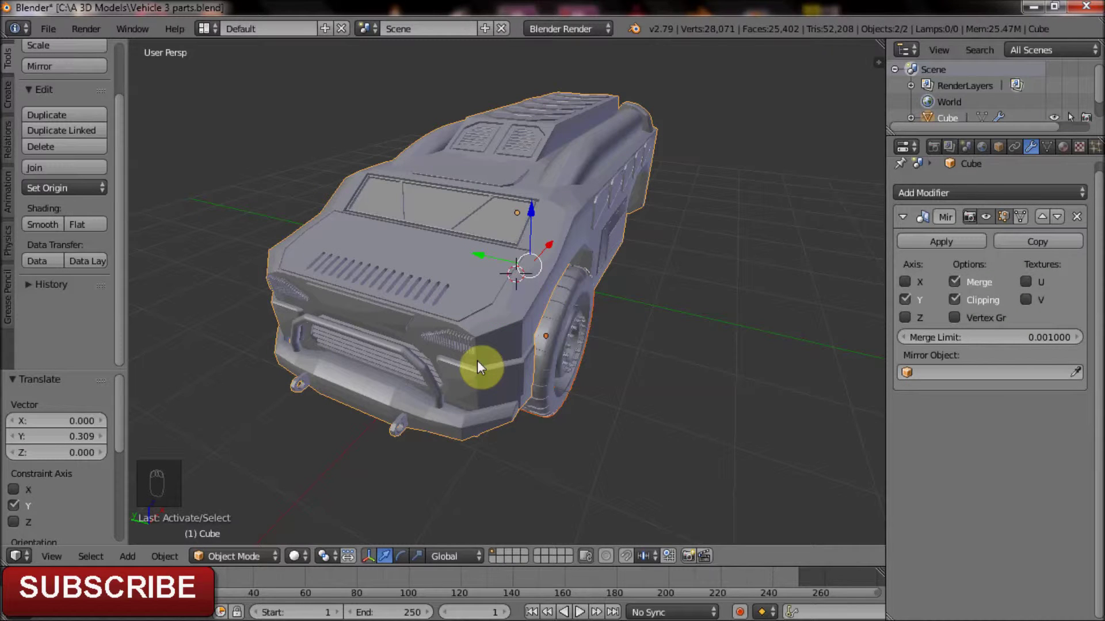
key("ctrl+j")
left_click_drag(604, 257, 459, 319)
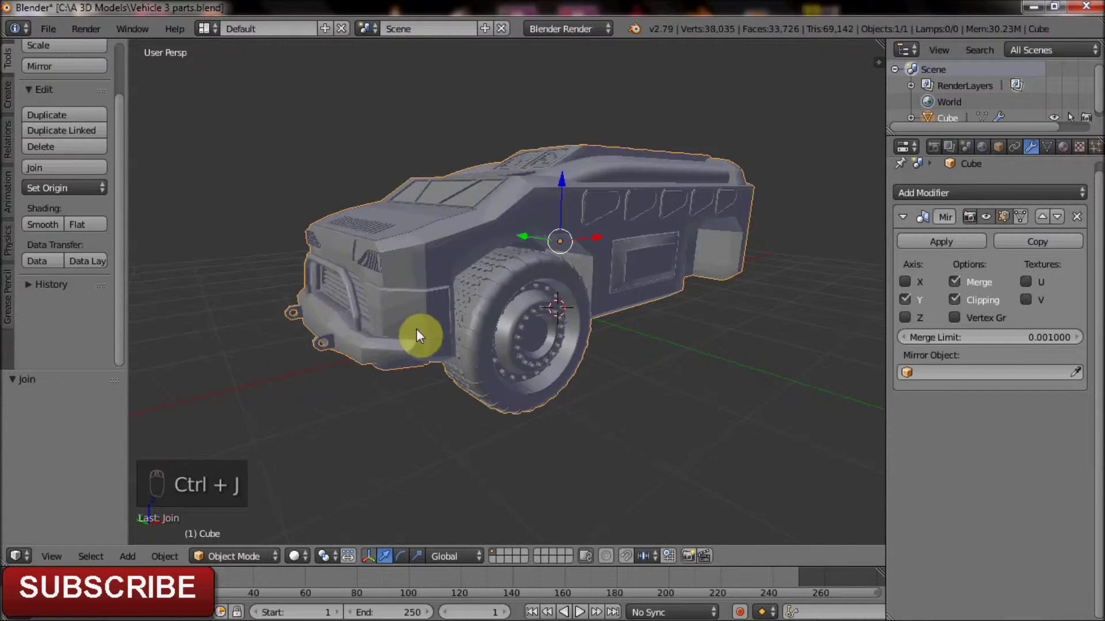